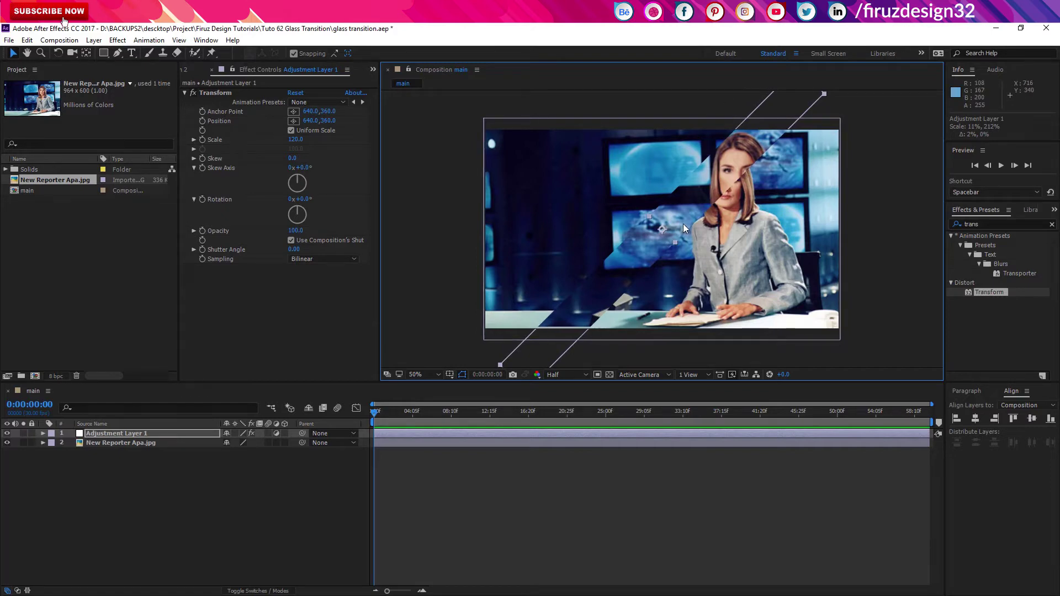
- Find Fast Blur (Legacy) in Effects & Presets and apply it to Adjustment Layer 1
left_click(686, 228)
key("F9")
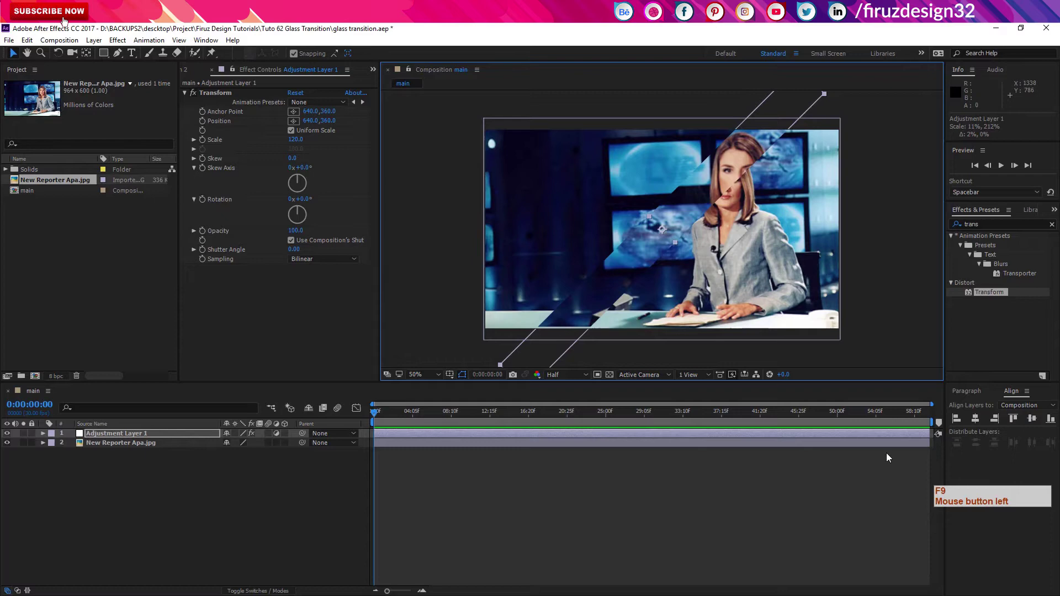
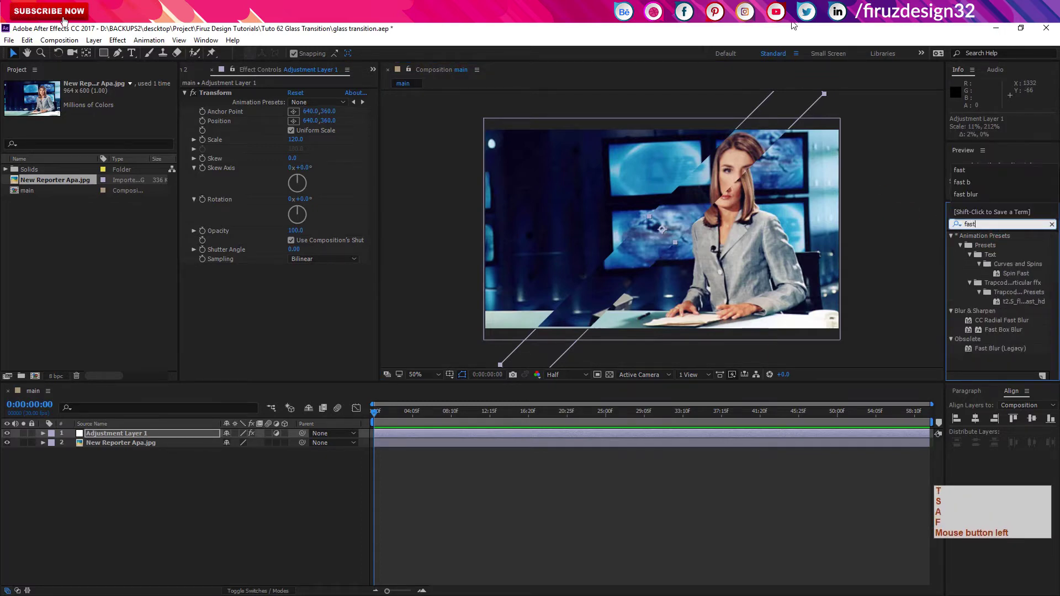
left_click(1018, 349)
left_click(66, 22)
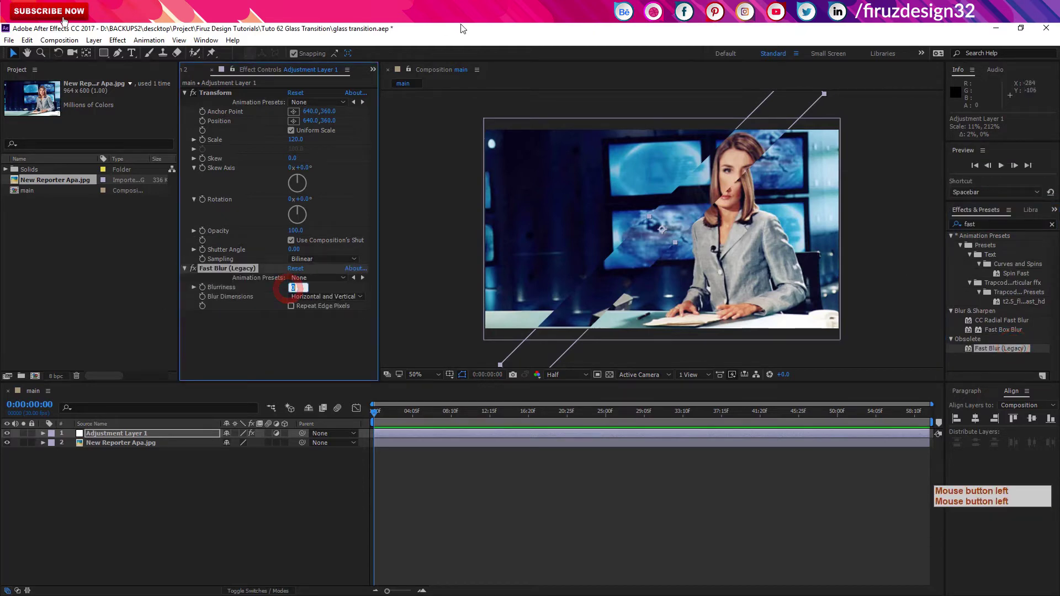
- Set the Fast Blur blurriness to 2.0 and collapse the Fast Blur and Transform settings
key("KP_5")
key("Return")
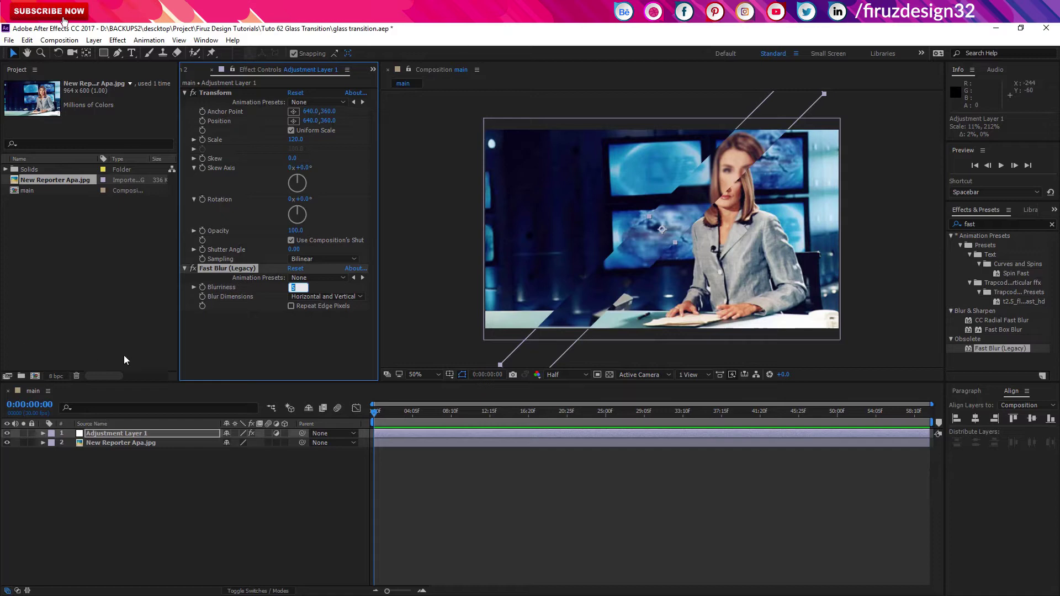
key("KP_2")
key("Return")
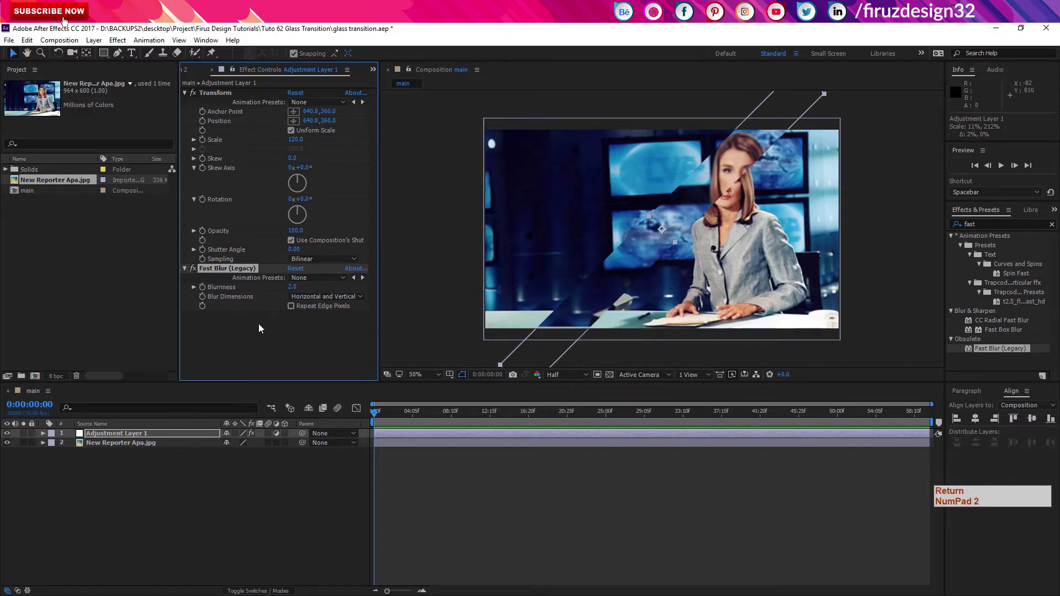
left_click(191, 273)
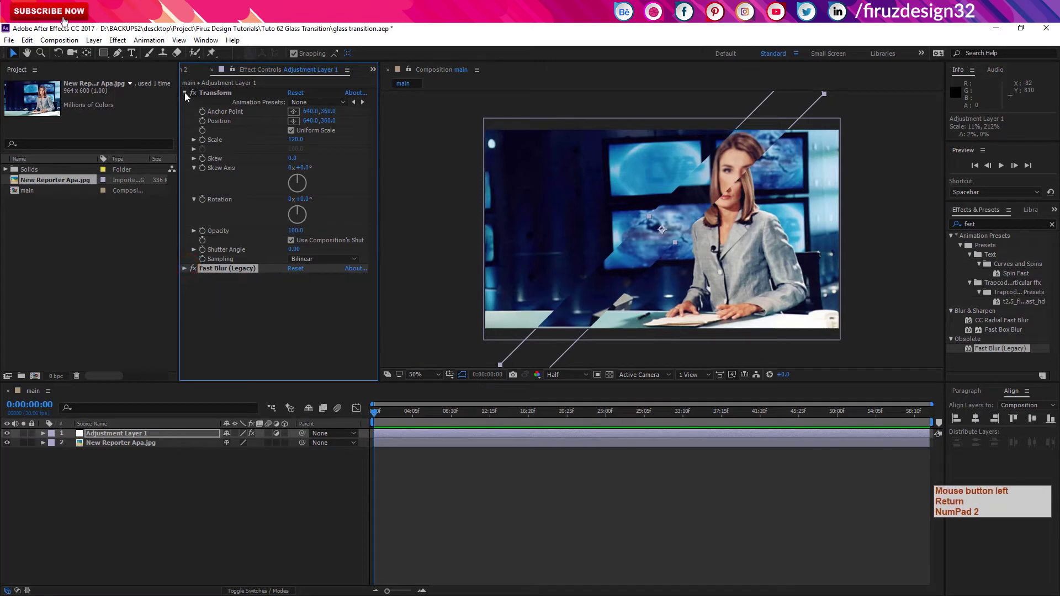
left_click(189, 101)
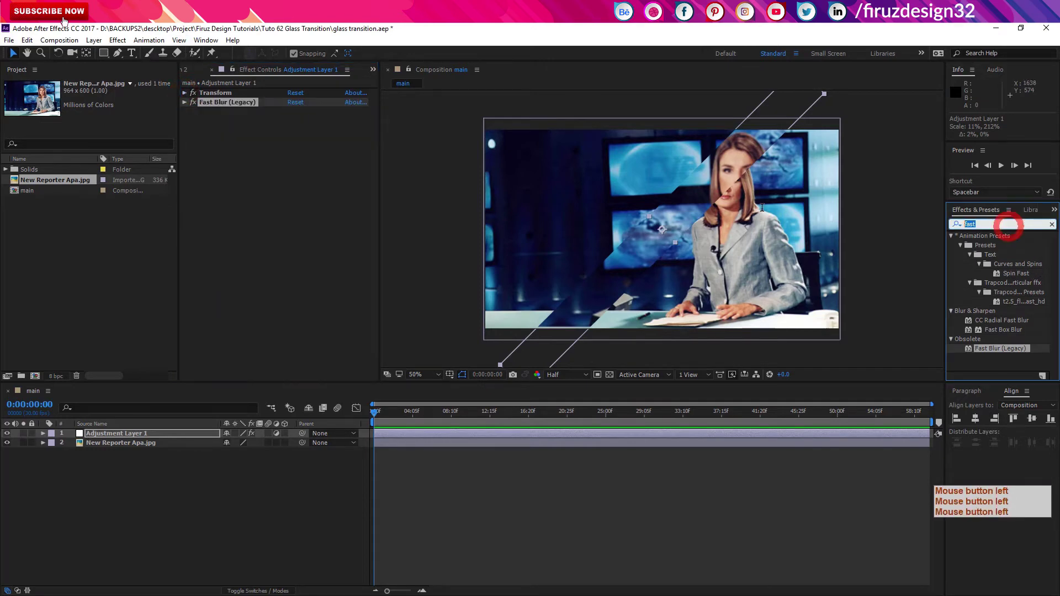
- Search 'cc light' and apply CC Light Sweep to the adjustment layer
key("c")
double_click(850, 107)
key("c")
key("space")
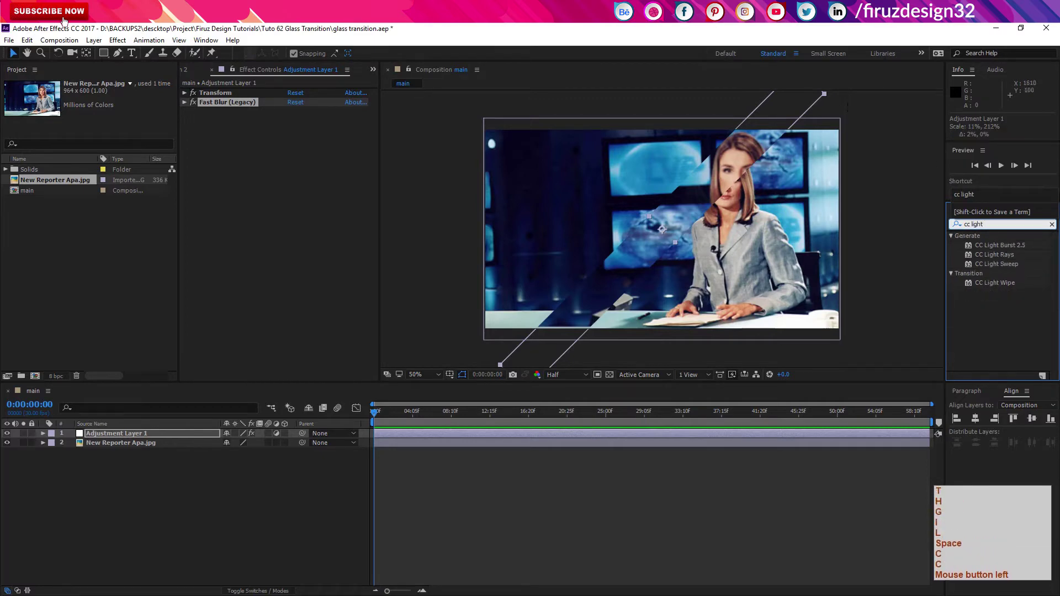
key("space")
left_click(1007, 269)
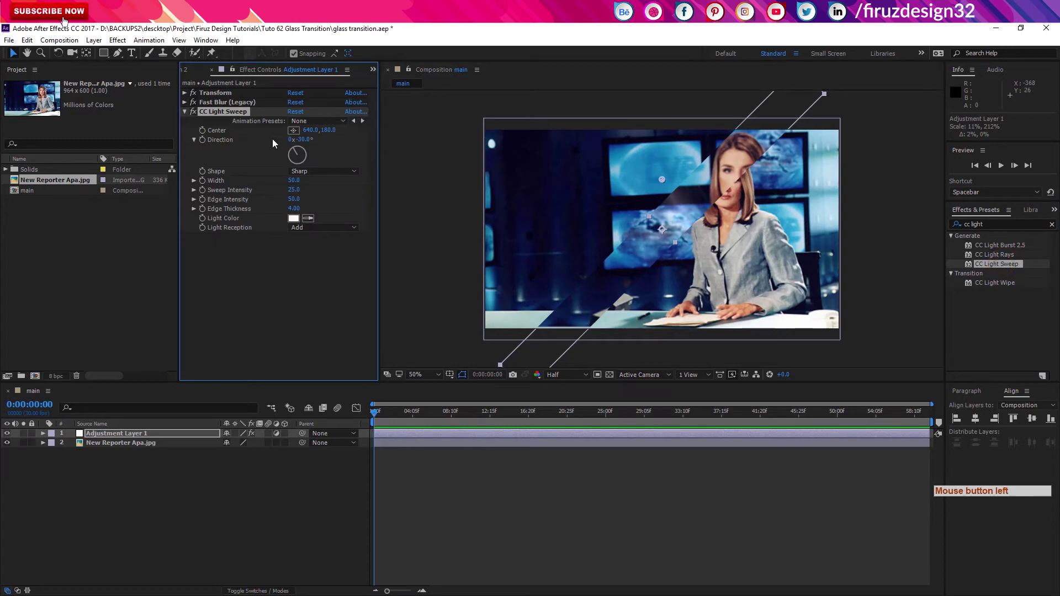
- Centre the light sweep in the frame and angle its direction to 45 degrees
left_click(300, 135)
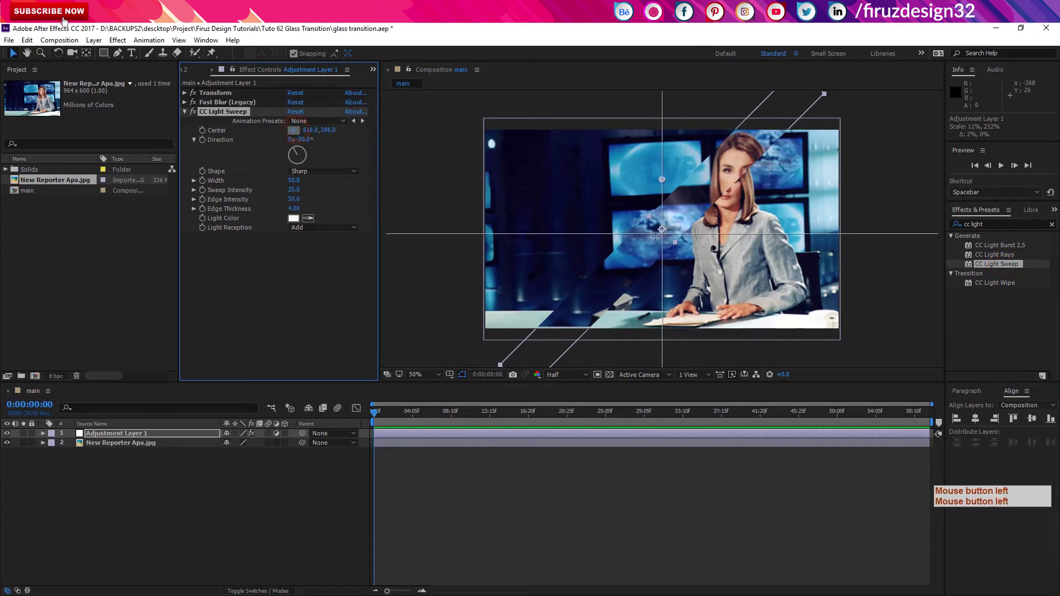
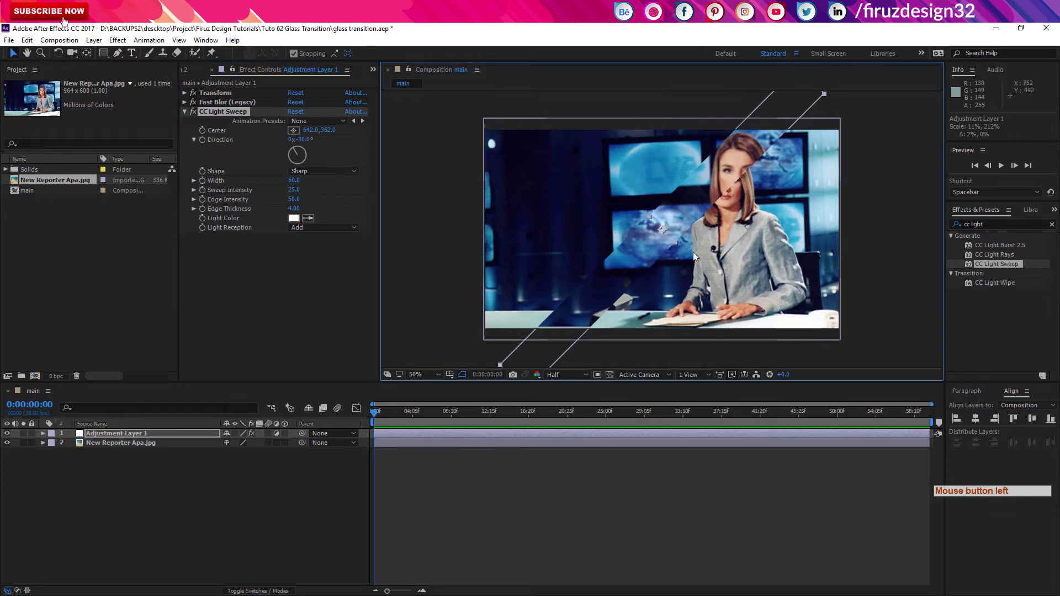
left_click(66, 22)
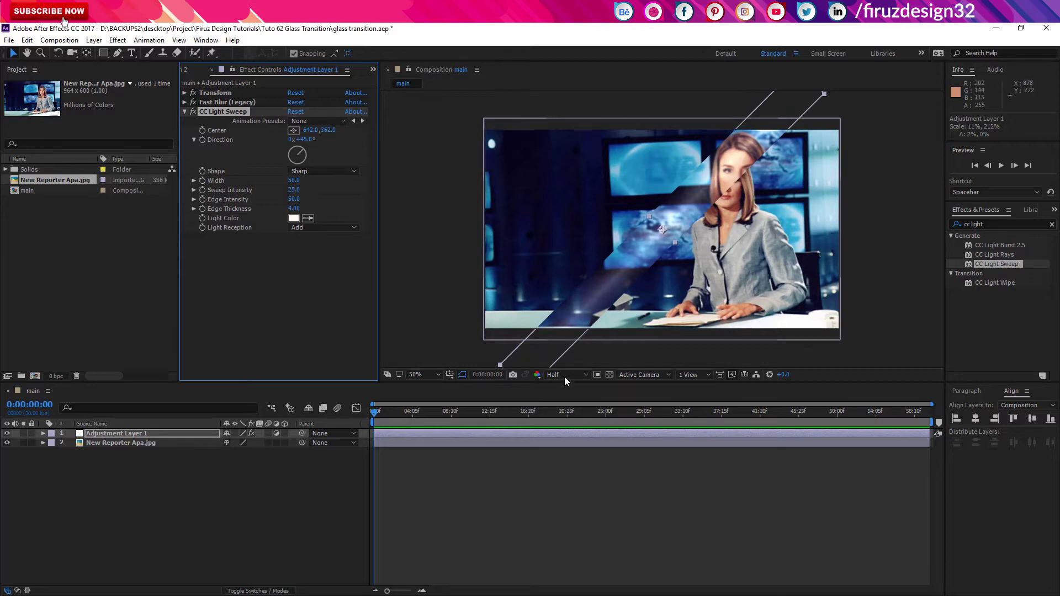
left_click(191, 438)
- Duplicate the adjustment layer with Ctrl+D, toggle its adjustment switch and delete all effects on the top copy
key("ctrl+d")
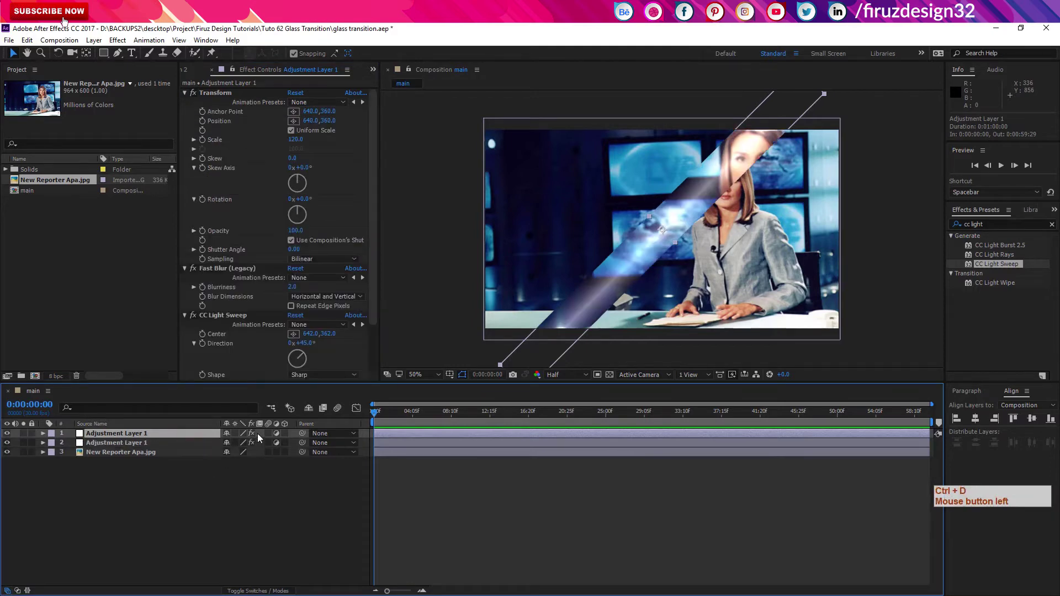
left_click(279, 439)
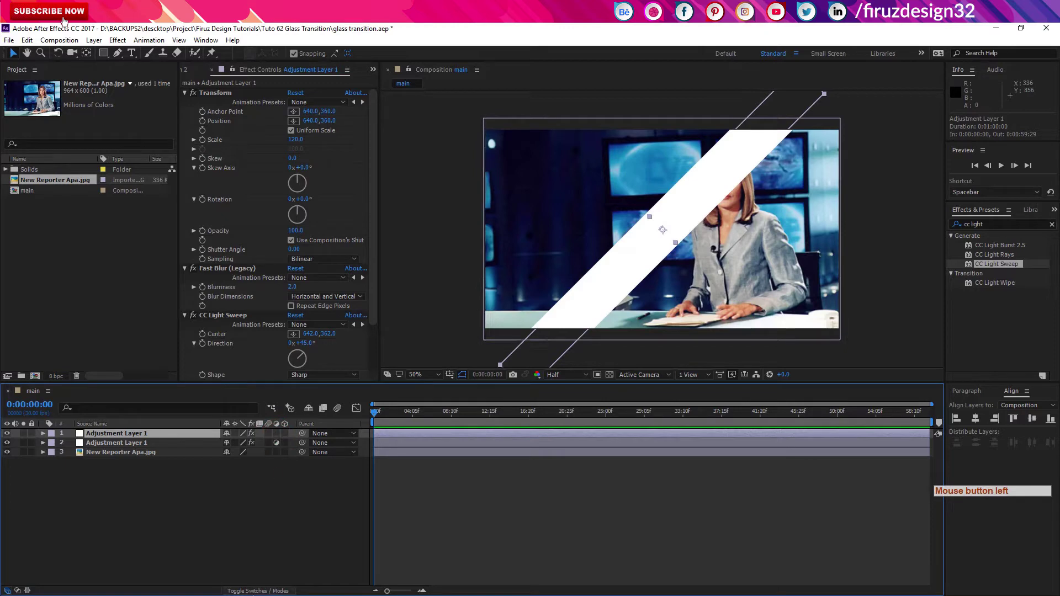
left_click(66, 22)
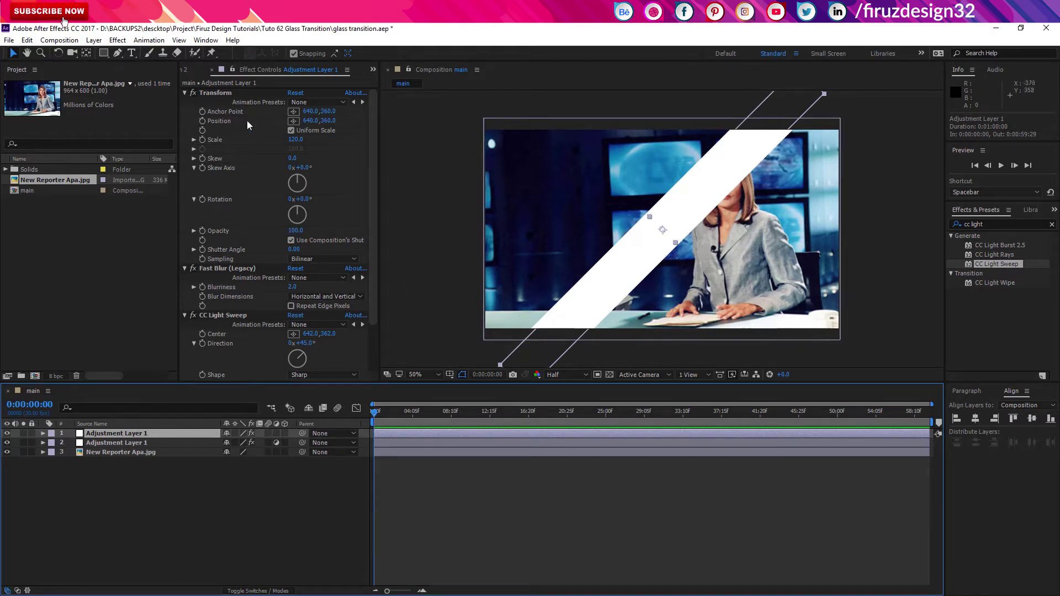
key("ctrl+a")
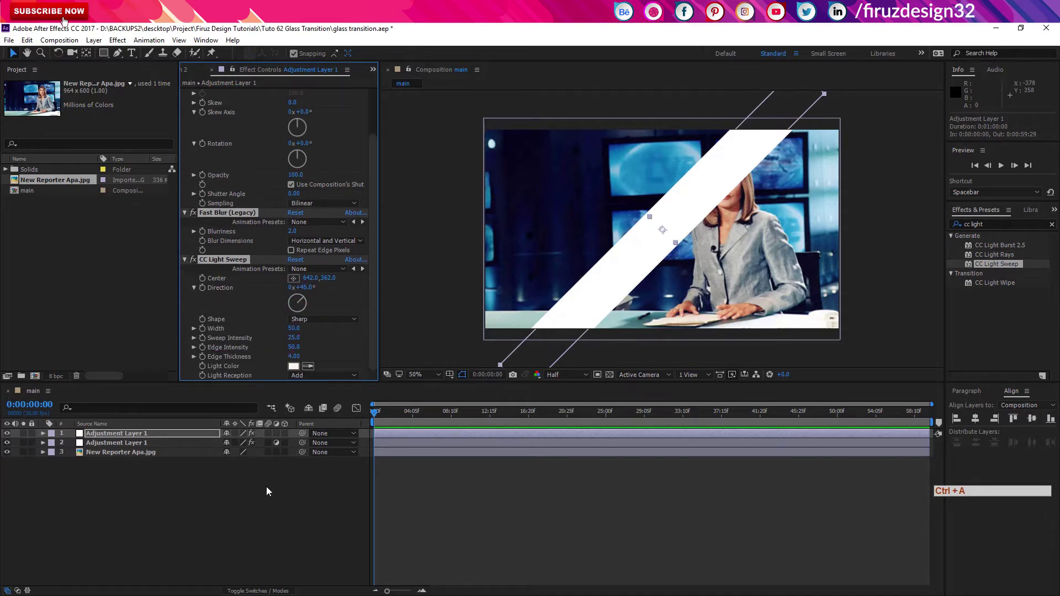
key("Delete")
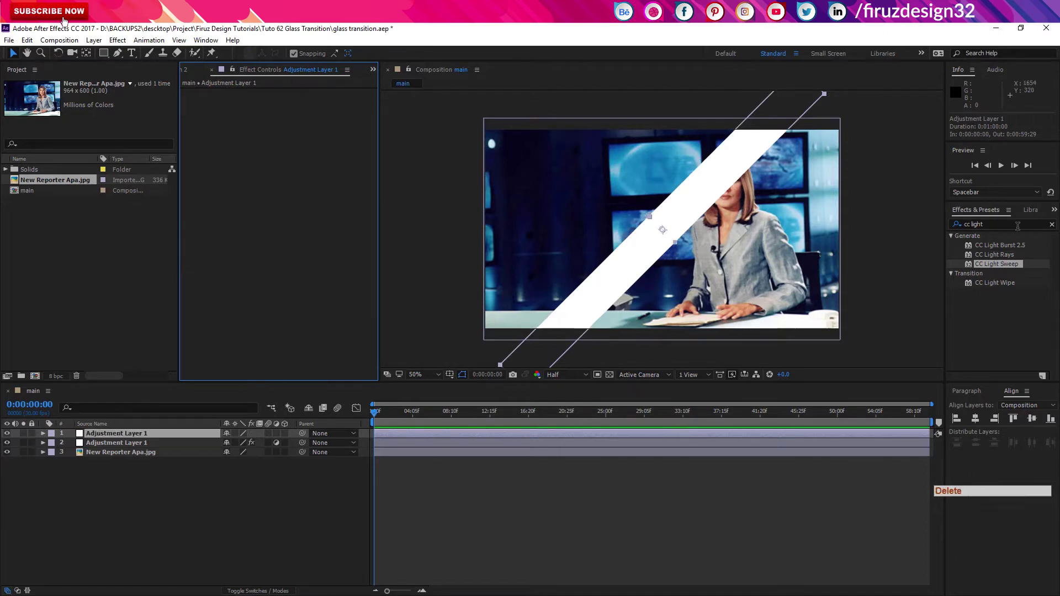
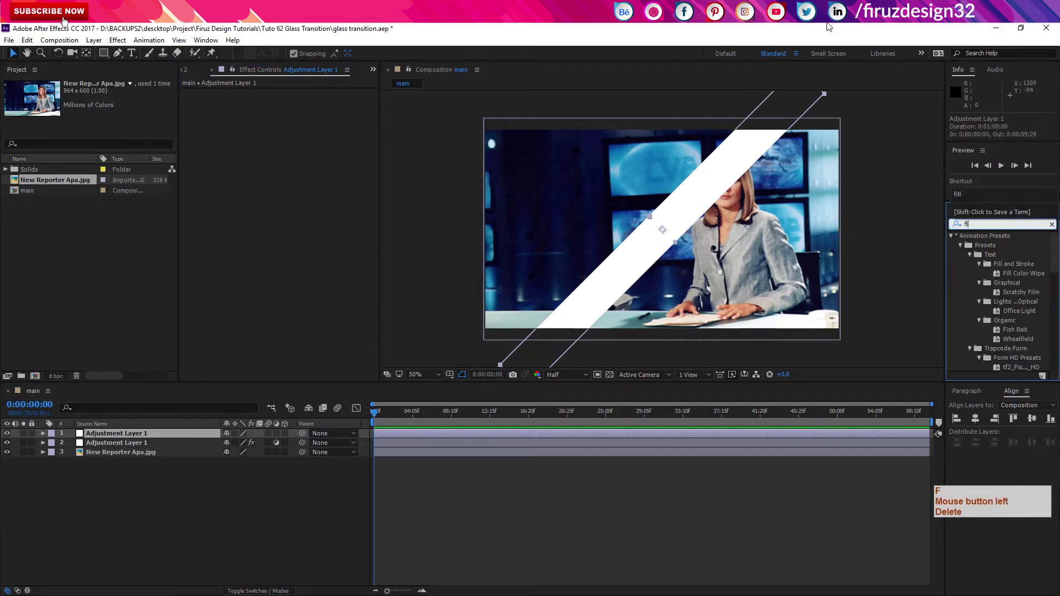
- Apply a Fill effect with black colour so the diagonal band renders solid black
left_click(979, 305)
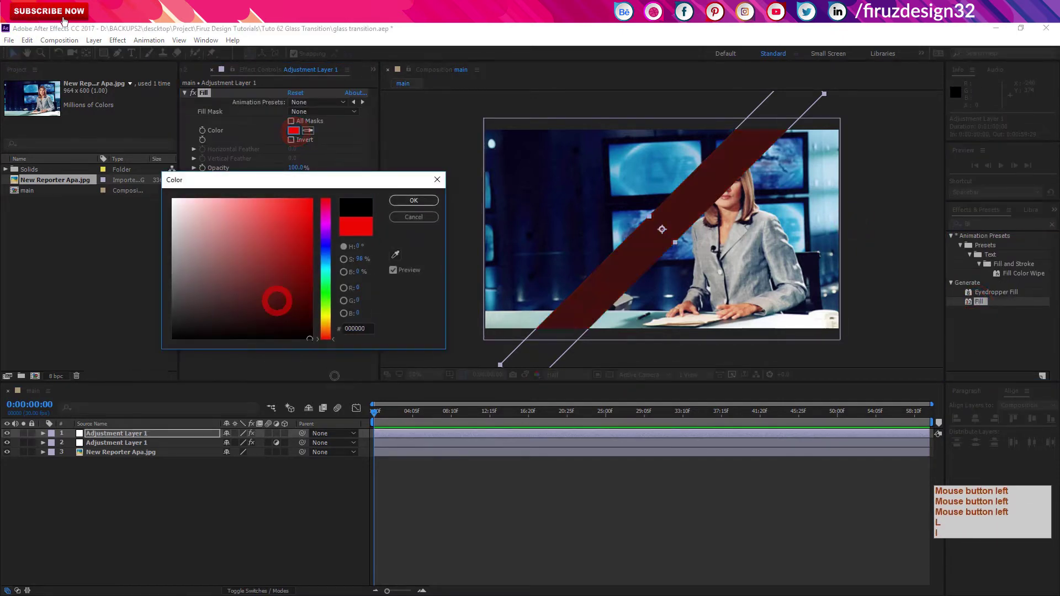
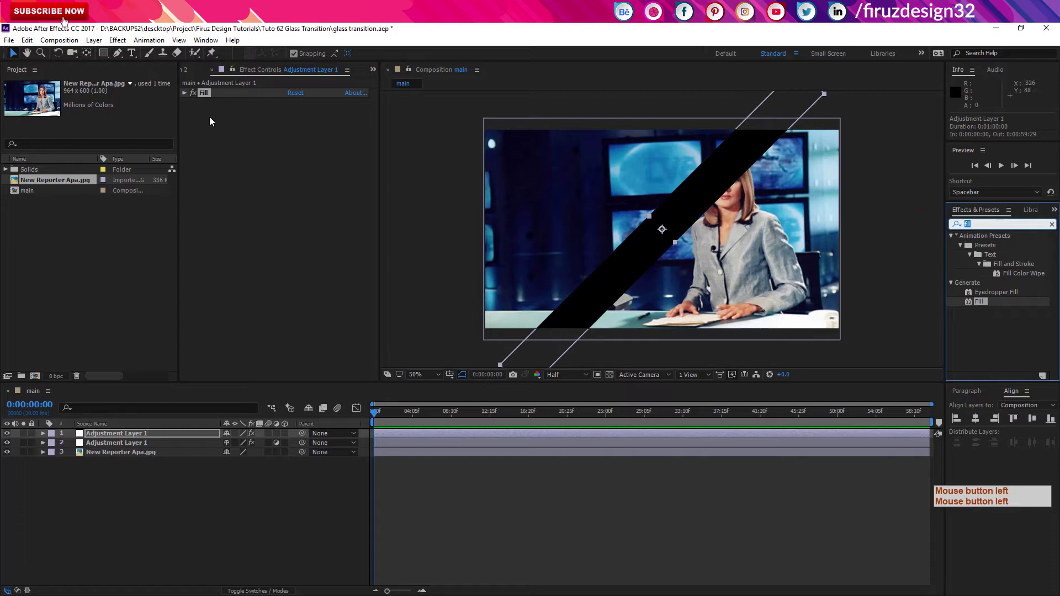
key("space")
- Search 'cc li' in Effects & Presets to find CC Light Sweep for the top layer
key("c")
key("BackSpace")
key("c")
key("space")
key("BackSpace")
key("c")
key("space")
key("BackSpace")
key("i")
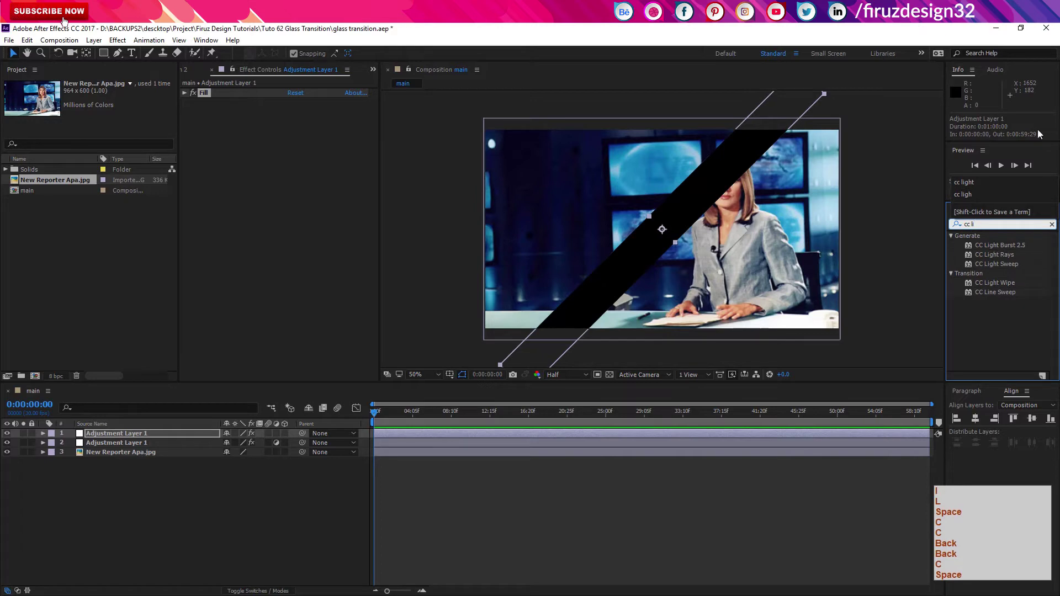
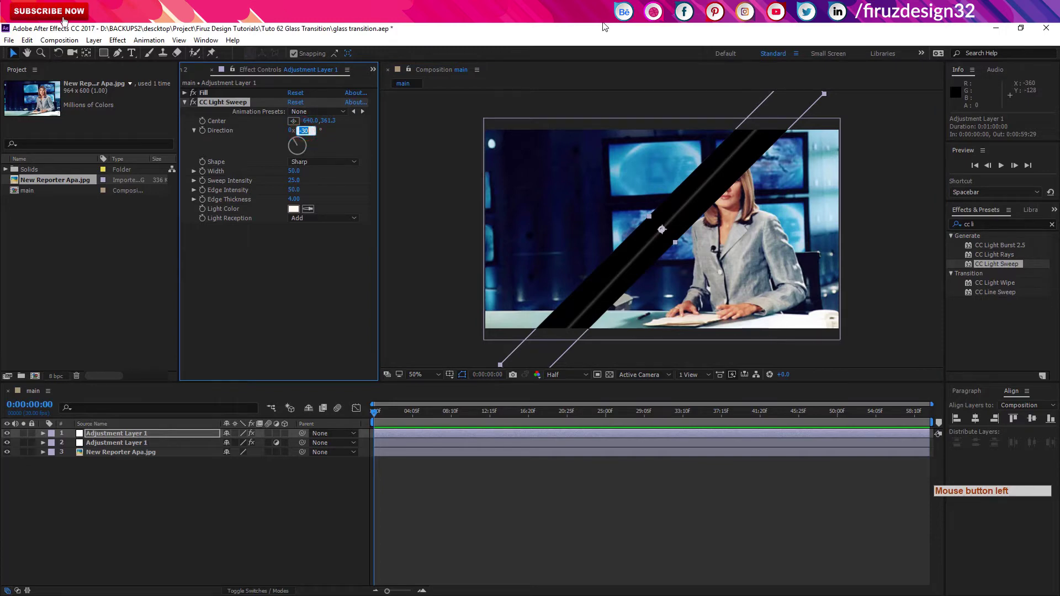
- Set the new CC Light Sweep direction to 90 degrees and widen the sweep to 191
key("KP_9")
key("KP_0")
key("Return")
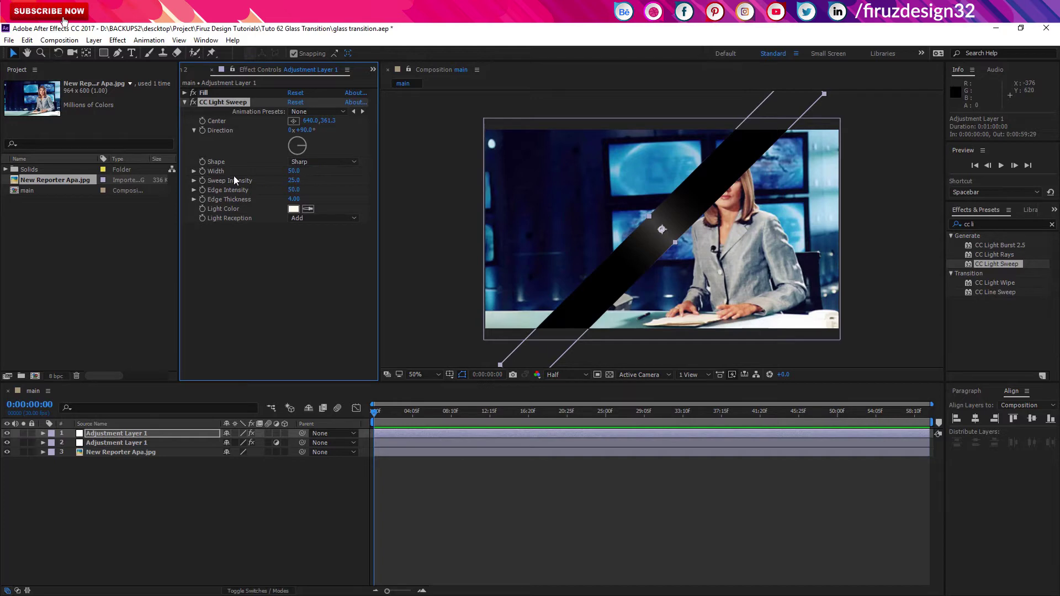
left_click(67, 22)
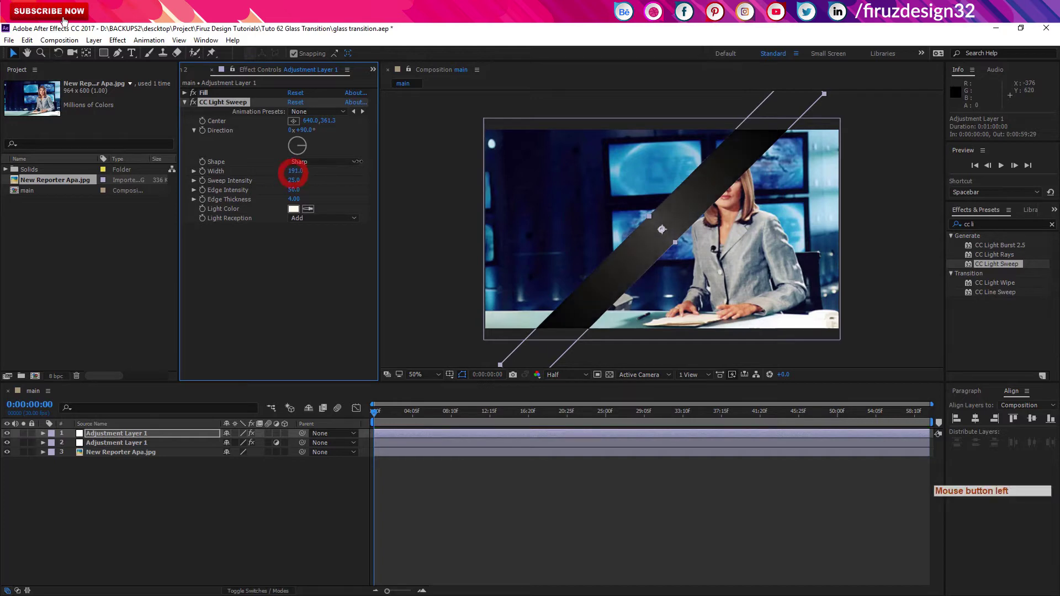
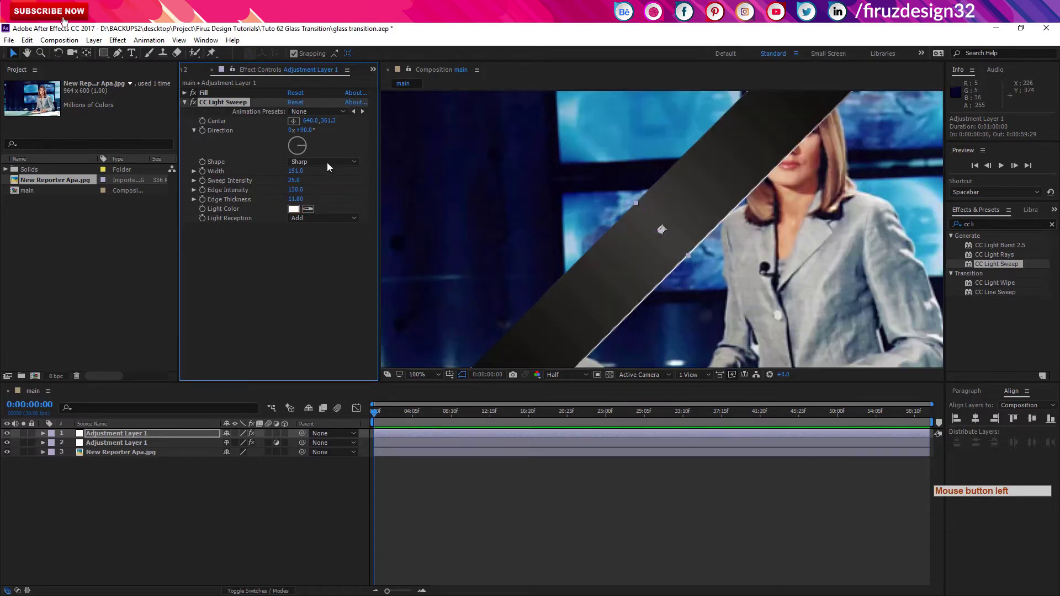
- Raise the sweep Edge Intensity to 199 and Edge Thickness to 16.30
left_click(197, 107)
left_click(200, 107)
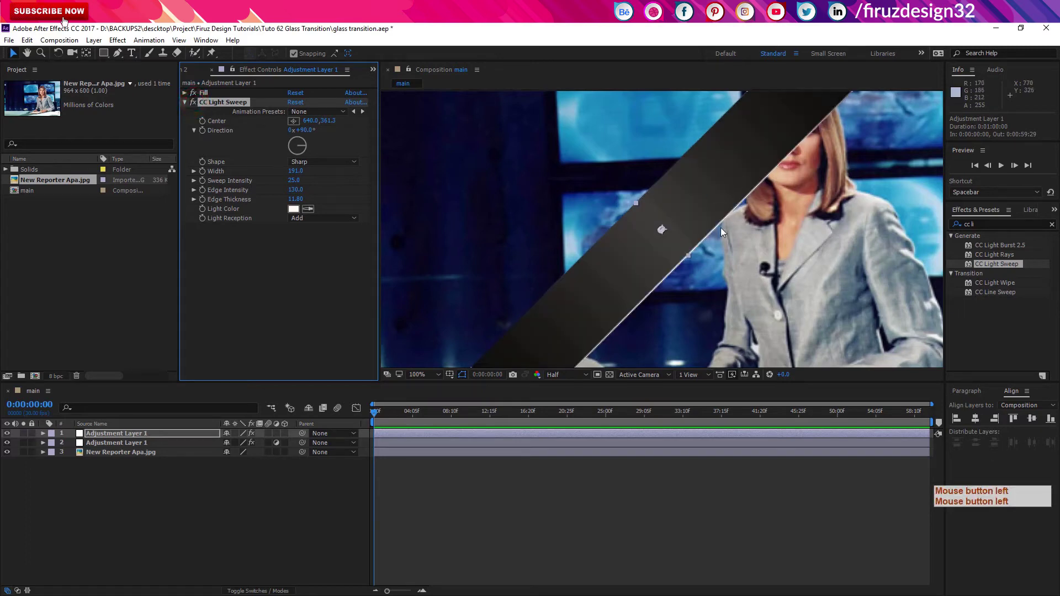
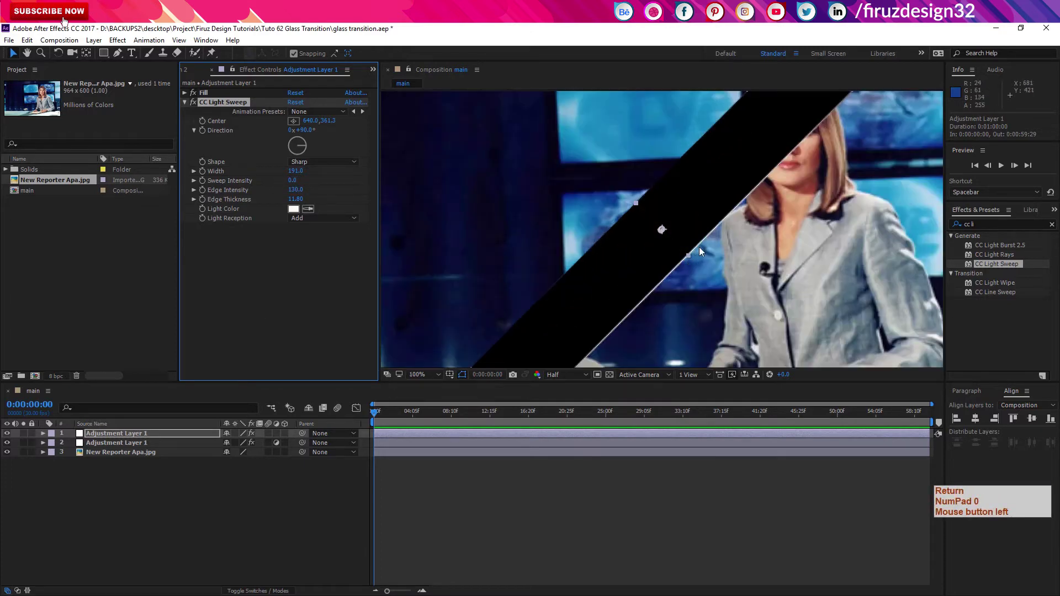
left_click(196, 107)
left_click(196, 107)
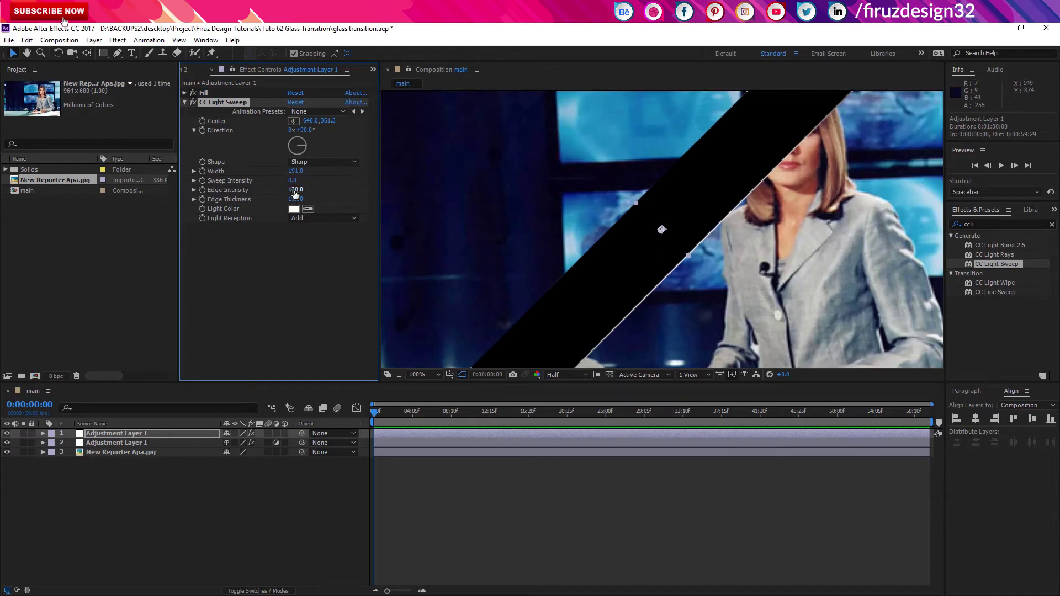
left_click(66, 22)
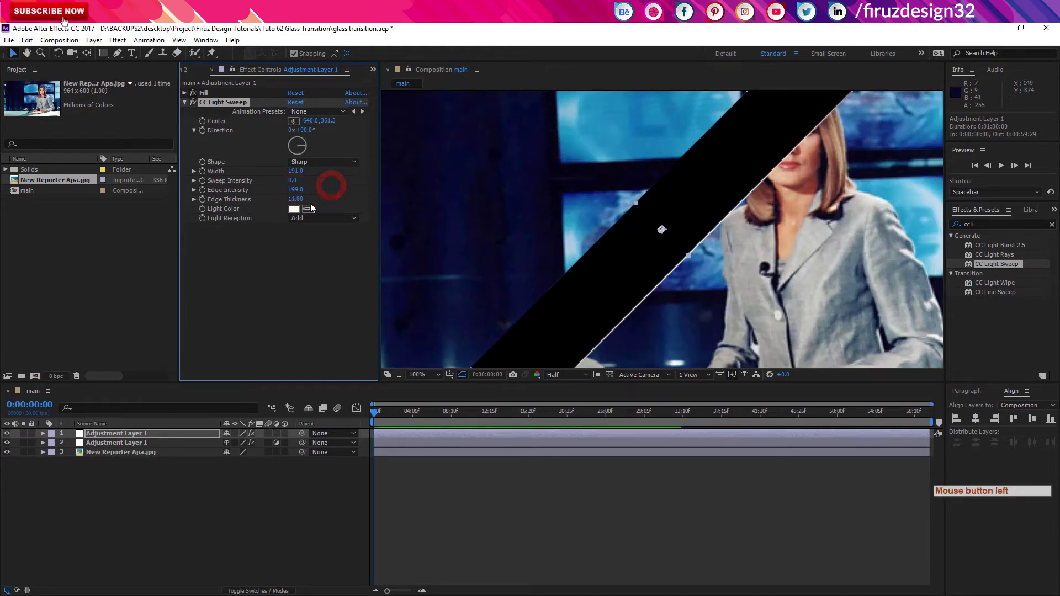
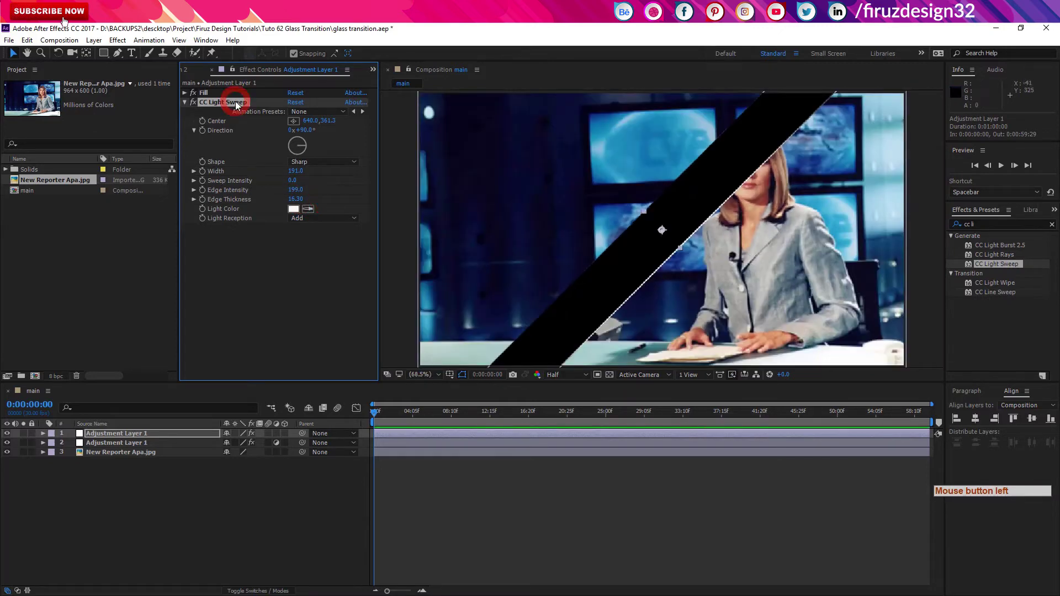
- Duplicate CC Light Sweep and turn the copy's direction by +180 to 270 degrees
key("ctrl+d")
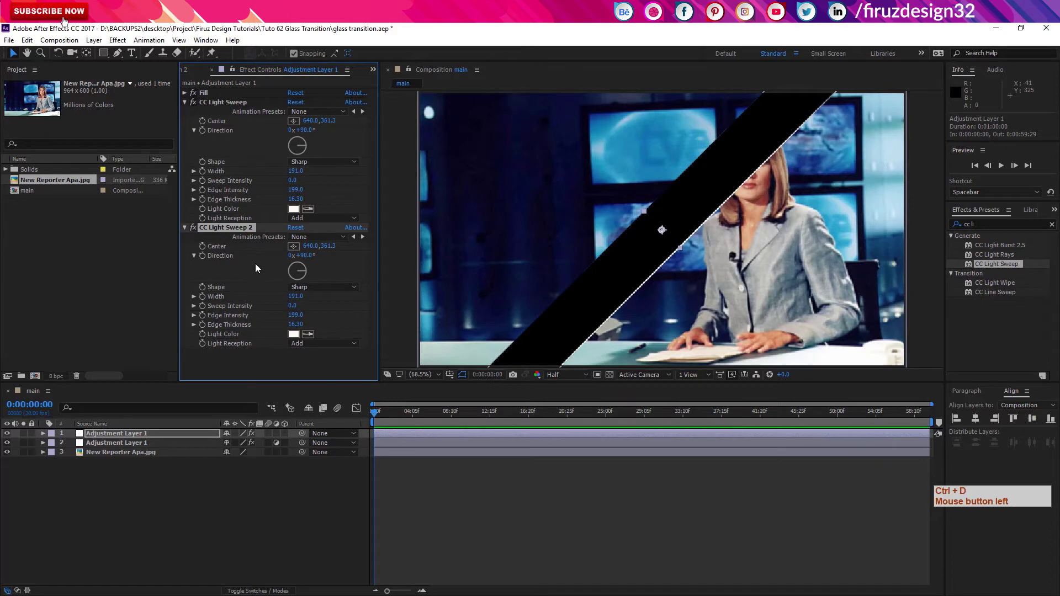
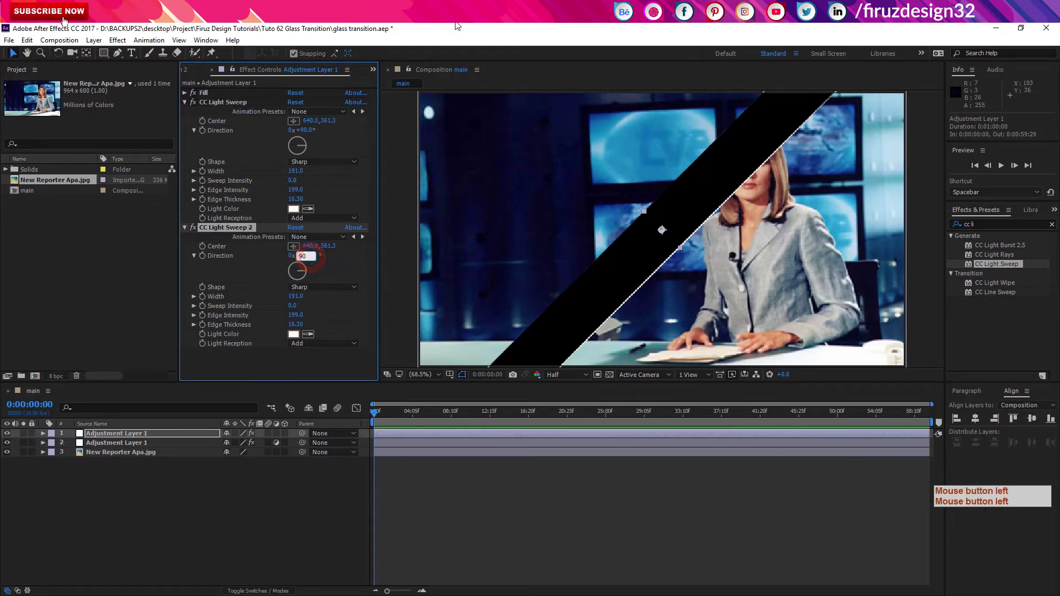
key("KP_Add")
left_click(460, 24)
key("KP_1")
key("KP_8")
key("KP_0")
key("Return")
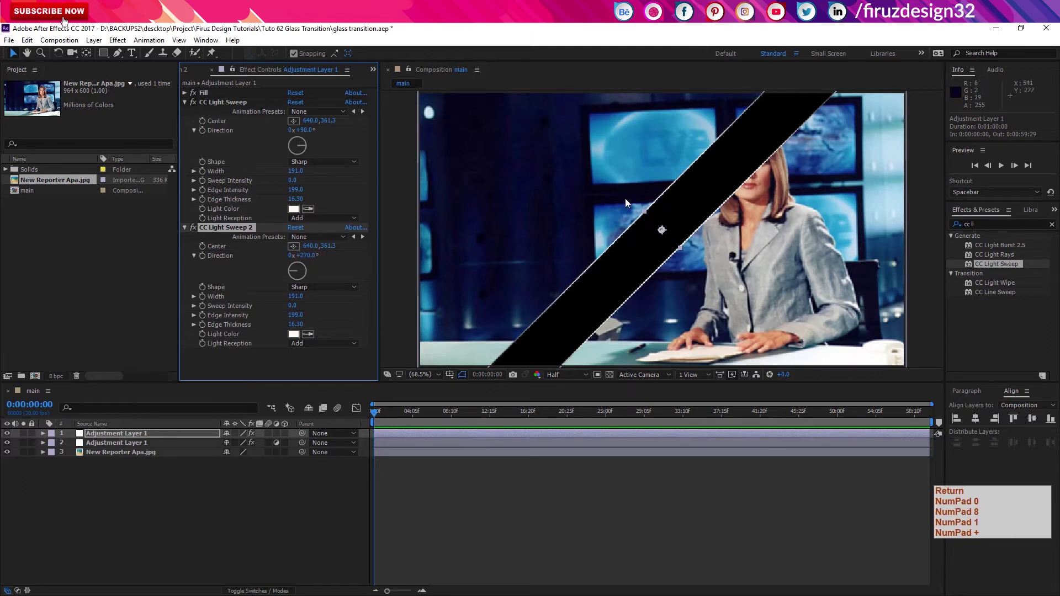
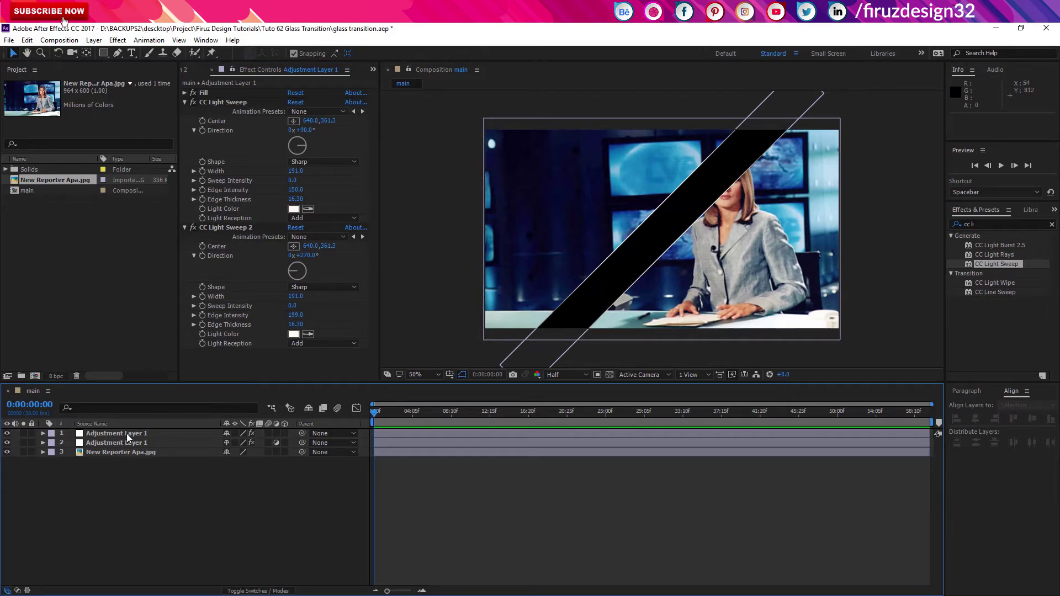
- Set the top adjustment layer's mode to Screen and show the second adjustment layer
left_click(132, 438)
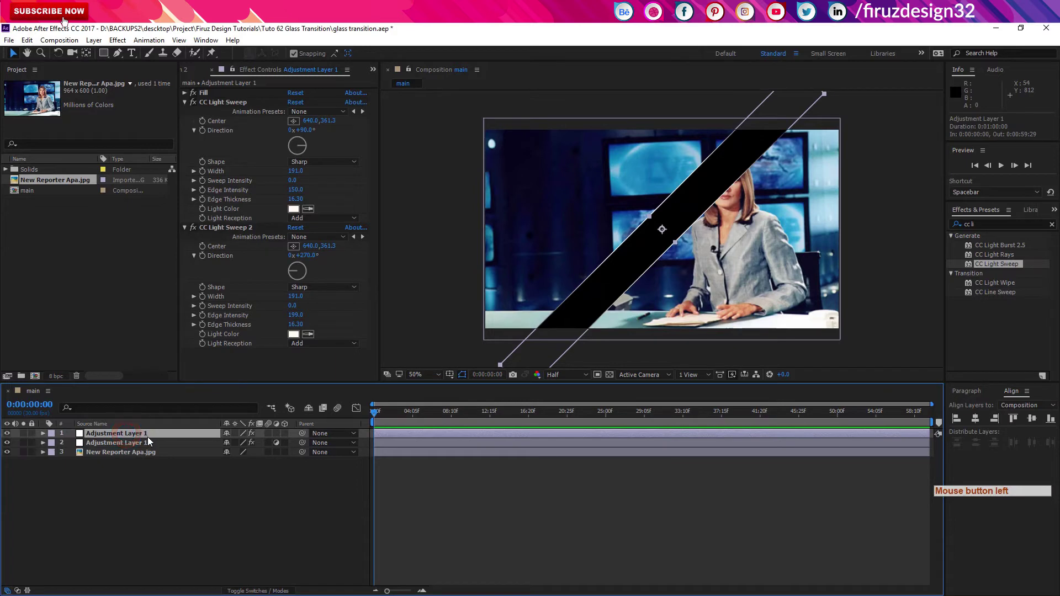
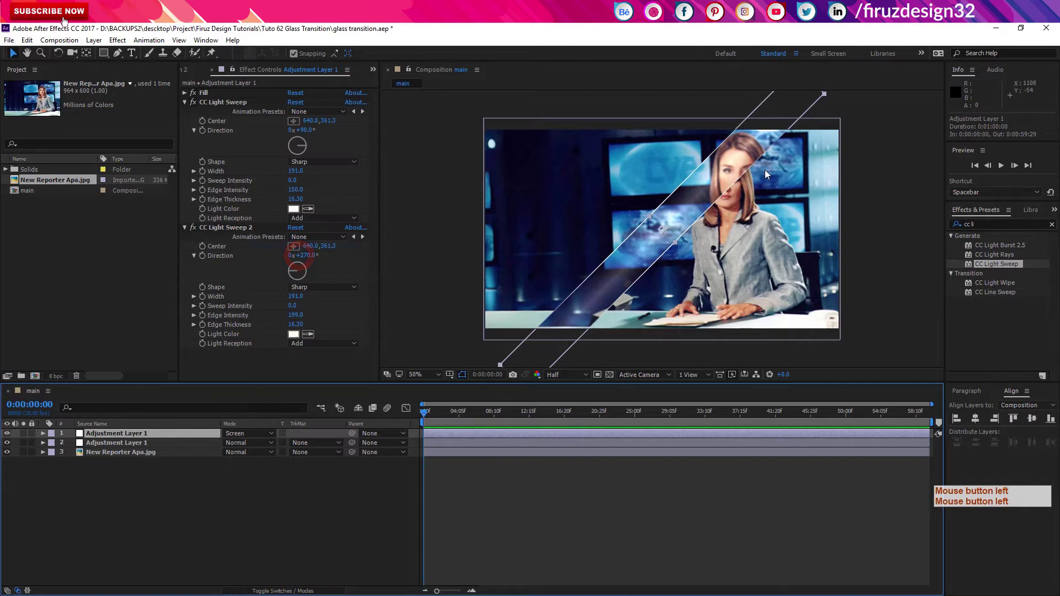
key("F9")
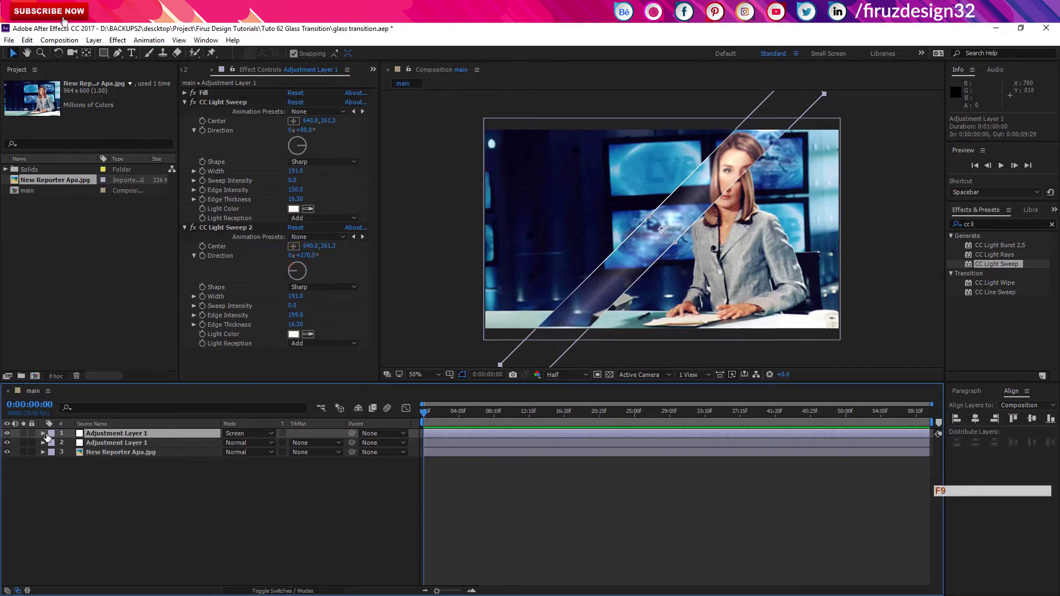
left_click(10, 438)
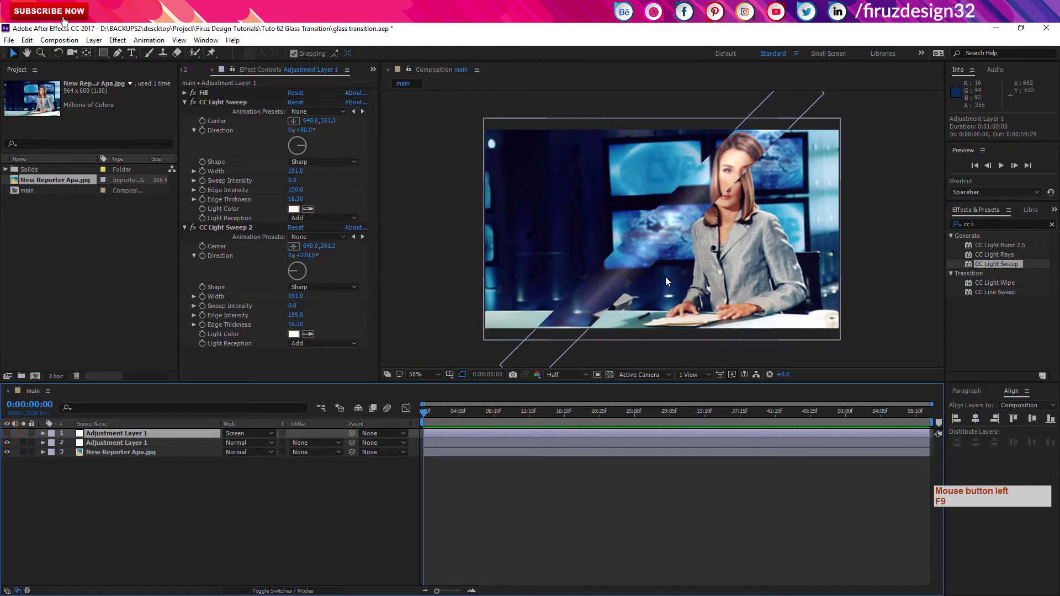
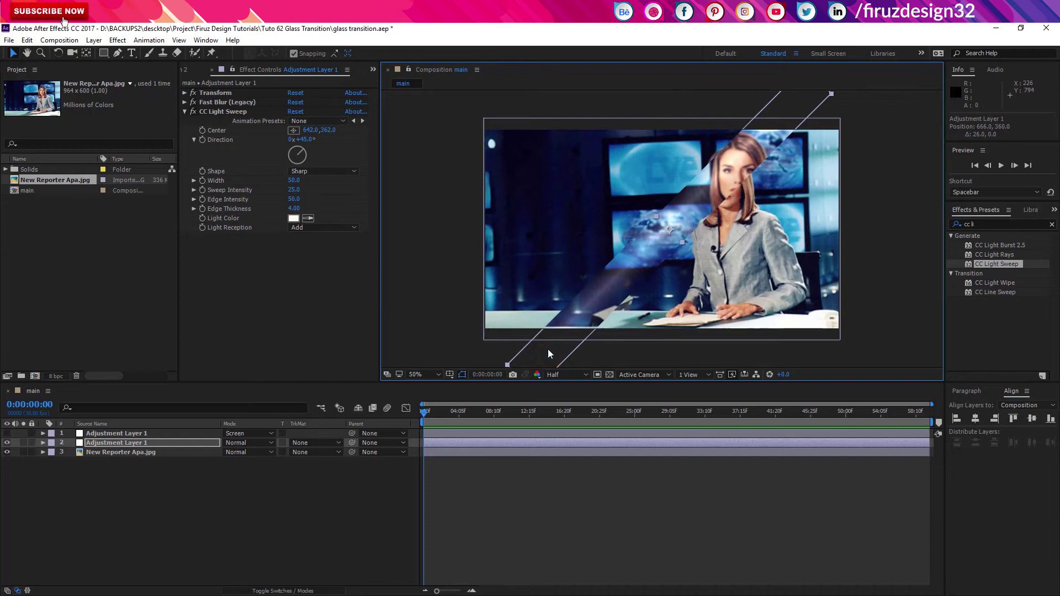
- Reveal Position and link the sweep Center to it with a pickwhip expression
key("ctrl+z")
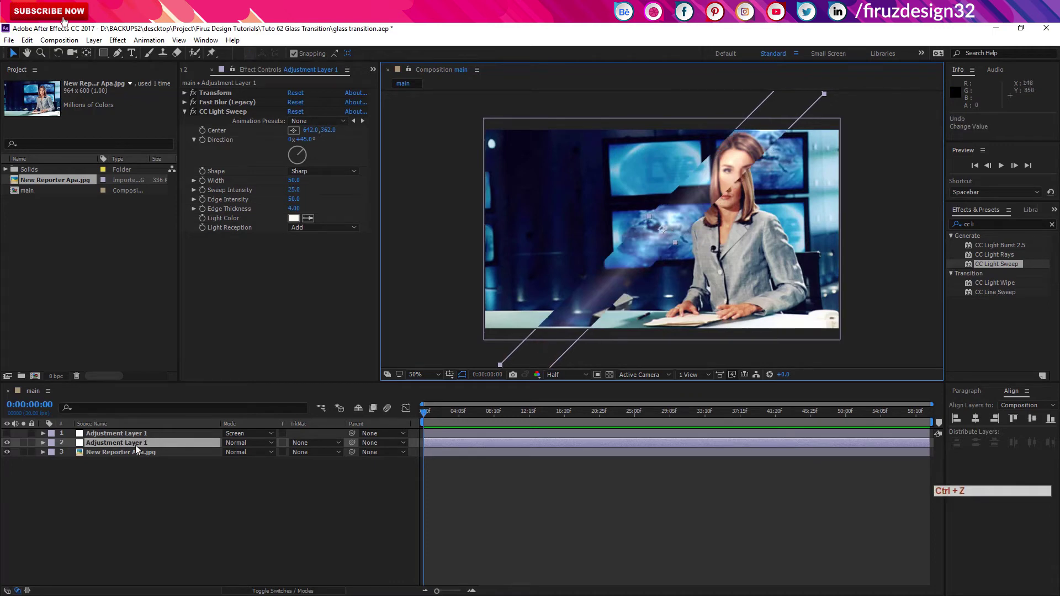
key("p")
key("ctrl+z")
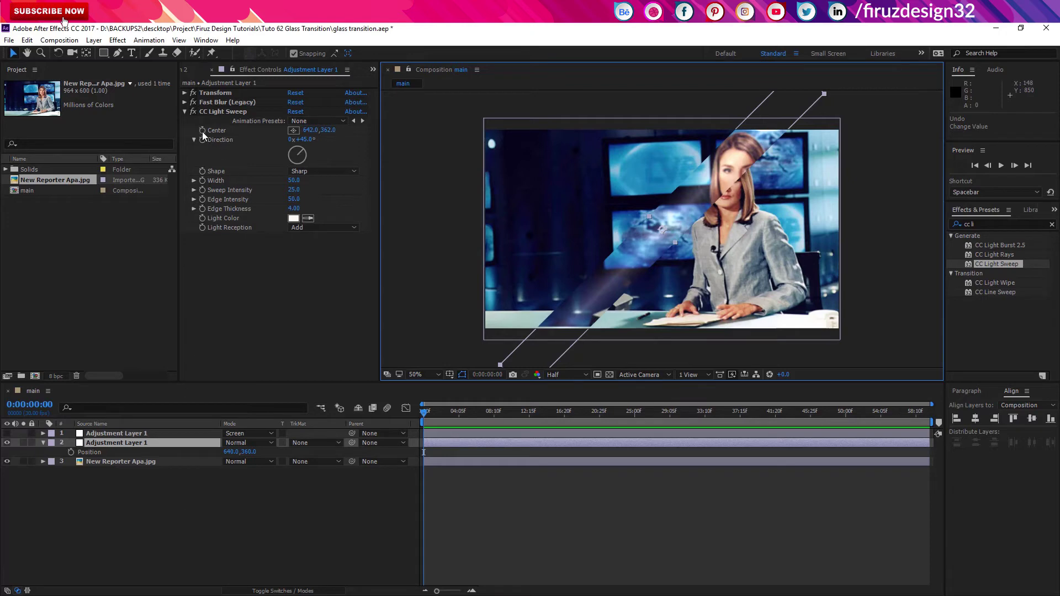
left_click(205, 136)
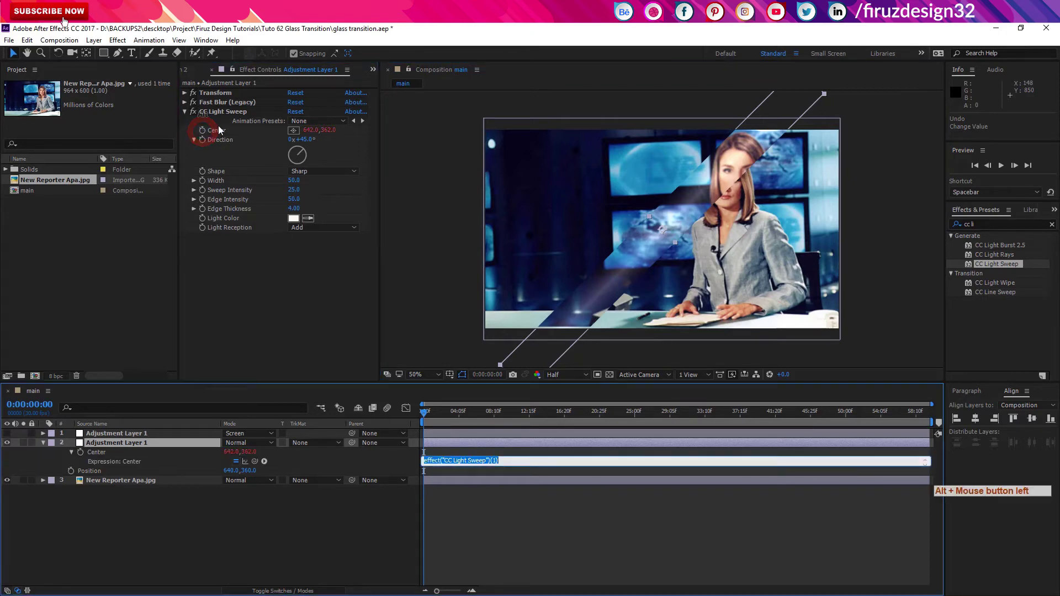
left_click(255, 465)
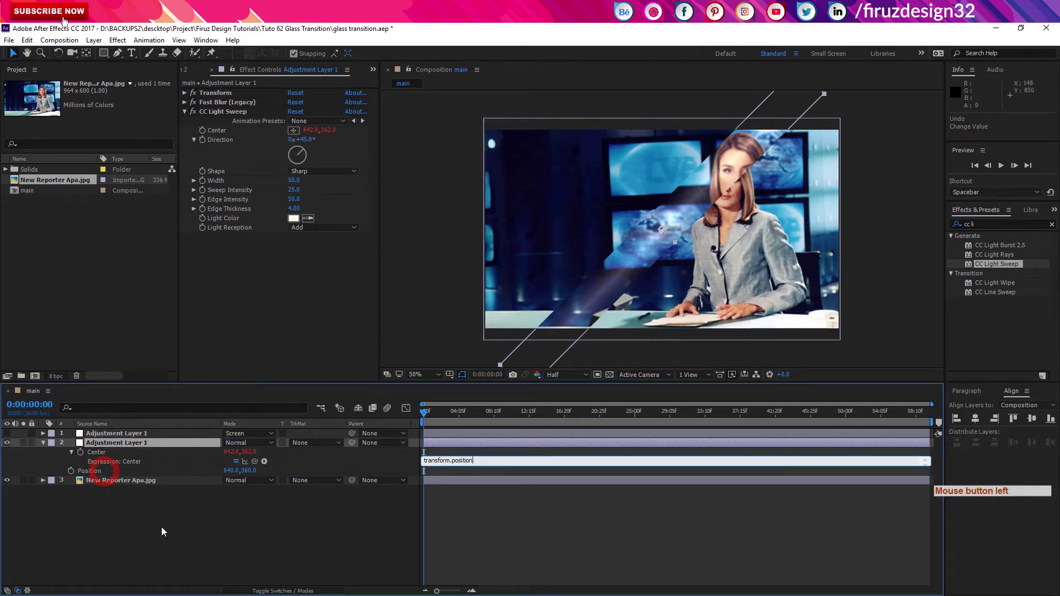
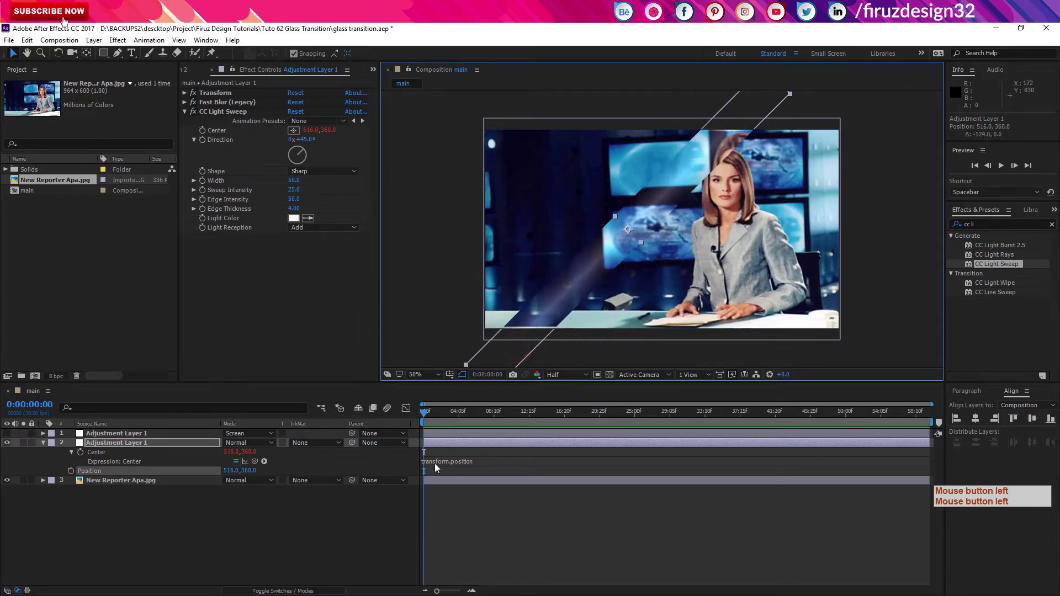
- Undo the test moves of the strip, show the top sweep layer again and collapse the layer properties
key("ctrl+z")
left_click(440, 467)
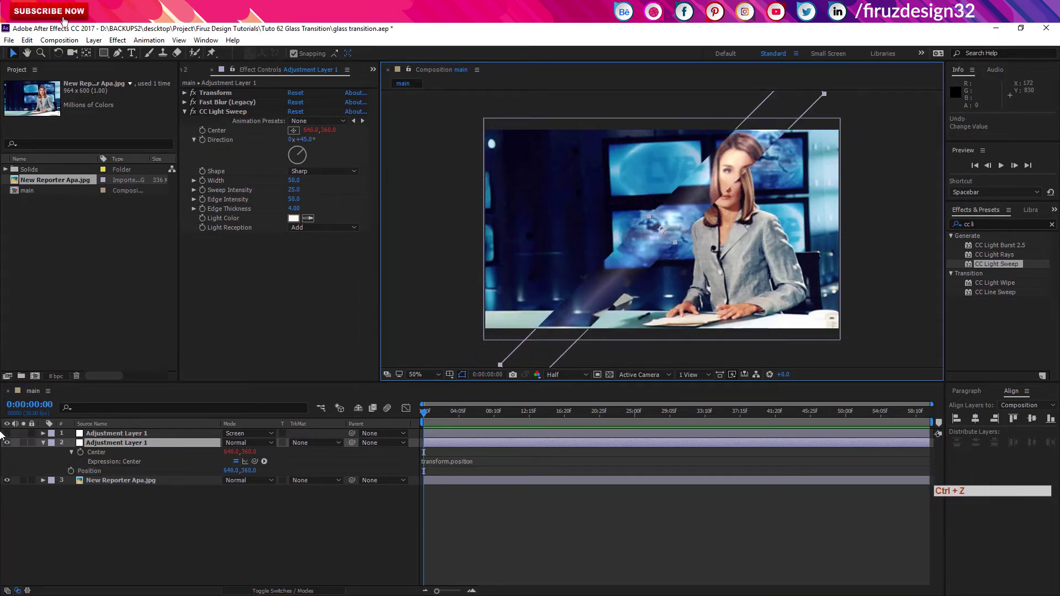
left_click(8, 438)
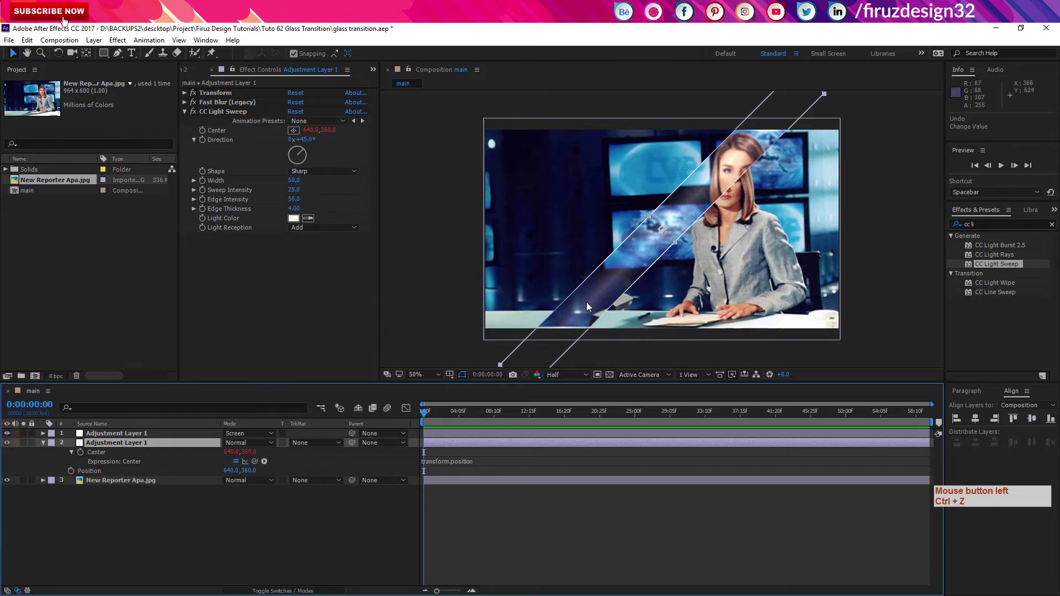
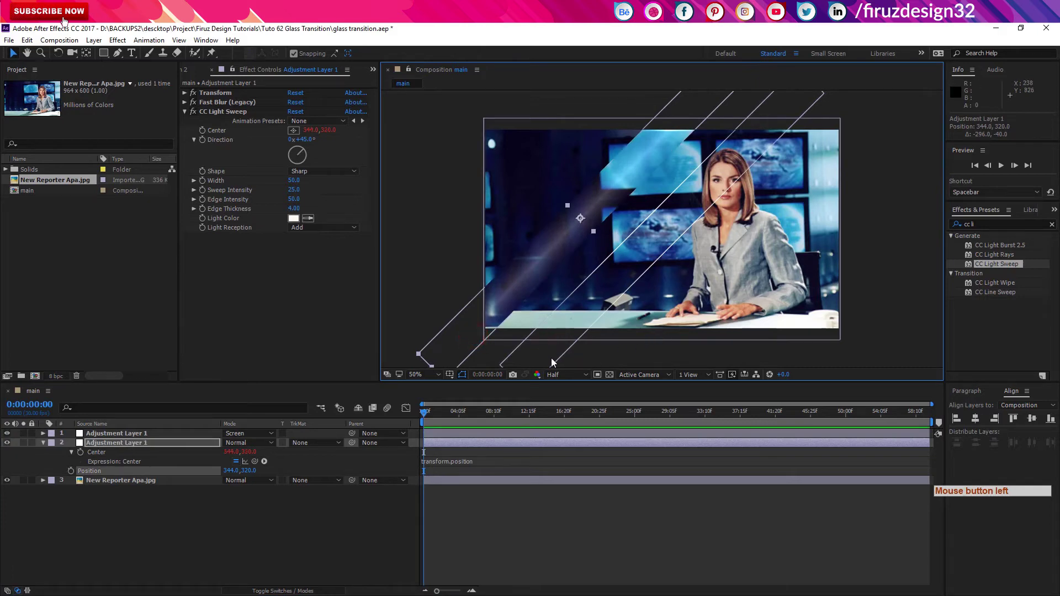
key("ctrl+z")
key("ctrl+z")
left_click(216, 558)
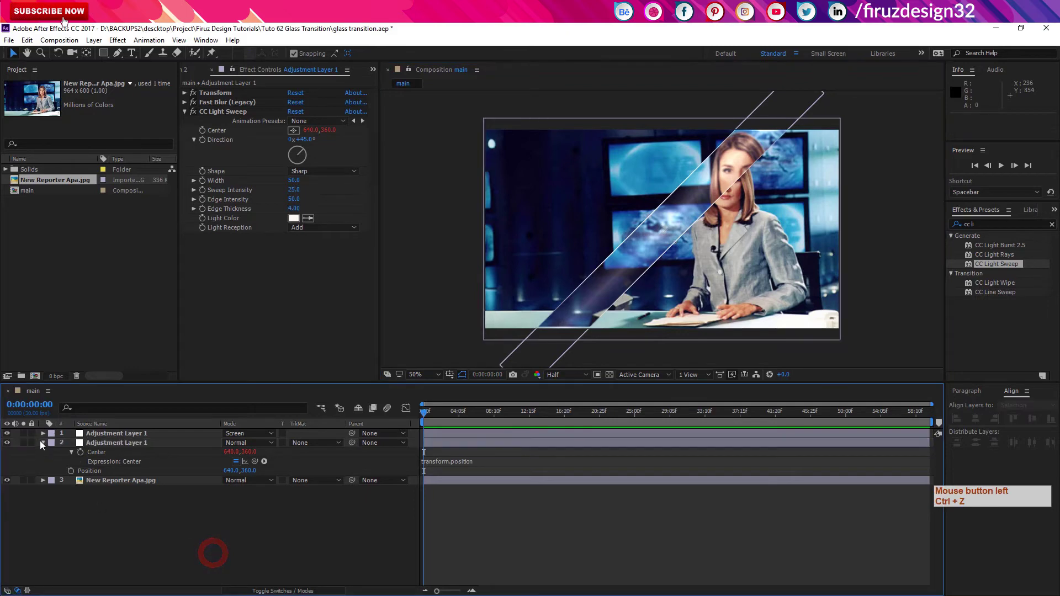
- Select both adjustment layers and pre-compose them into a composition named Glass
left_click(229, 511)
left_click(149, 437)
left_click(153, 449)
key("ctrl+shift+c")
double_click(199, 539)
key("ctrl+shift+c")
key("ctrl+shift+c")
key("ctrl+shift+c")
- Confirm the Glass composition and shift its strip left outside the frame
key("Return")
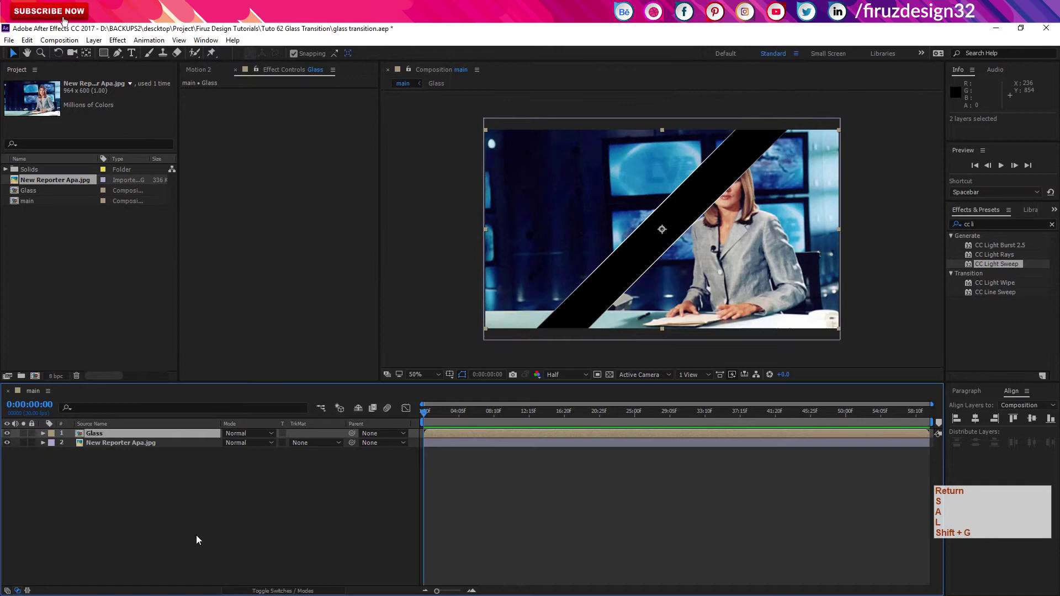
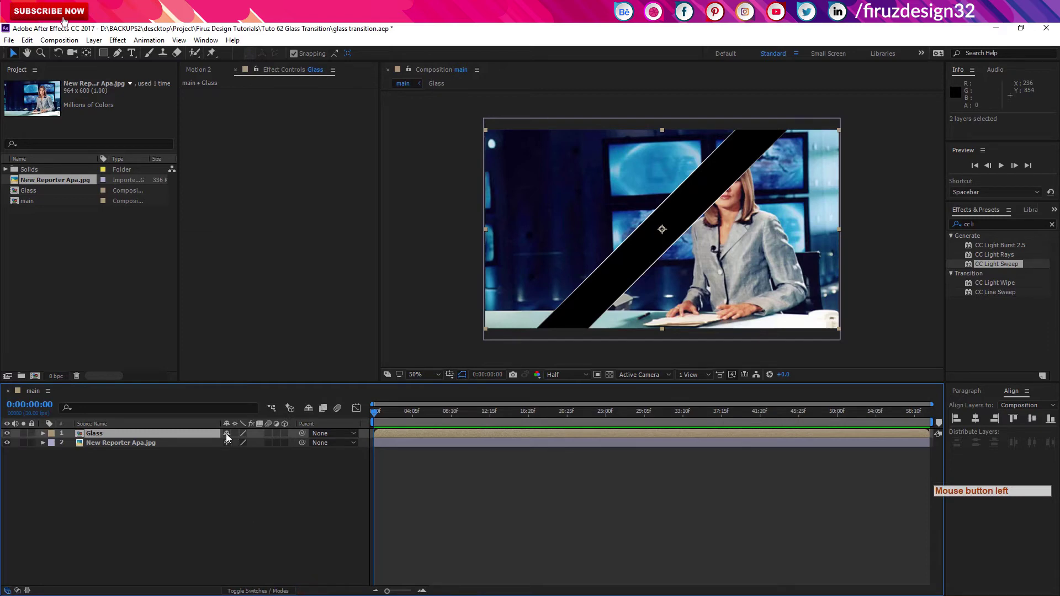
left_click(236, 439)
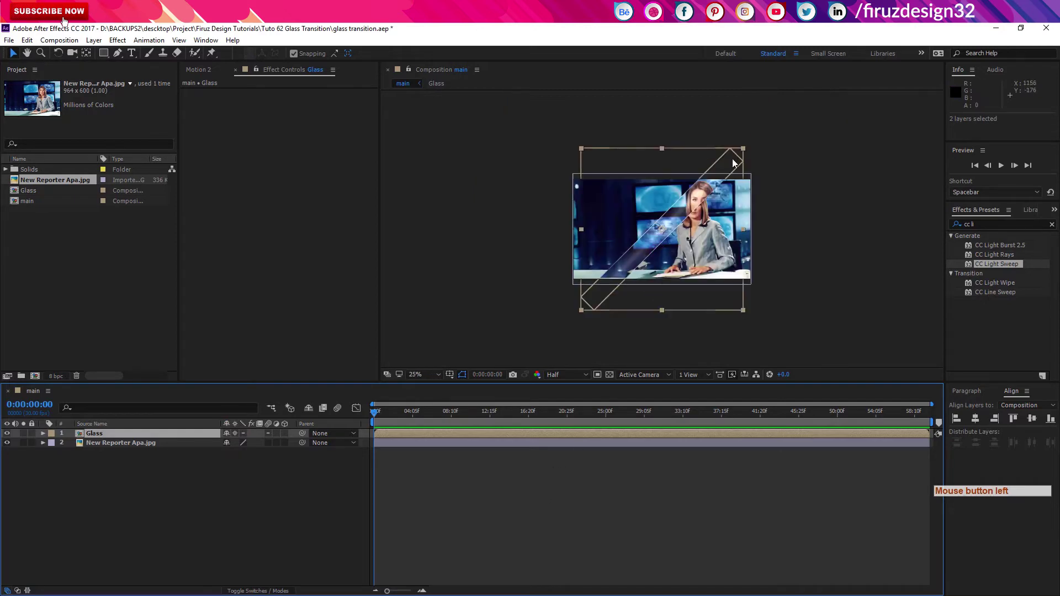
left_click(734, 165)
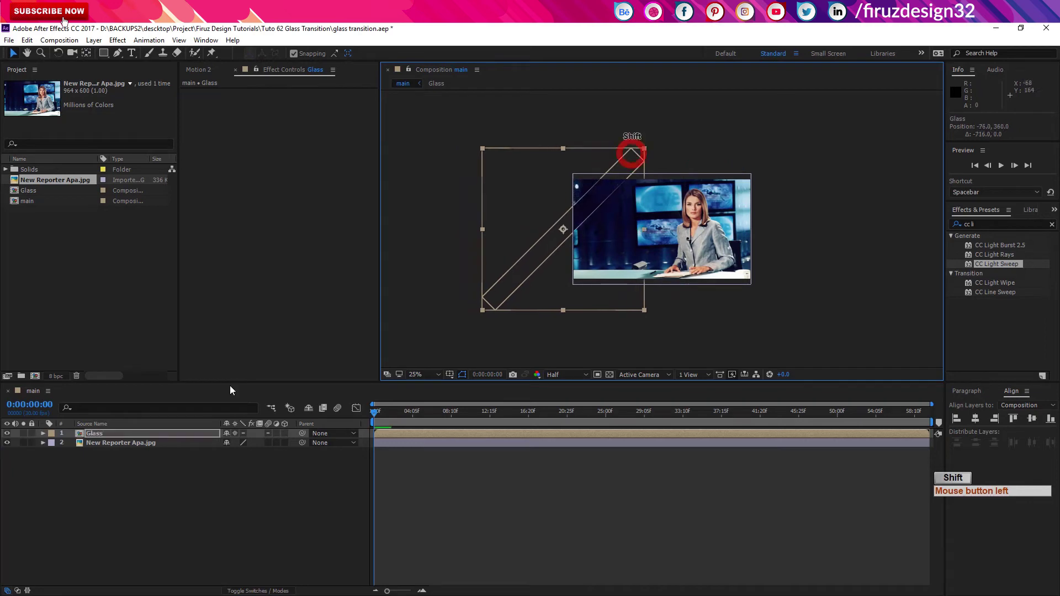
- Duplicate the Glass layer five times with Ctrl+D for six copies
key("ctrl+d")
key("ctrl+d")
key("ctrl+d")
key("ctrl+d")
key("ctrl+d")
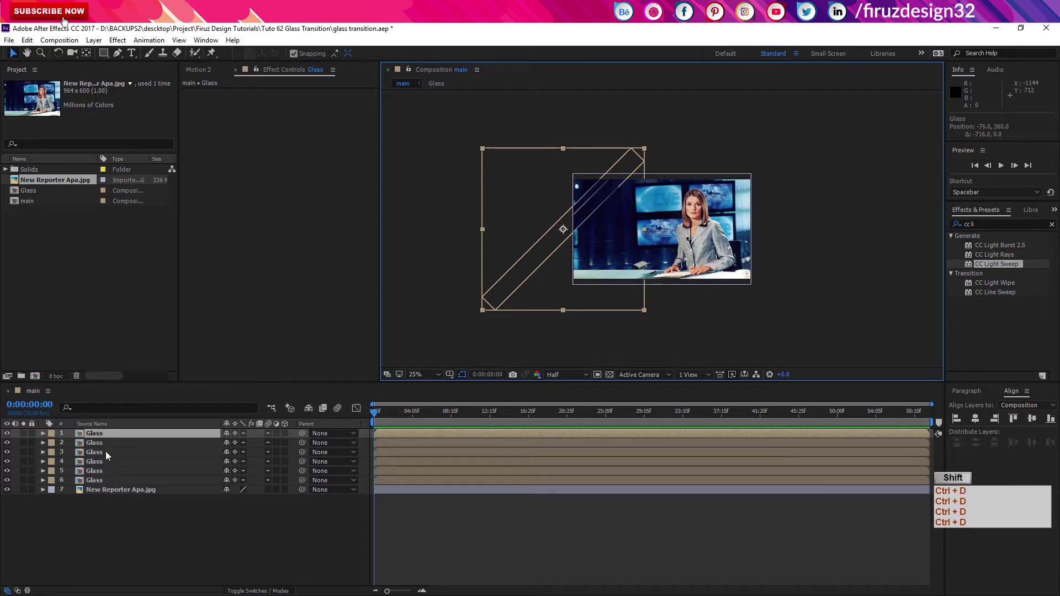
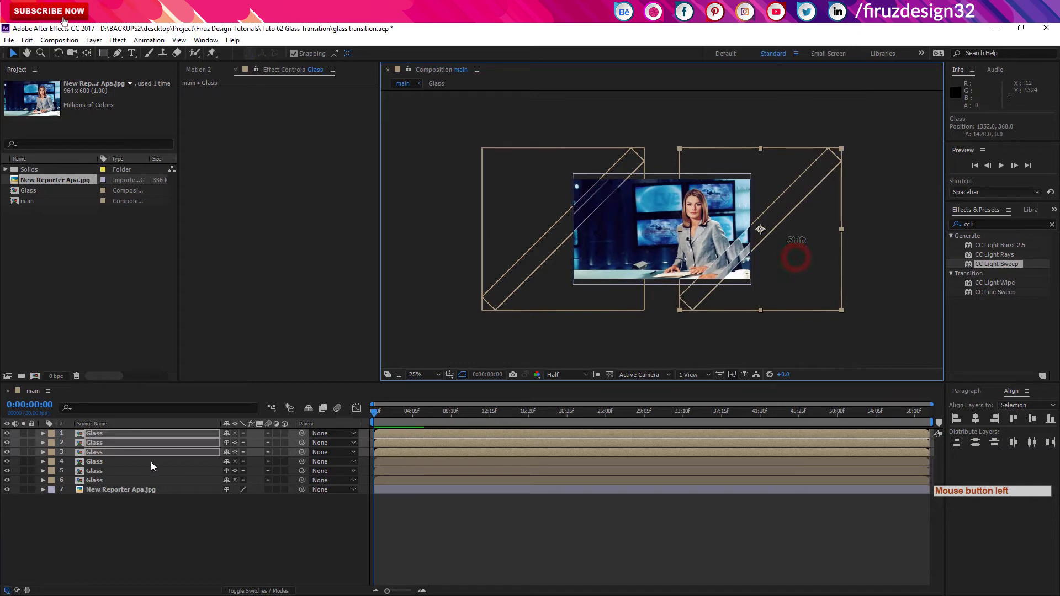
- Nudge individual Glass copies sideways with Shift+arrow keys to stagger them
left_click(154, 466)
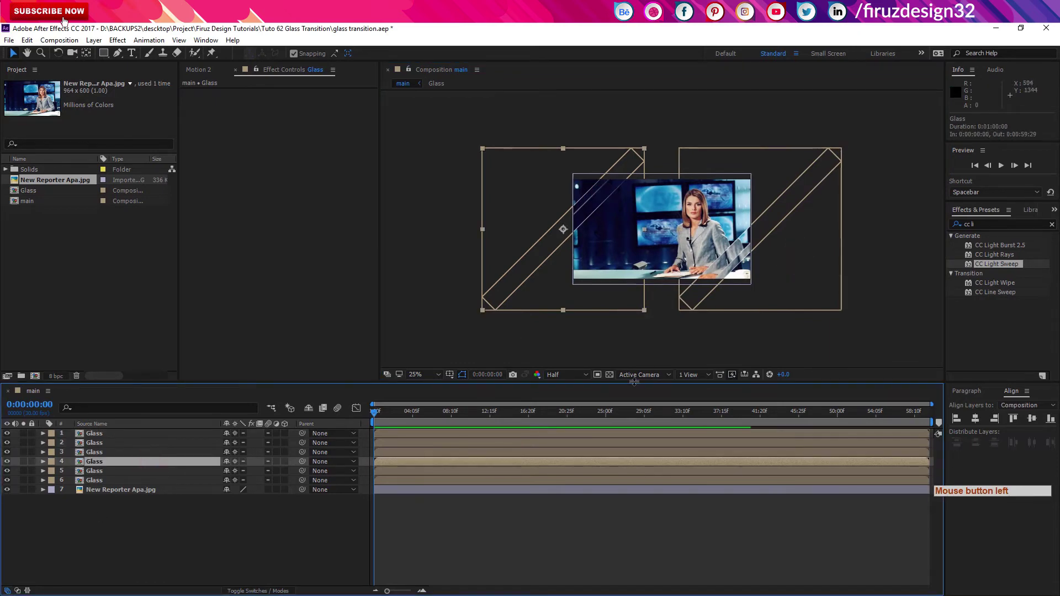
key("shift+Right")
key("shift+Right")
key("shift+Right")
key("shift+Right")
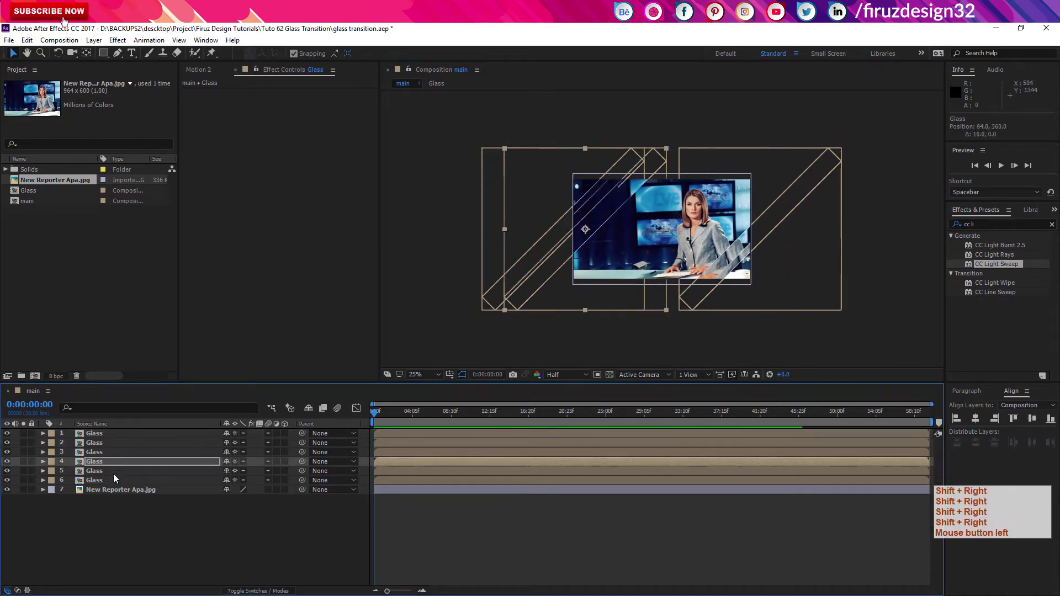
left_click(113, 477)
key("shift+Left")
key("shift+Left")
key("shift+Right")
left_click(103, 440)
key("shift+Left")
key("shift+Left")
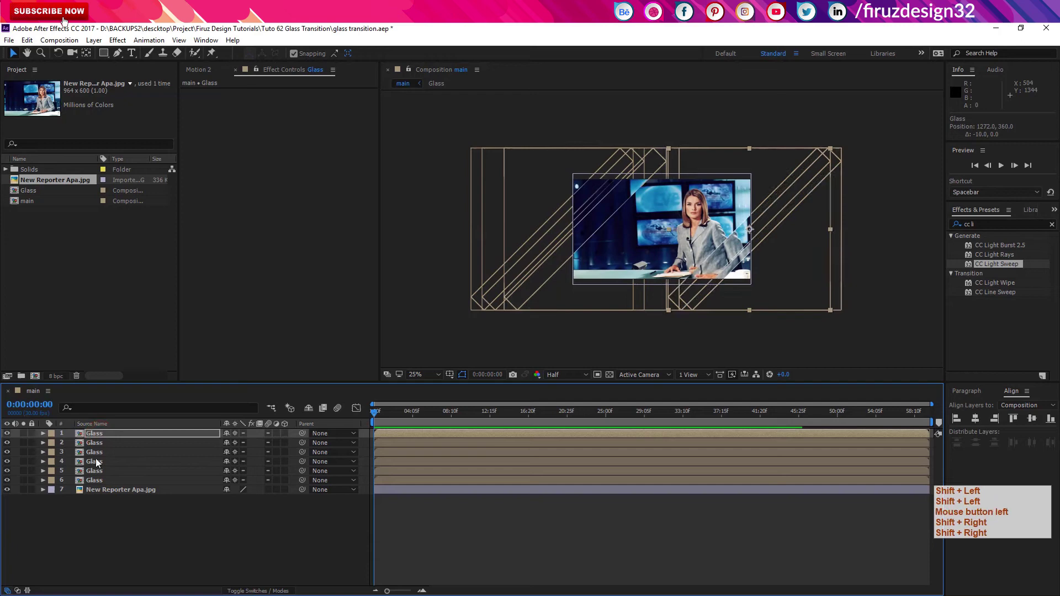
key("shift+Right")
key("shift+Right")
key("shift+Right")
key("shift+Right")
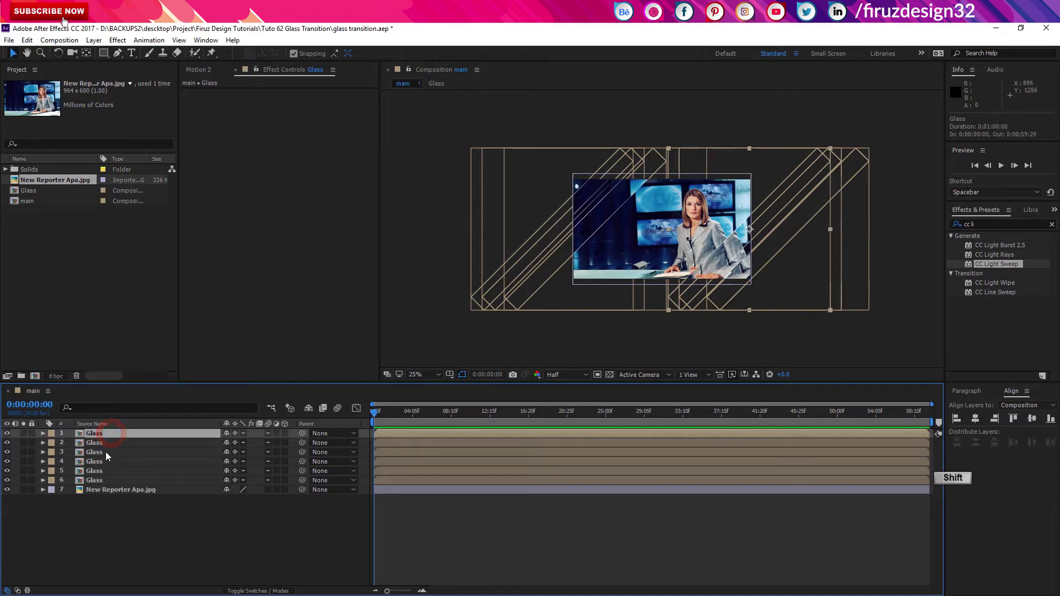
- Drag layers 1–3 off the right of the frame and select all six glass layers
left_click(108, 456)
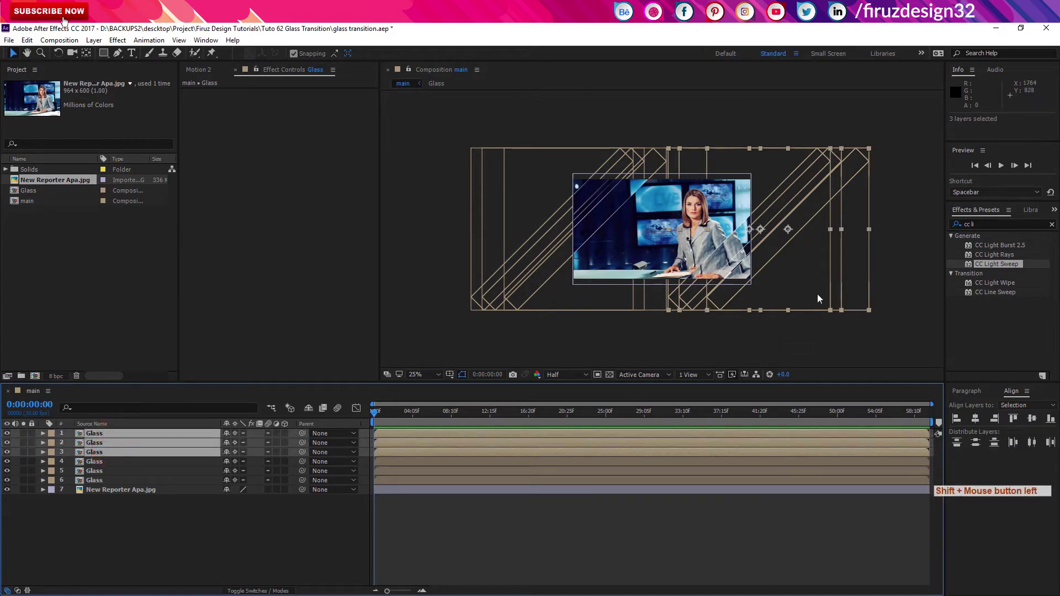
left_click(733, 267)
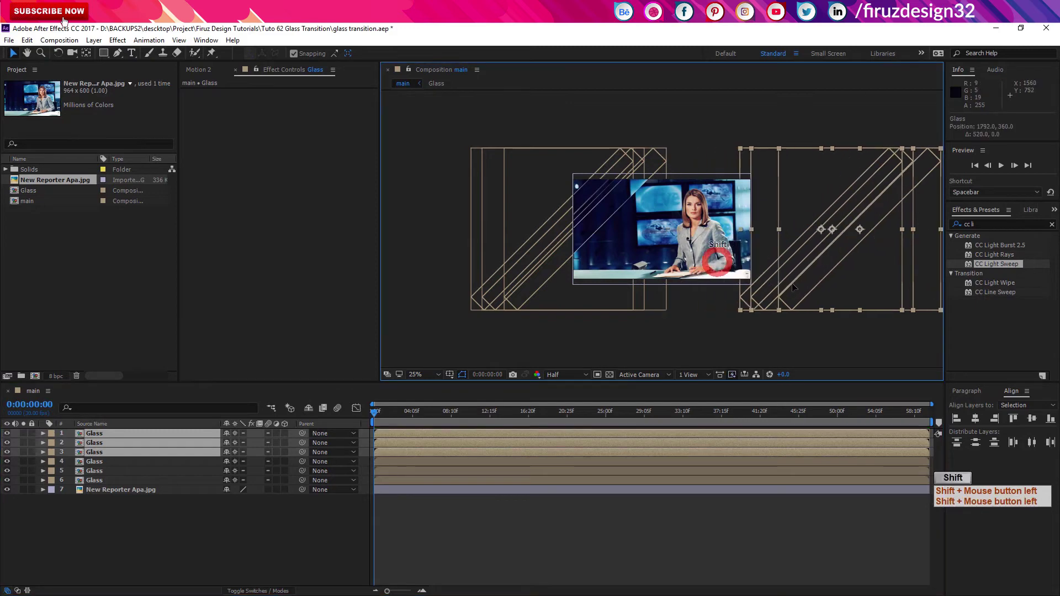
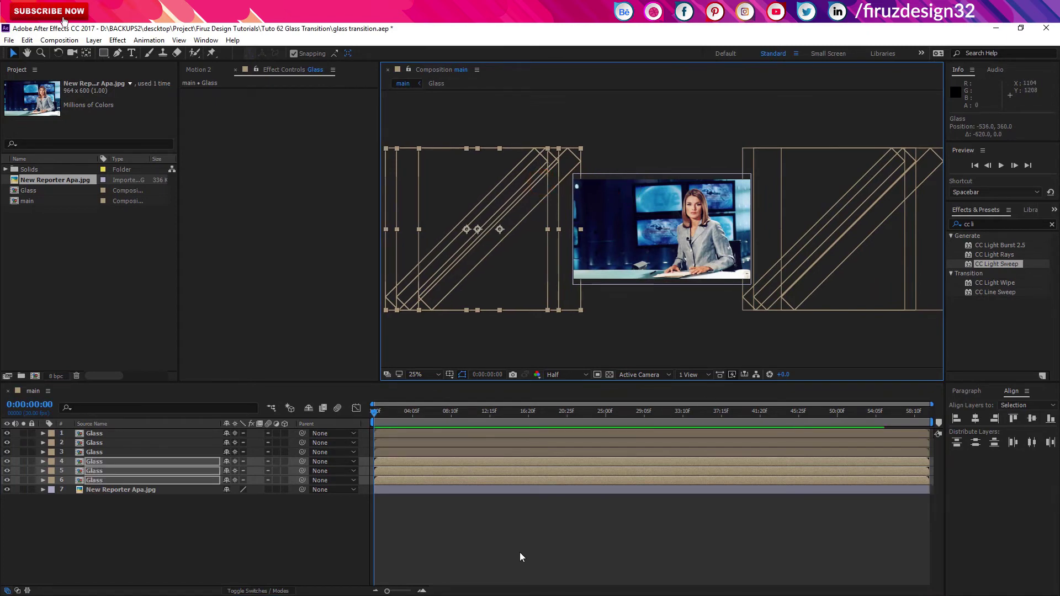
left_click(163, 486)
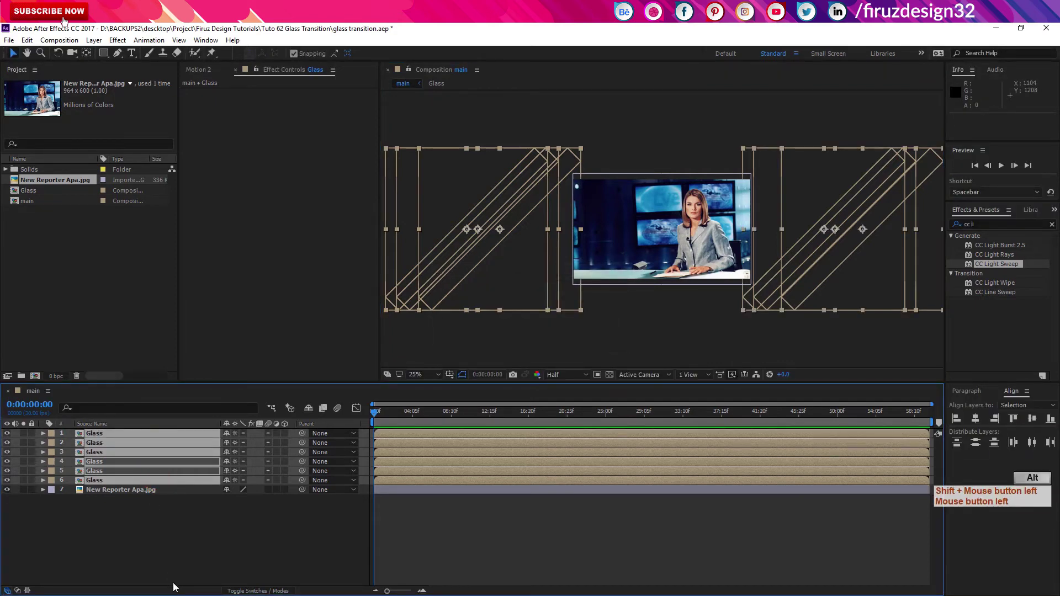
- Keyframe all strips' Position at 0:00, then at frame 20 slide the right-hand trio to the left side
key("shift+alt+p")
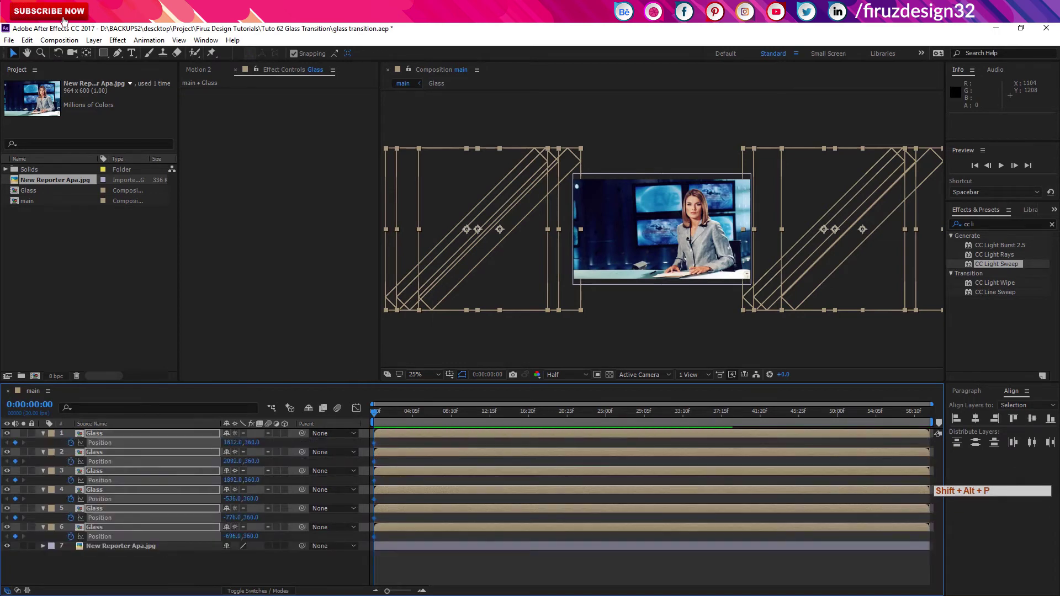
key("shift+alt+p")
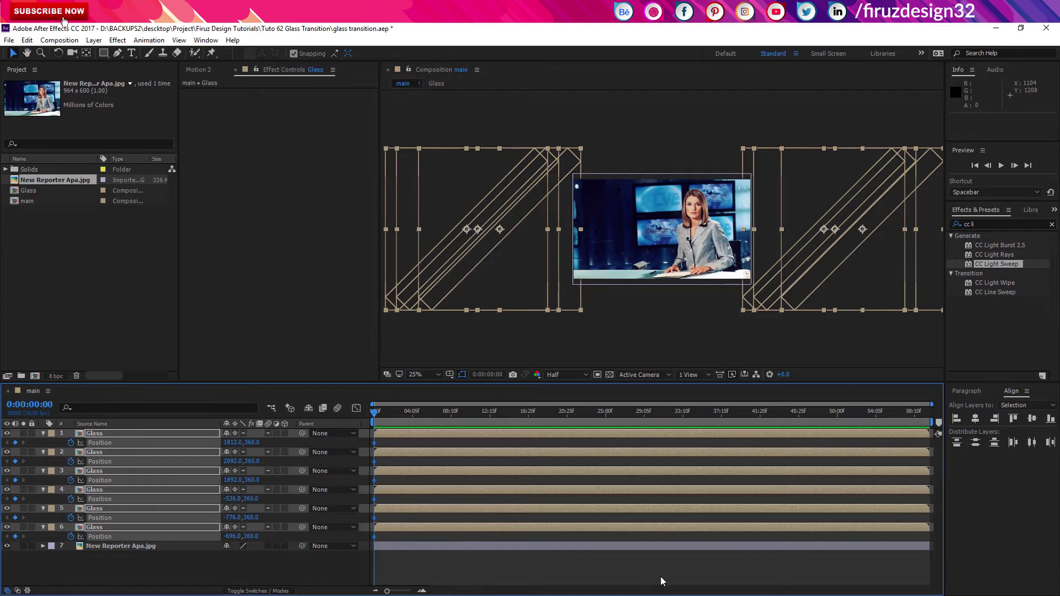
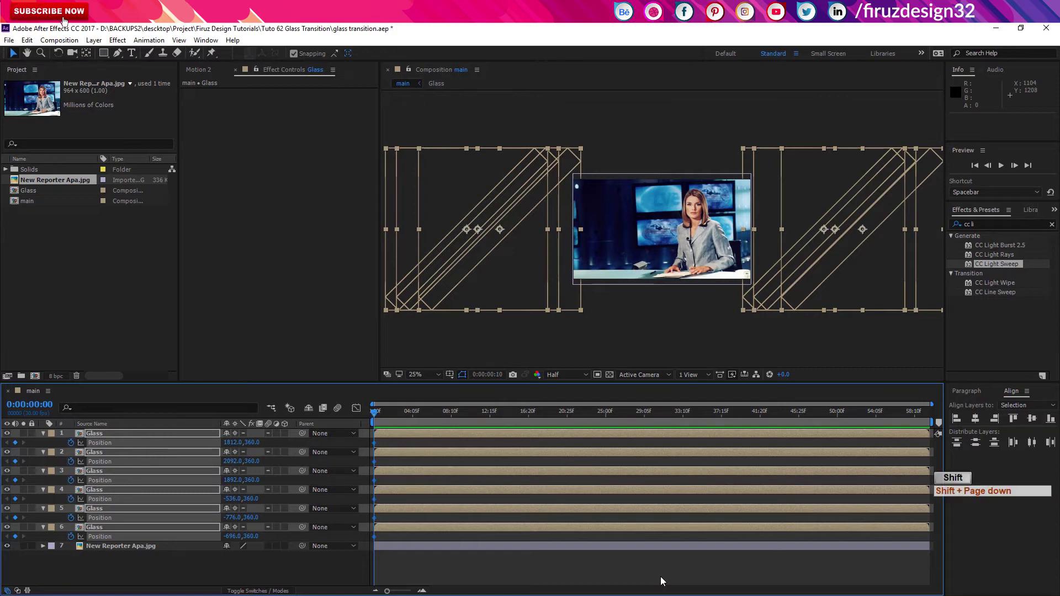
key("shift+Page_Down")
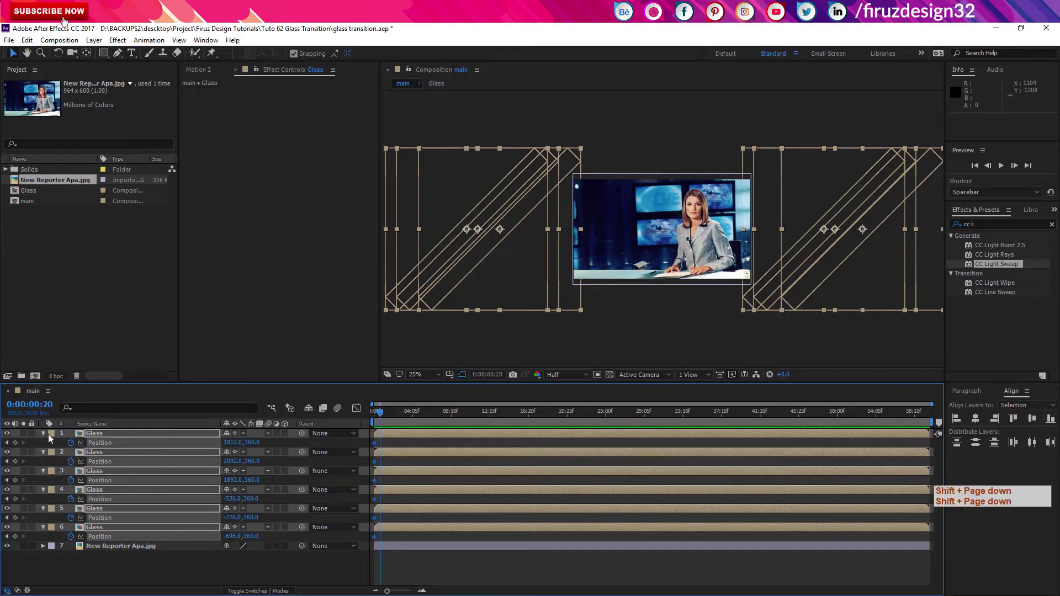
left_click(195, 572)
left_click(139, 439)
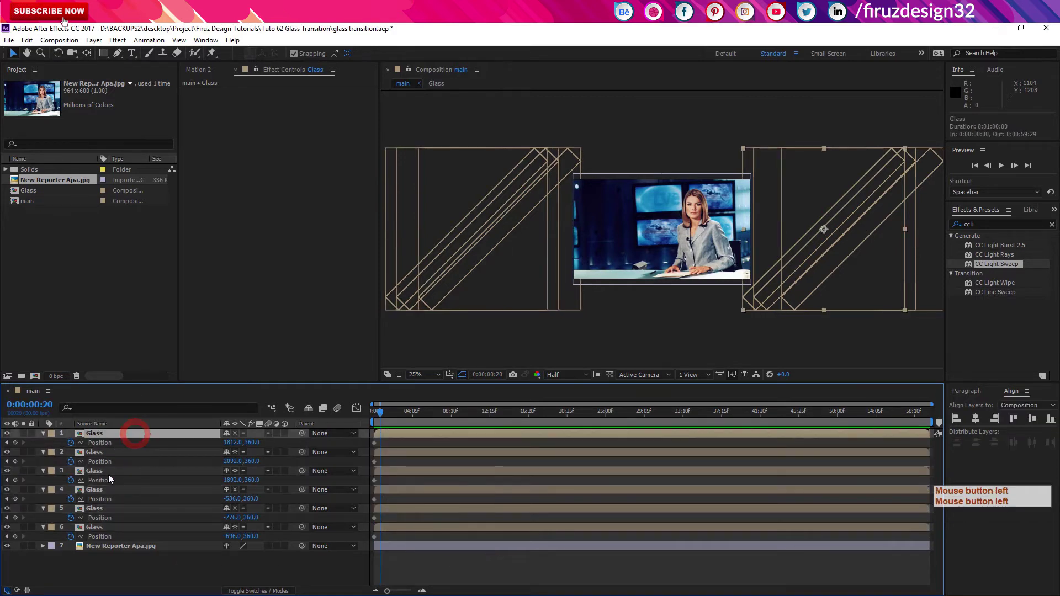
left_click(115, 477)
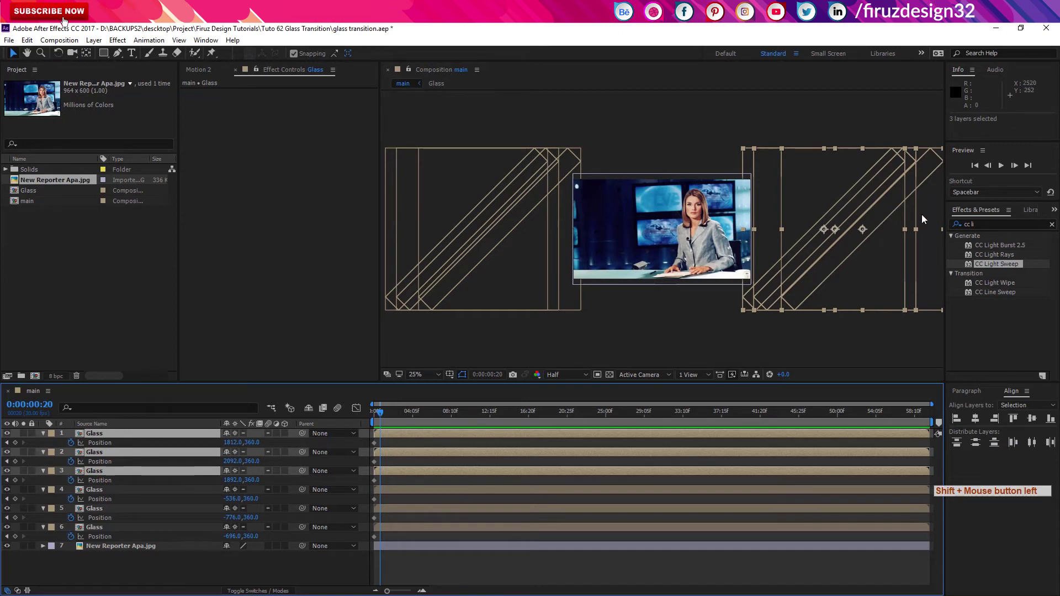
left_click(865, 232)
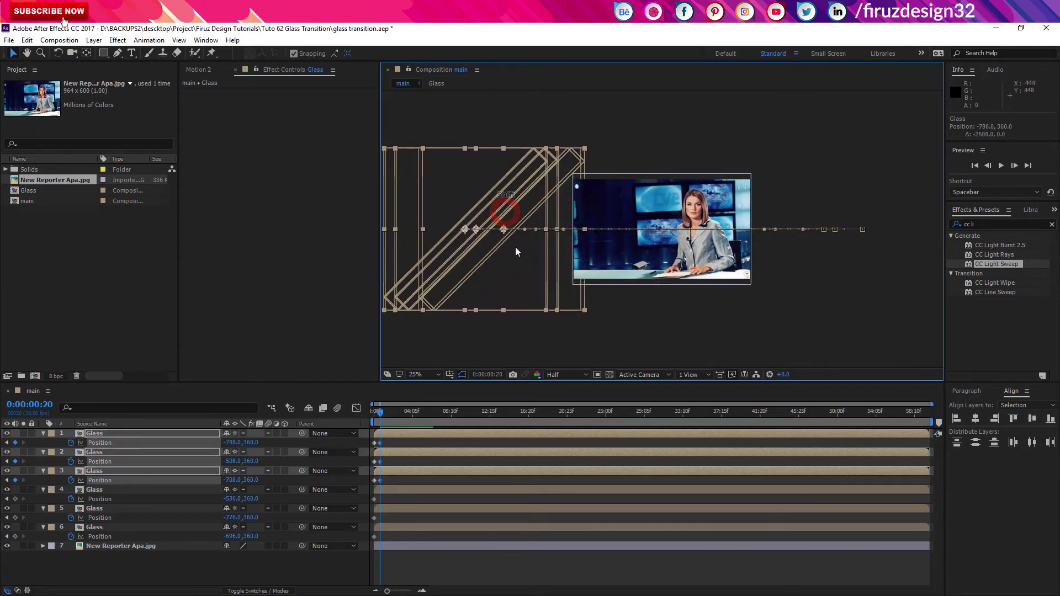
- Slide the three left-hand strips over to the right side at frame 20
left_click(124, 494)
left_click(123, 530)
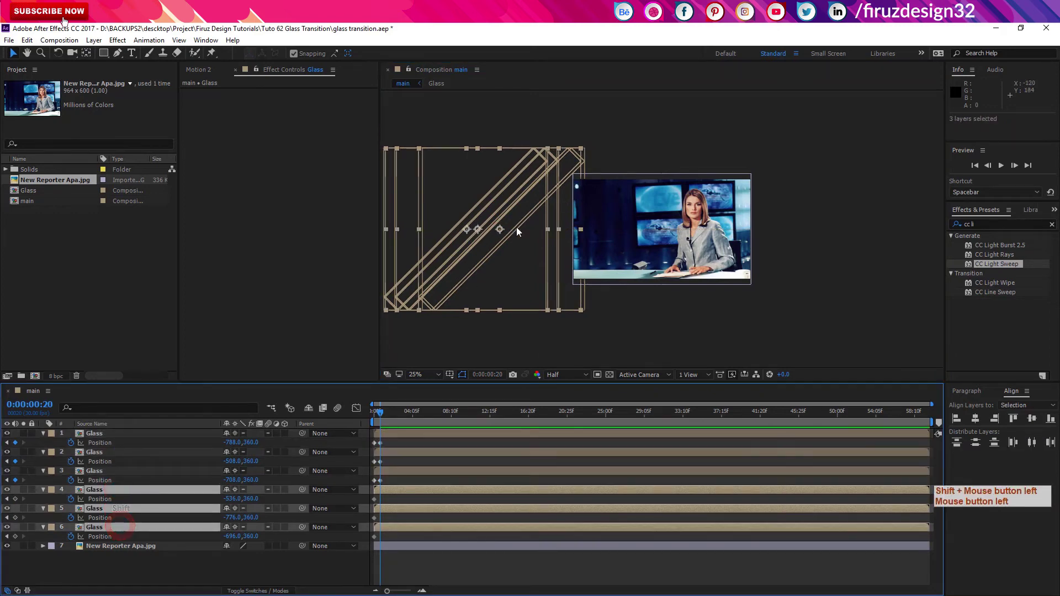
left_click(506, 233)
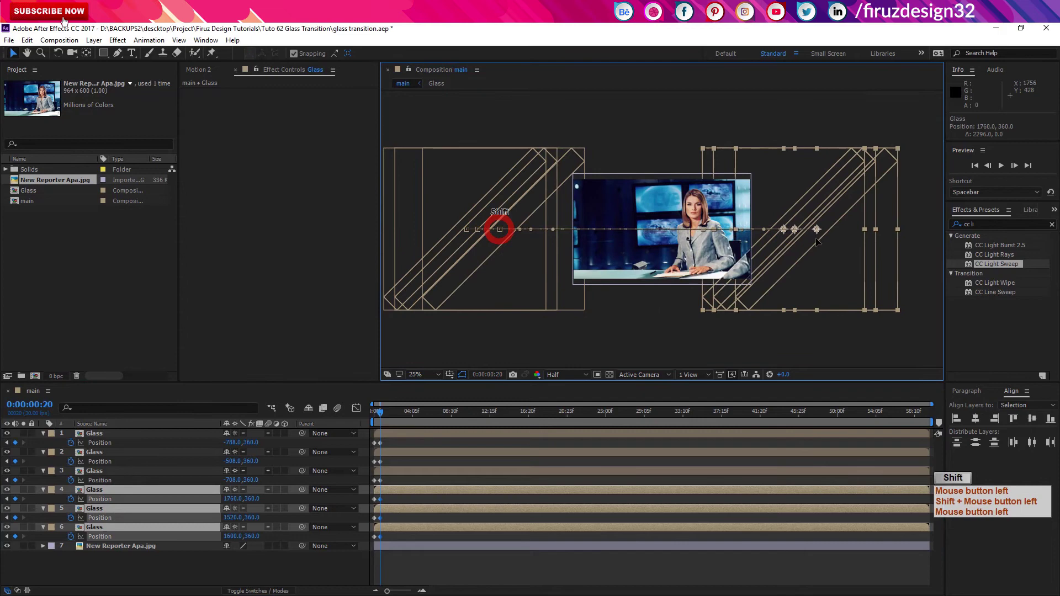
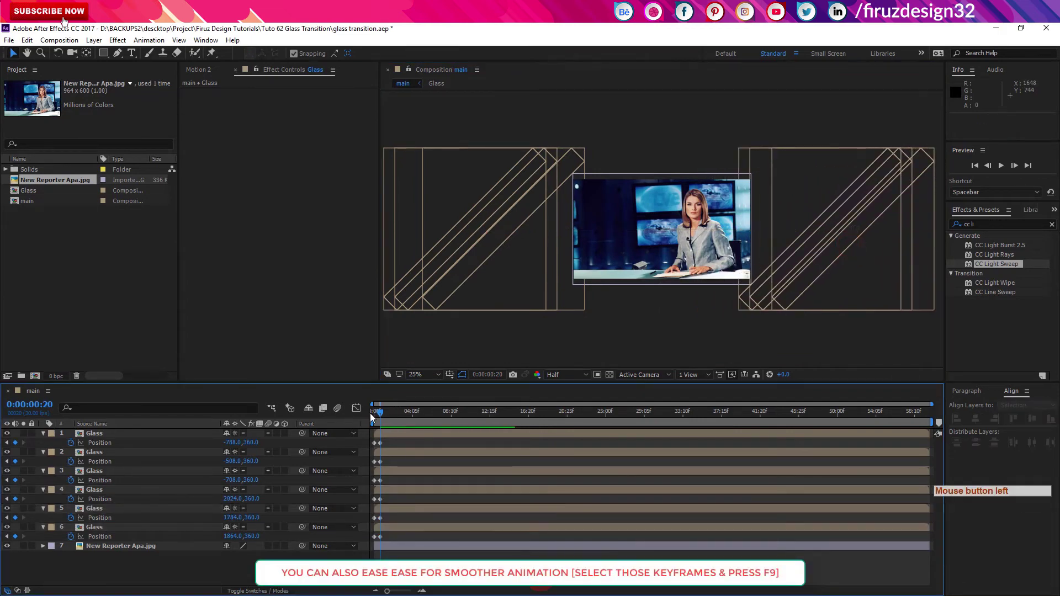
- Preview the strip sweep in an enlarged composition view, stopping mid-sweep
left_click(364, 417)
key("space")
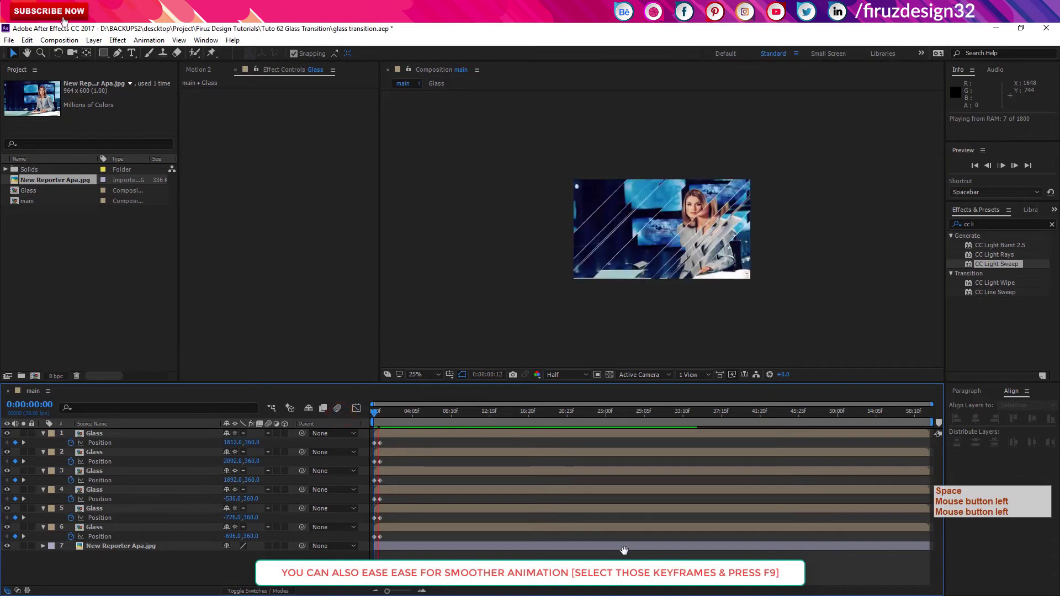
left_click(377, 414)
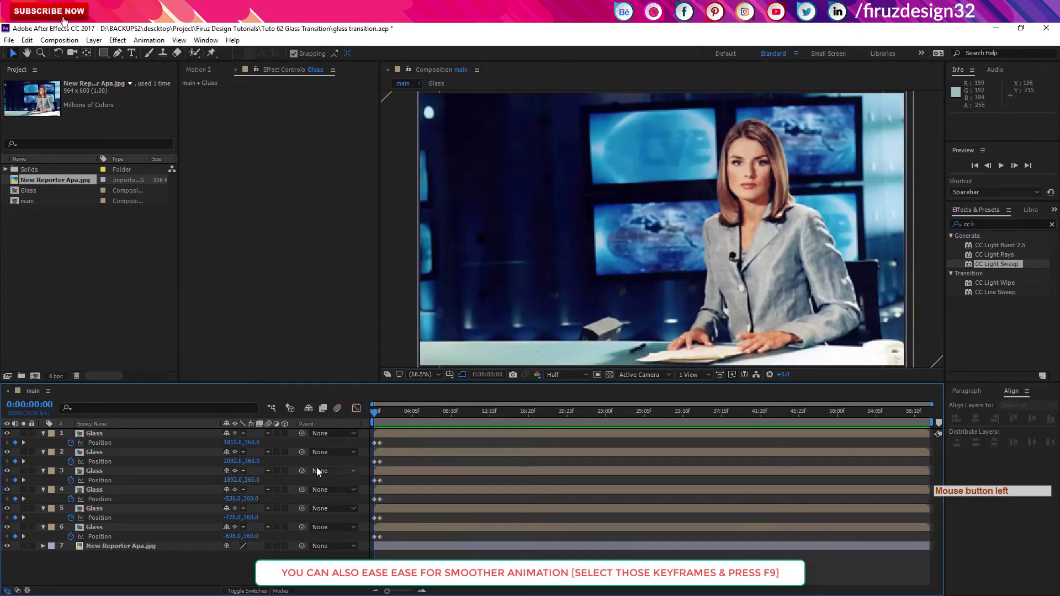
key("space")
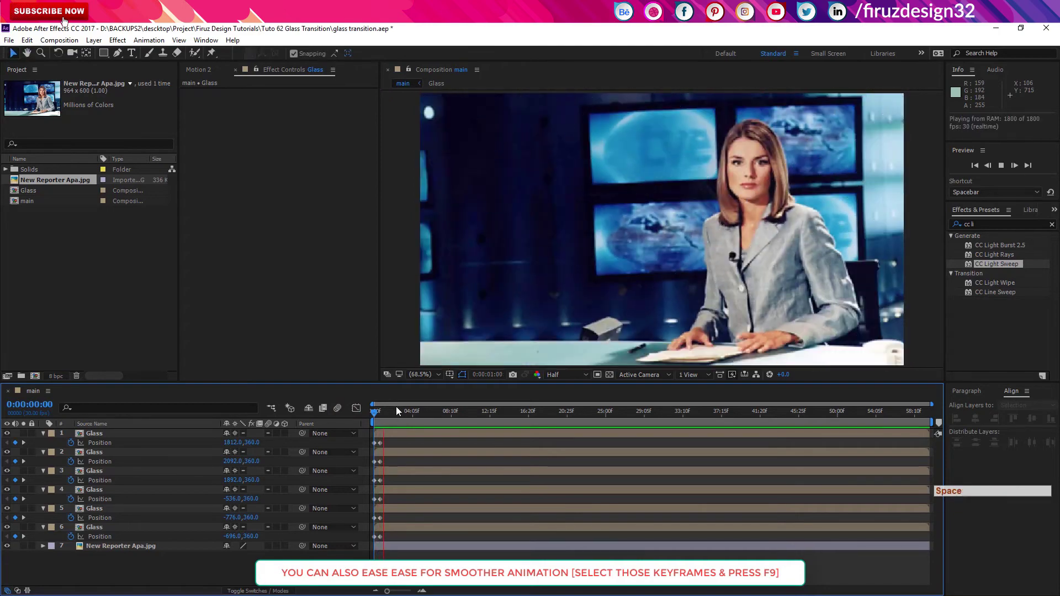
left_click(384, 413)
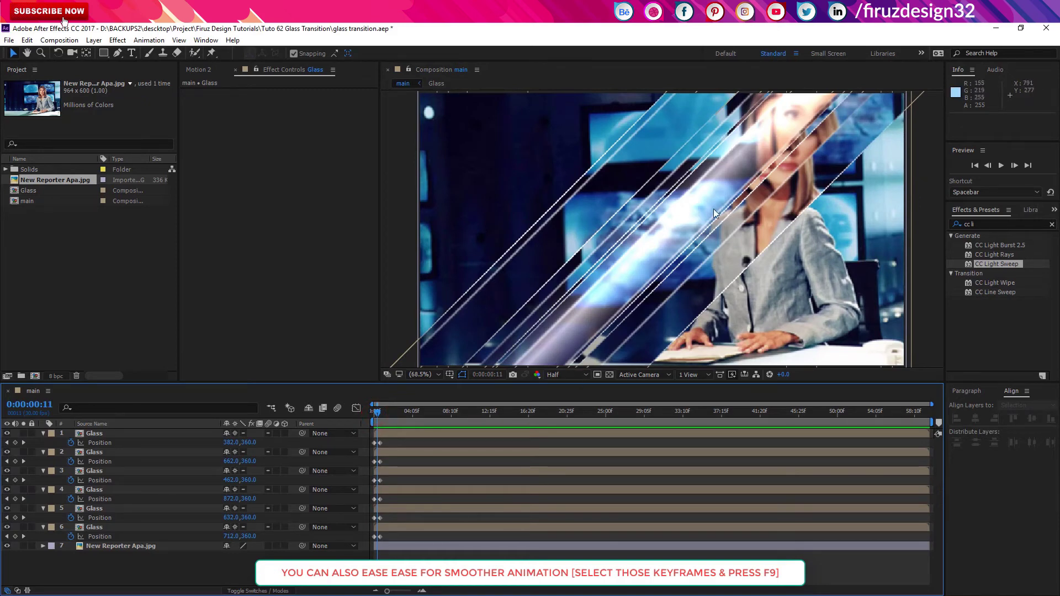
- Set preview resolution to Full and replay the sweep several times
left_click(586, 380)
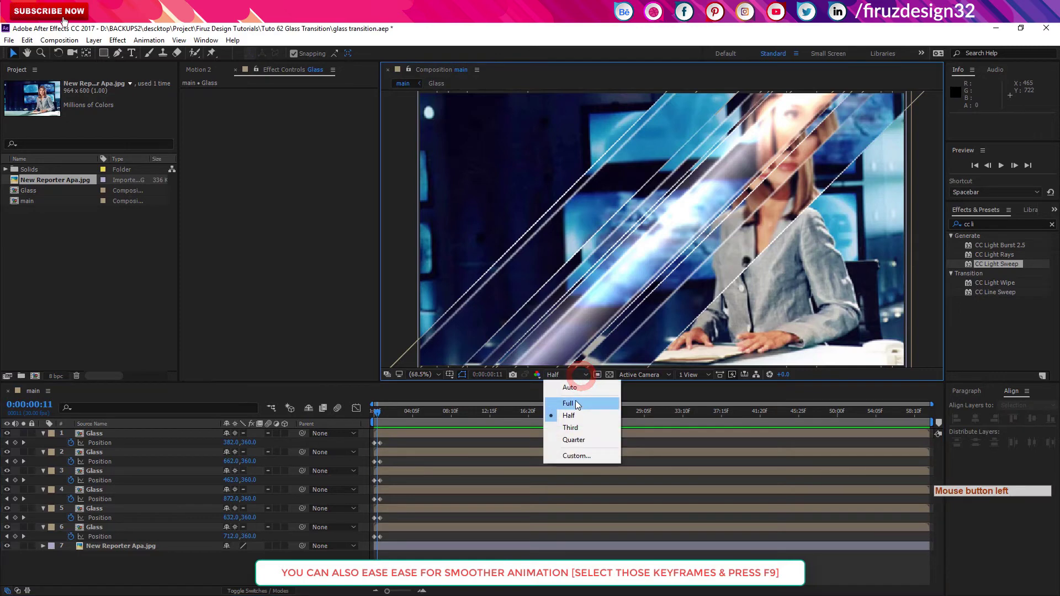
left_click(580, 404)
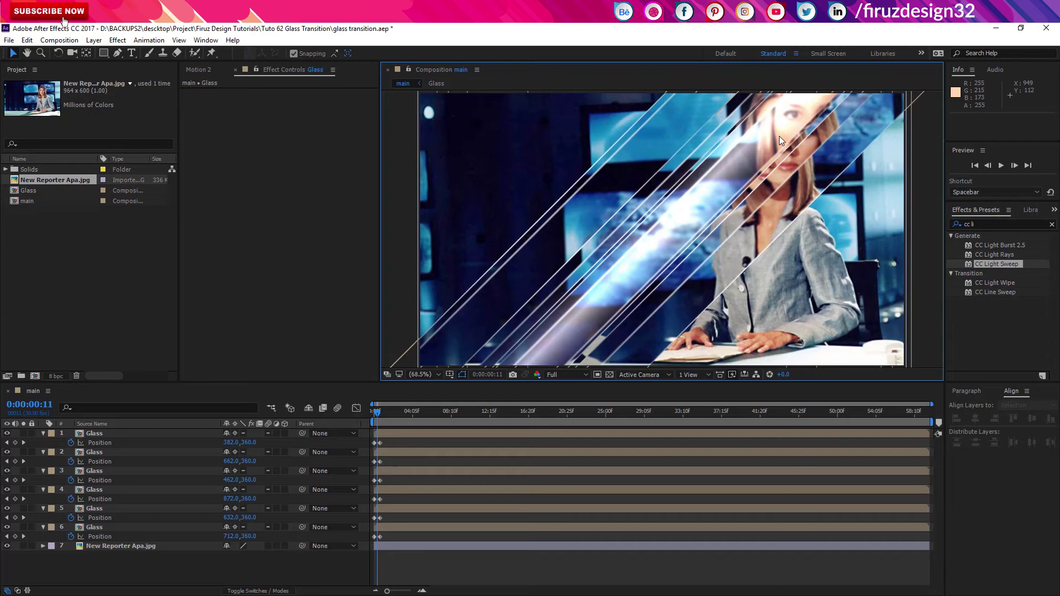
left_click(374, 418)
key("space")
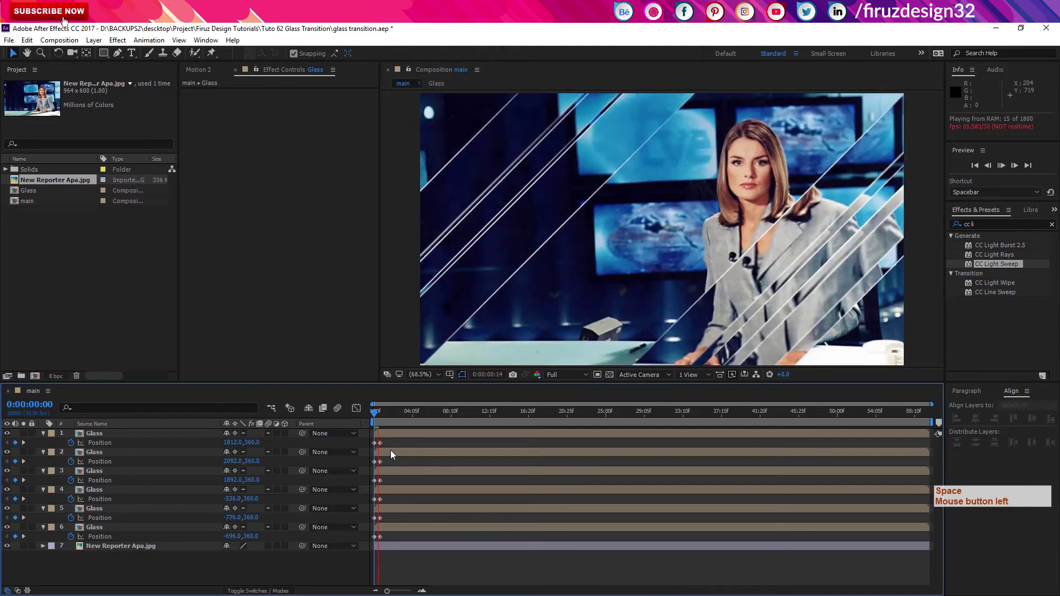
left_click(365, 420)
key("space")
left_click(343, 420)
key("space")
left_click(358, 419)
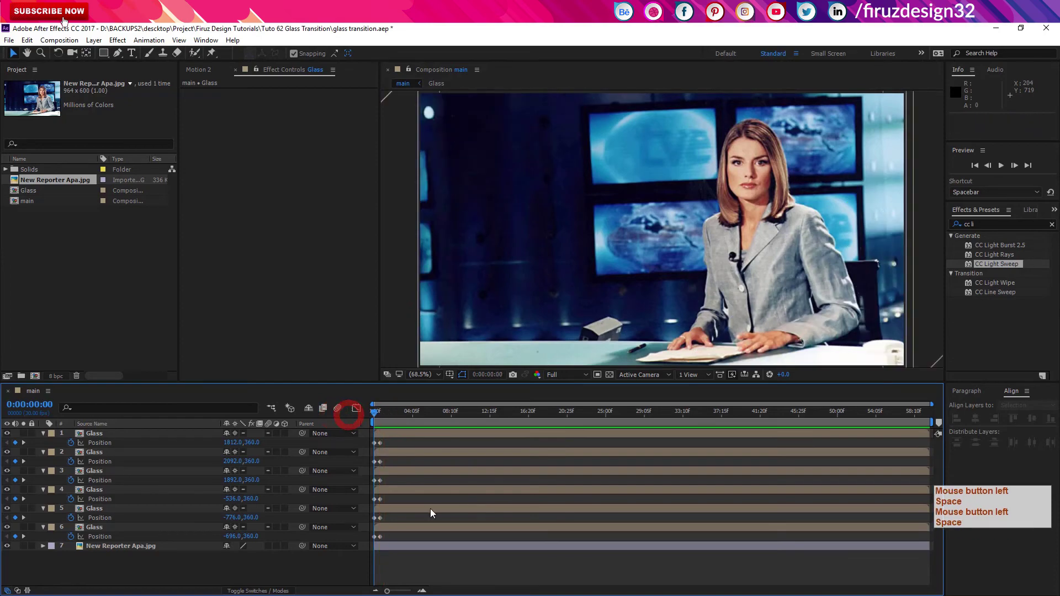
left_click(380, 416)
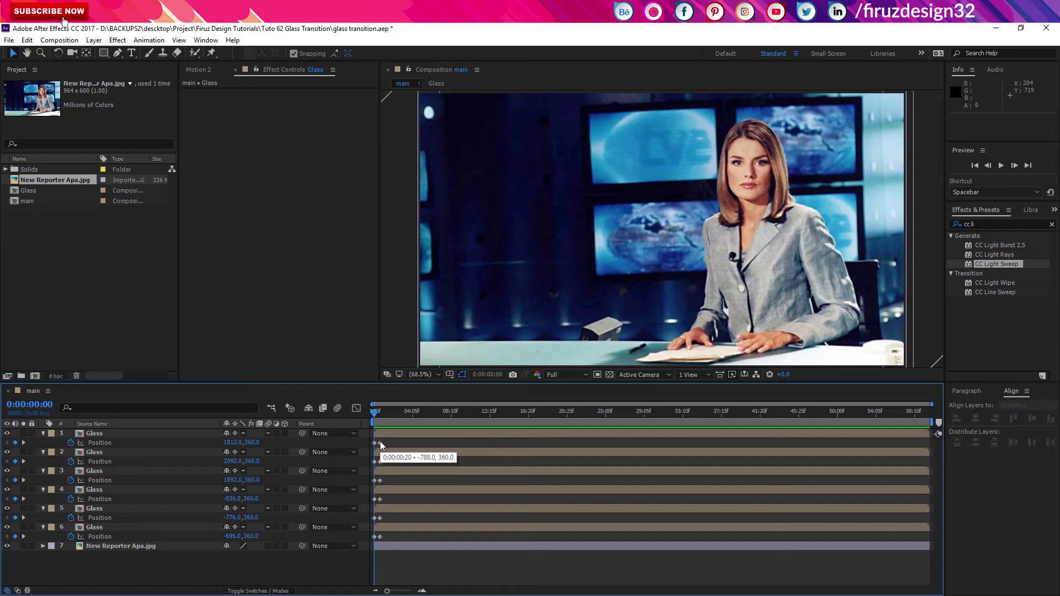
left_click(380, 425)
left_click(386, 423)
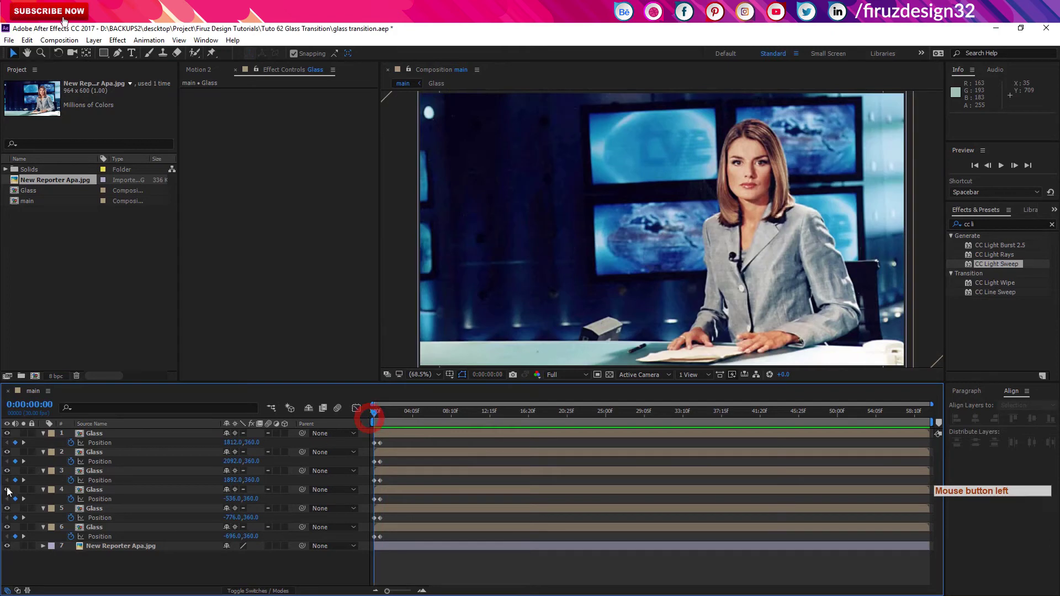
- Collapse the Glass layers' properties and switch off visibility of all six strips
left_click(114, 532)
left_click(121, 437)
left_click(5, 438)
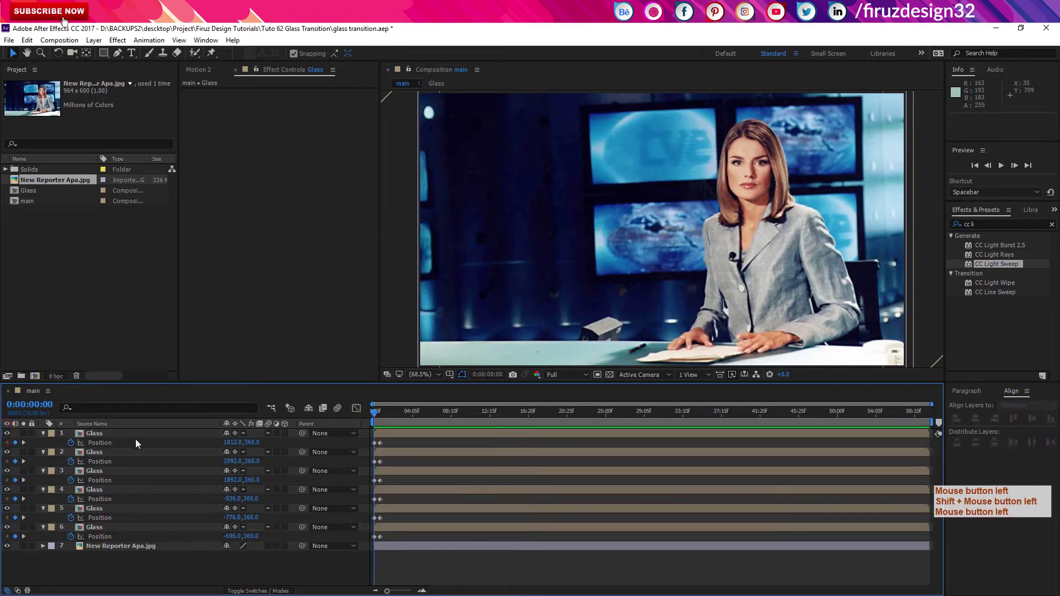
left_click(136, 522)
left_click(121, 533)
left_click(9, 436)
- Mask a tall vertical strip on New Reporter Apa.jpg and set Mask 1 mode to Subtract
left_click(47, 439)
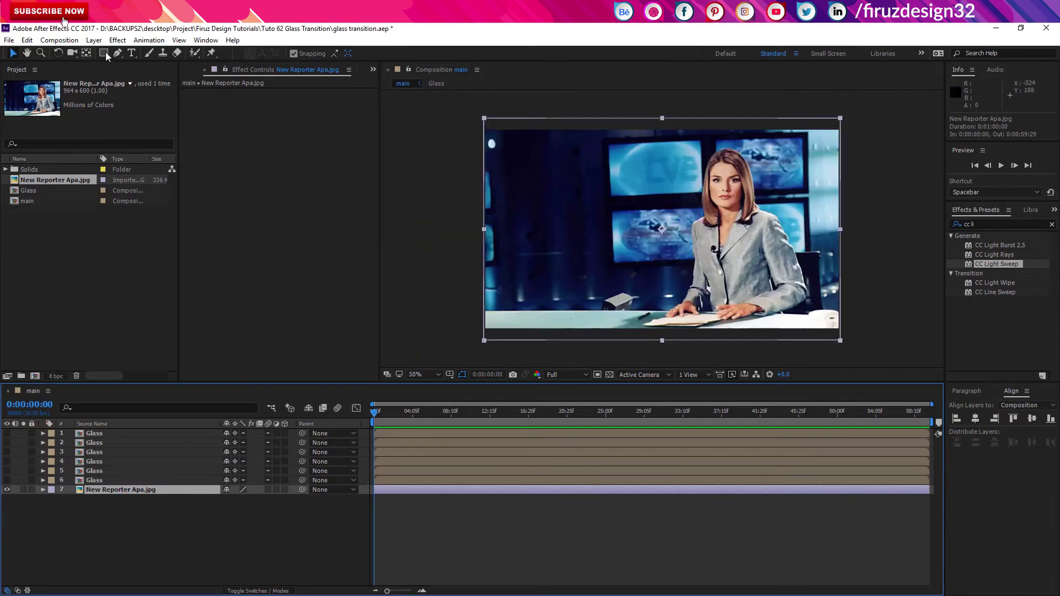
left_click(112, 56)
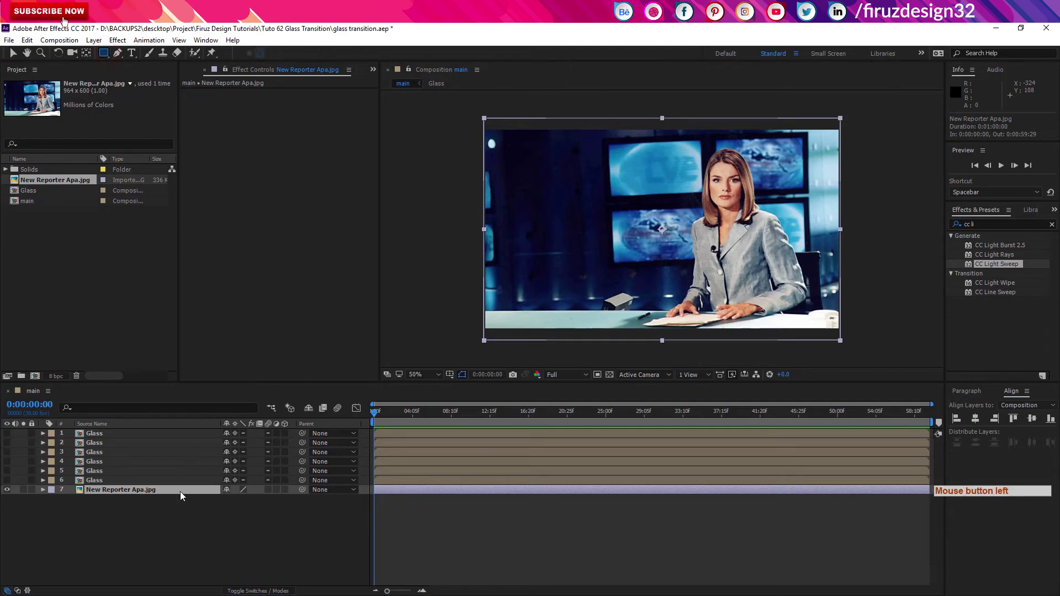
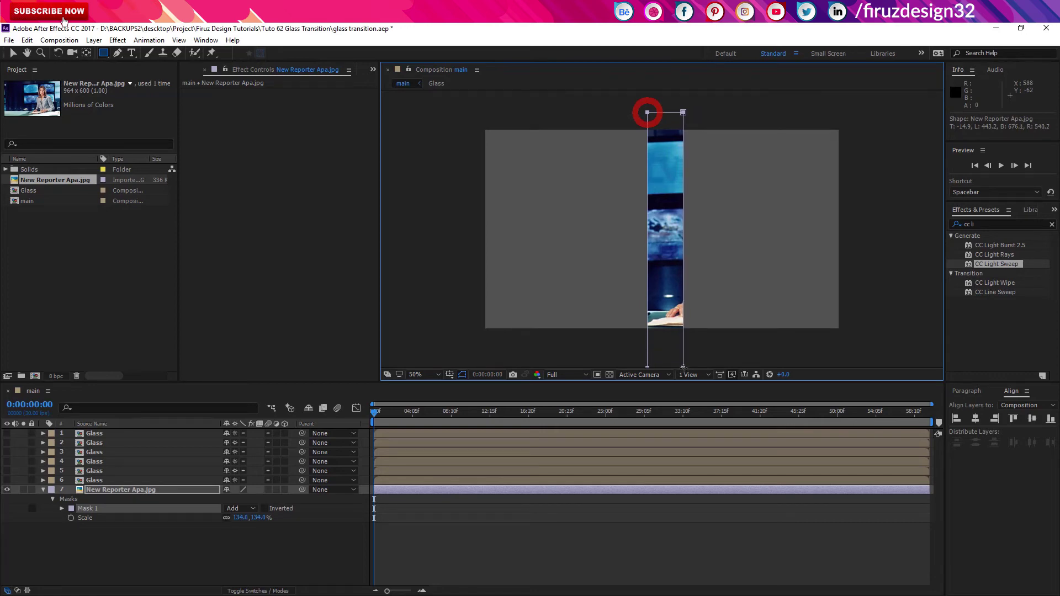
key("s")
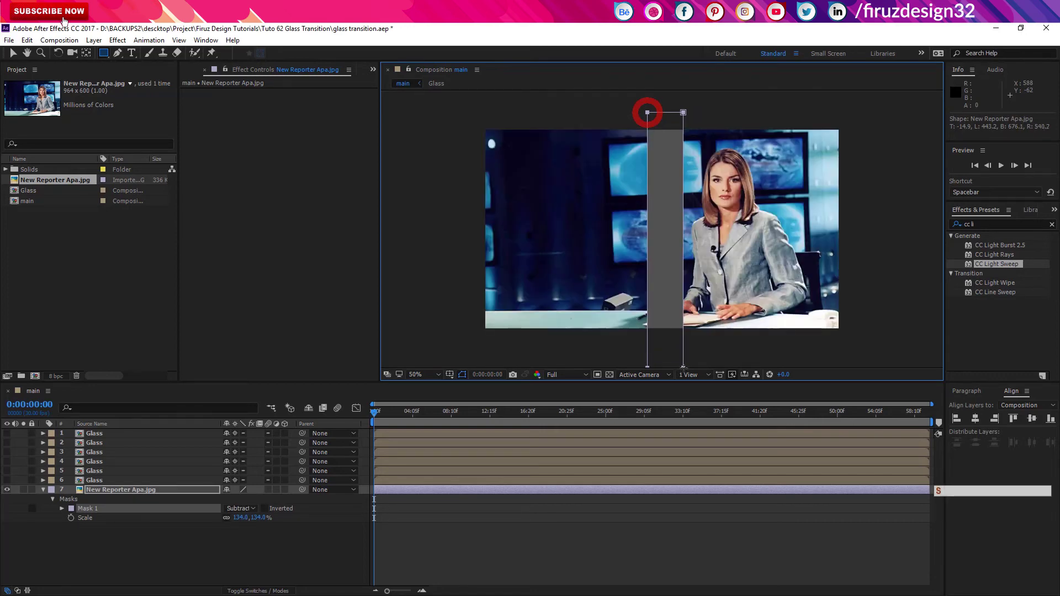
key("a")
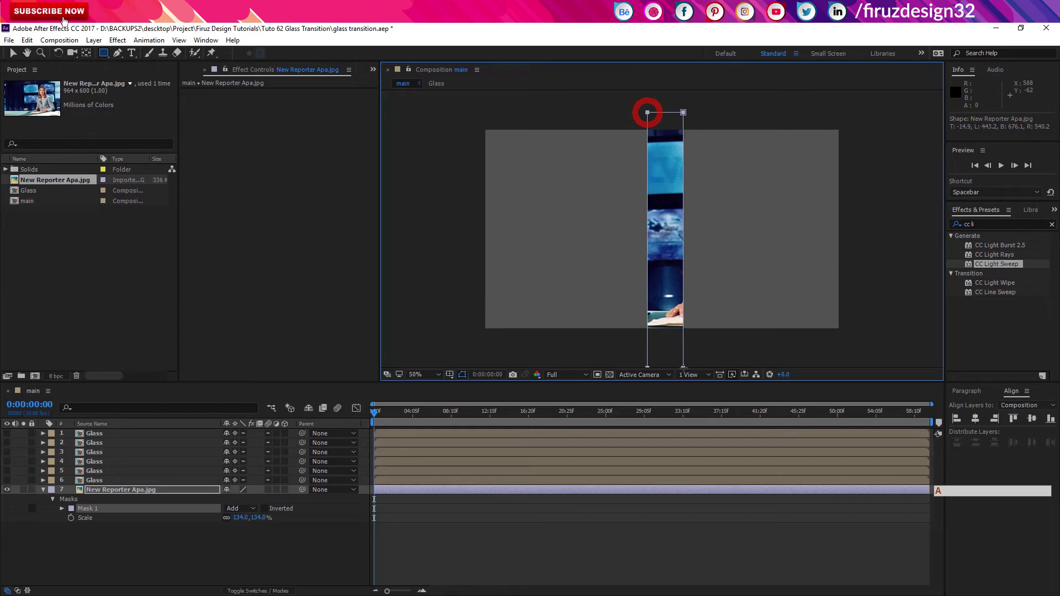
key("s")
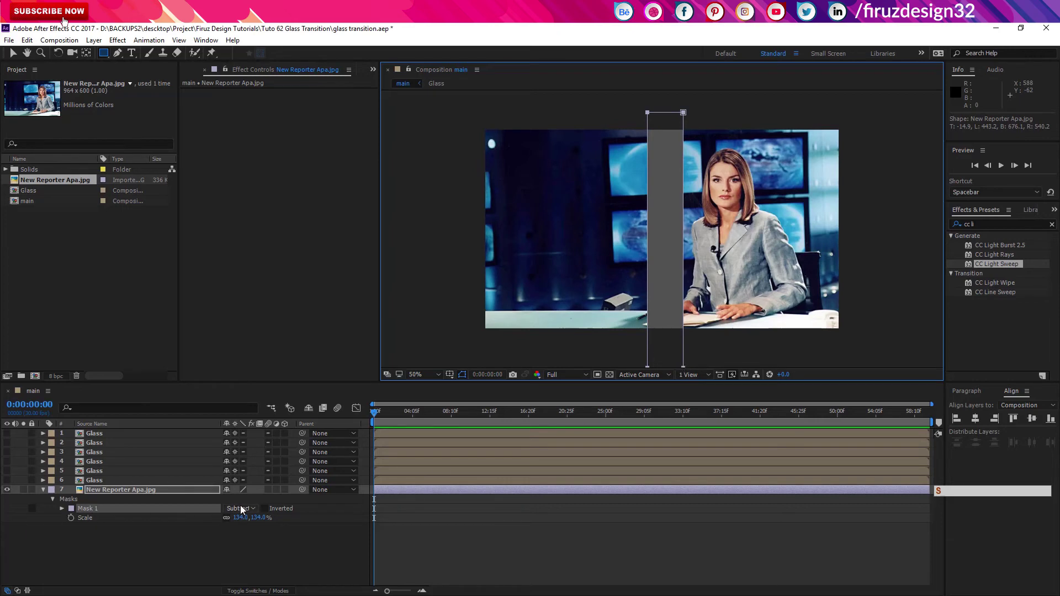
left_click(241, 512)
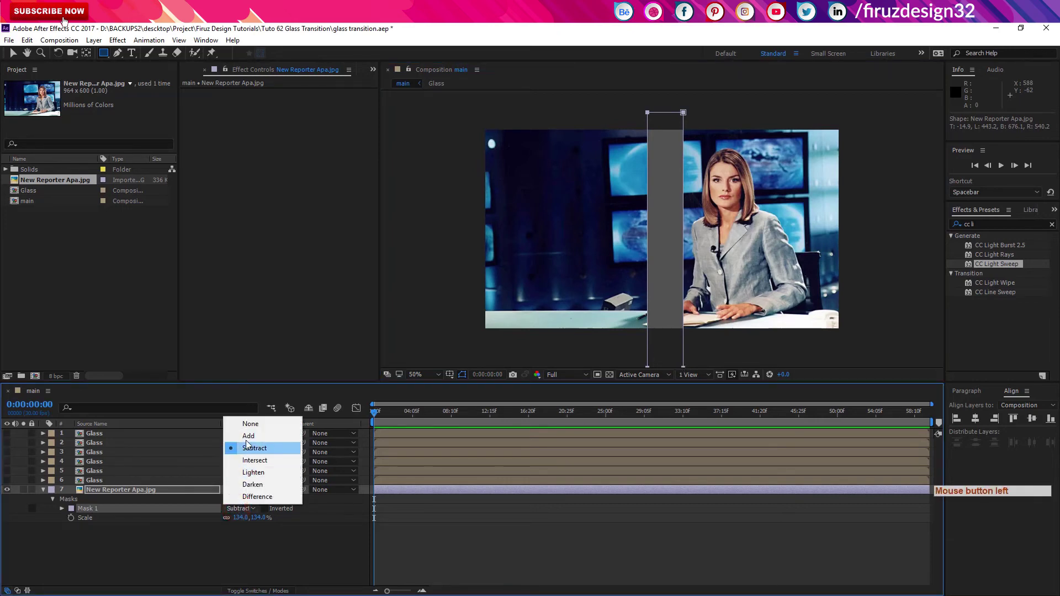
left_click(255, 567)
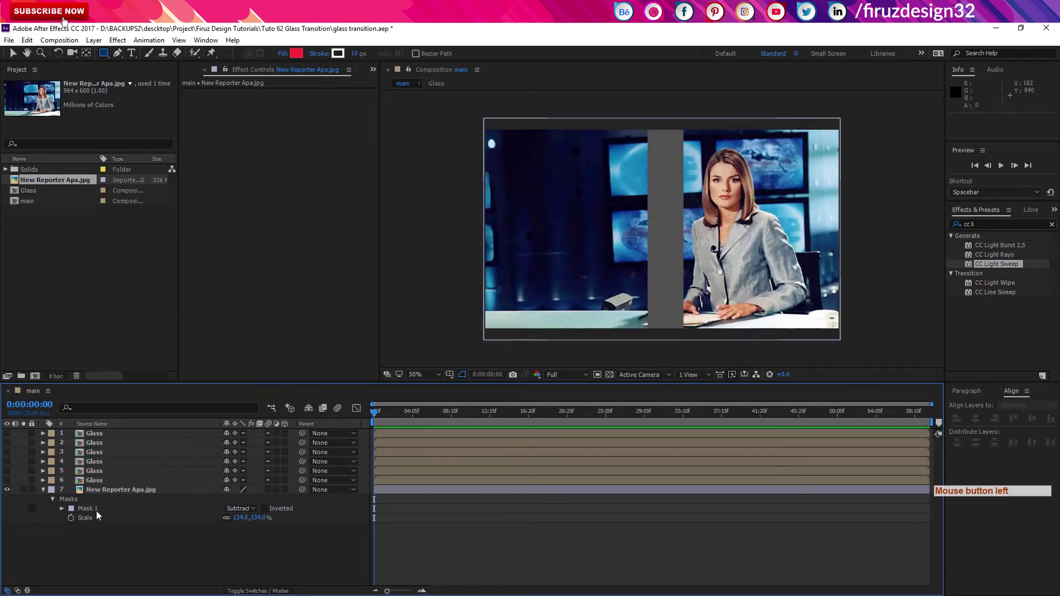
left_click(99, 515)
- Free-transform the mask into a 45° diagonal band with Title/Action Safe and transparency grid shown
key("ctrl+t")
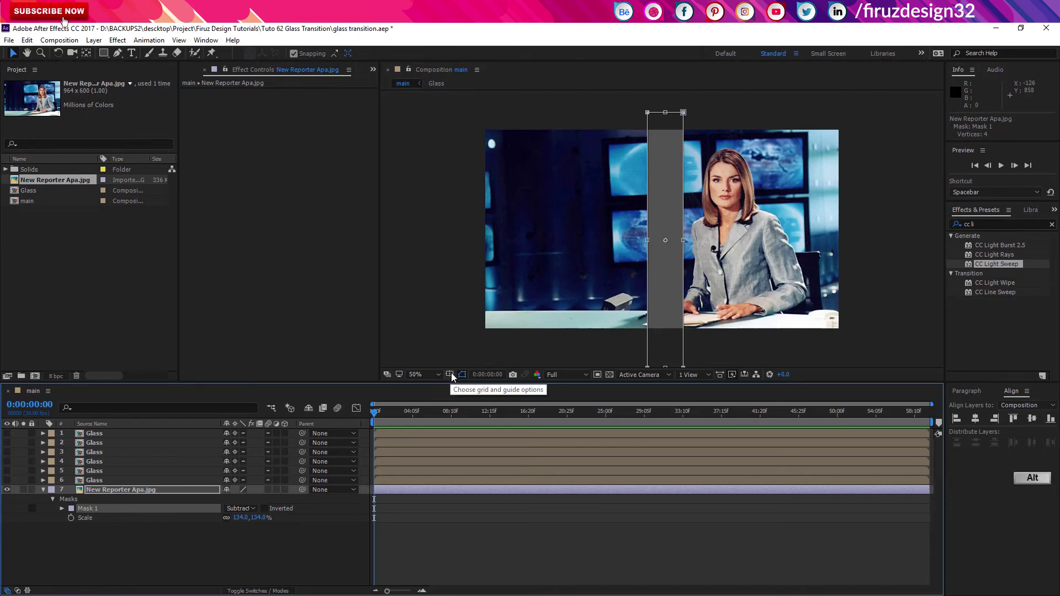
left_click(455, 378)
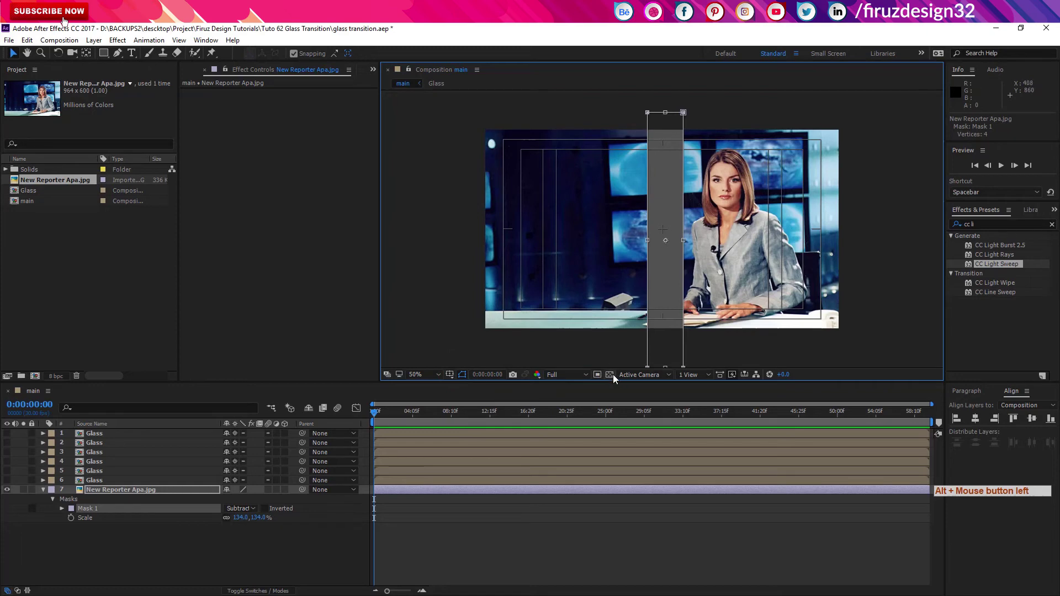
left_click(613, 376)
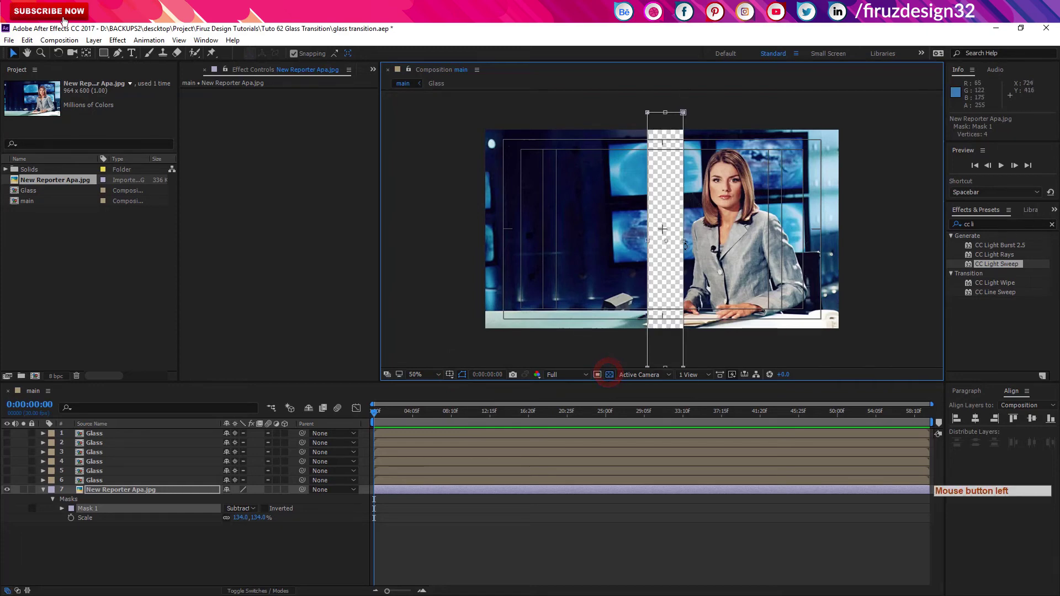
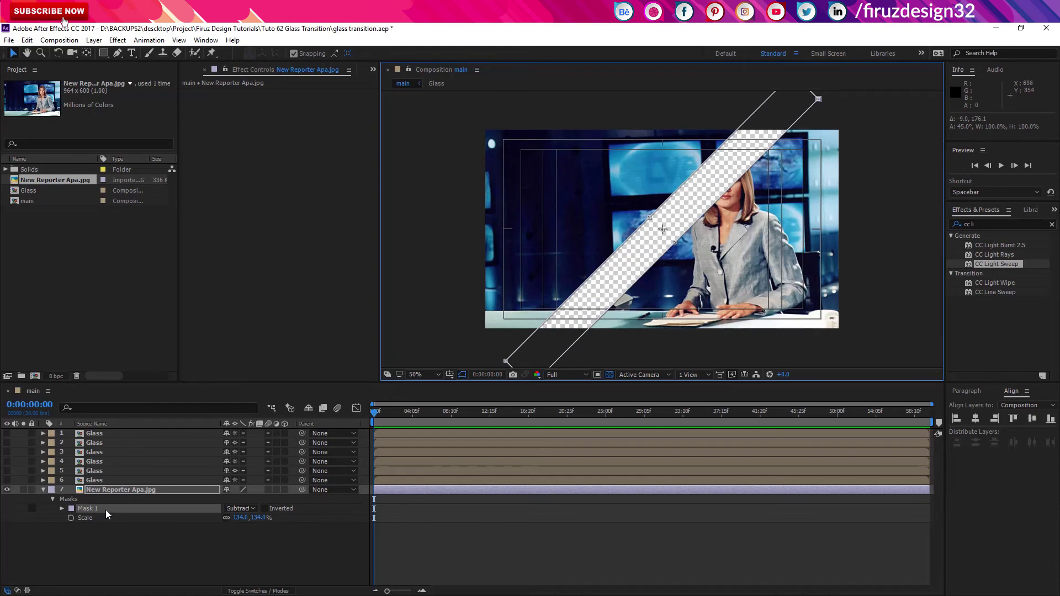
- Duplicate Mask 1 into three parallel diagonal Subtract masks across the photo
key("ctrl+d")
key("ctrl+d")
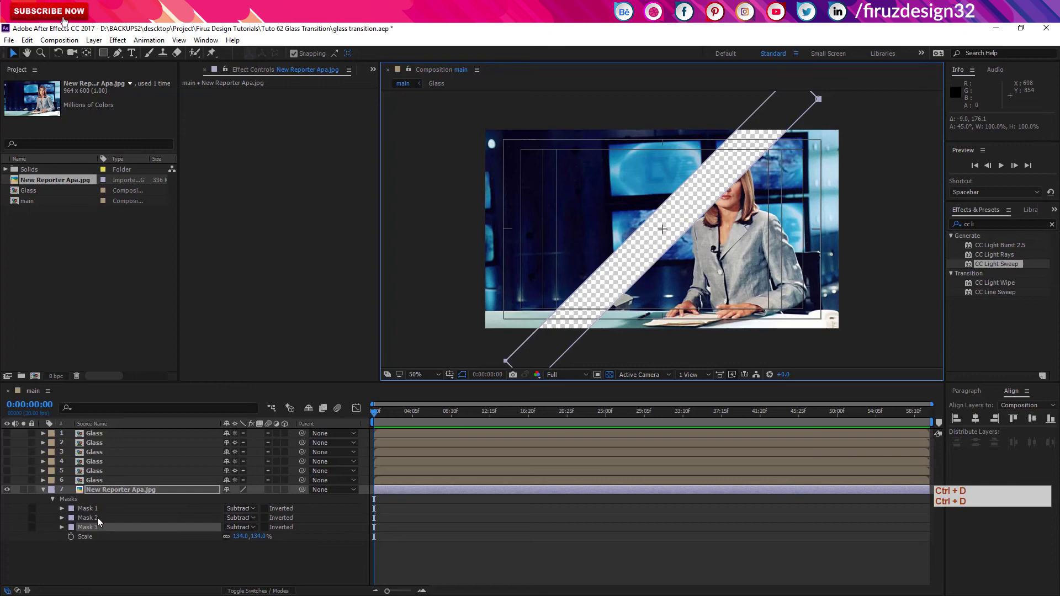
key("ctrl+d")
left_click(100, 514)
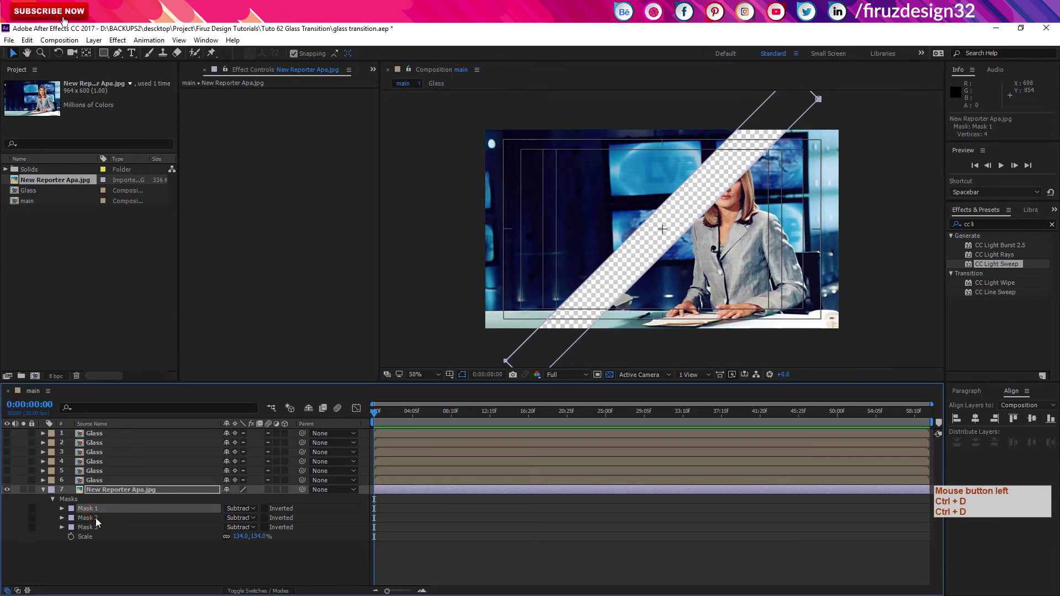
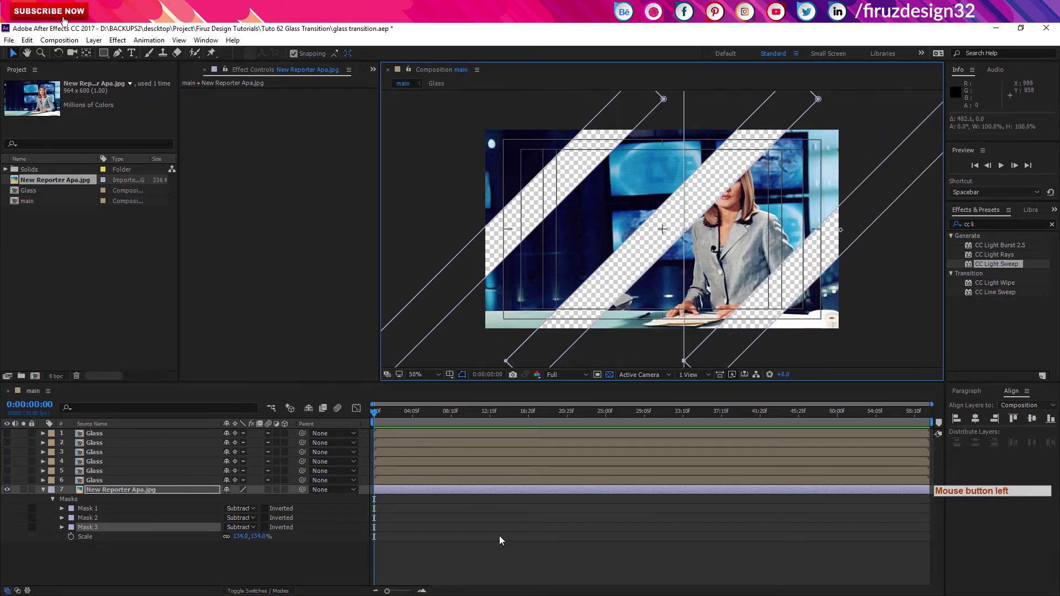
- Reveal the masks' properties and select all six Glass layers
left_click(69, 512)
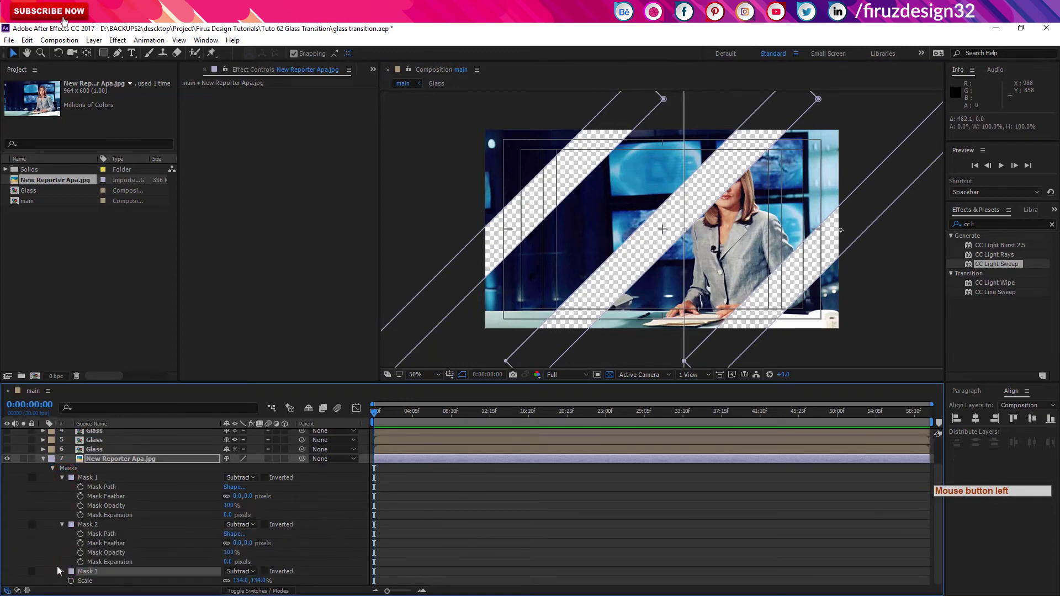
left_click(65, 577)
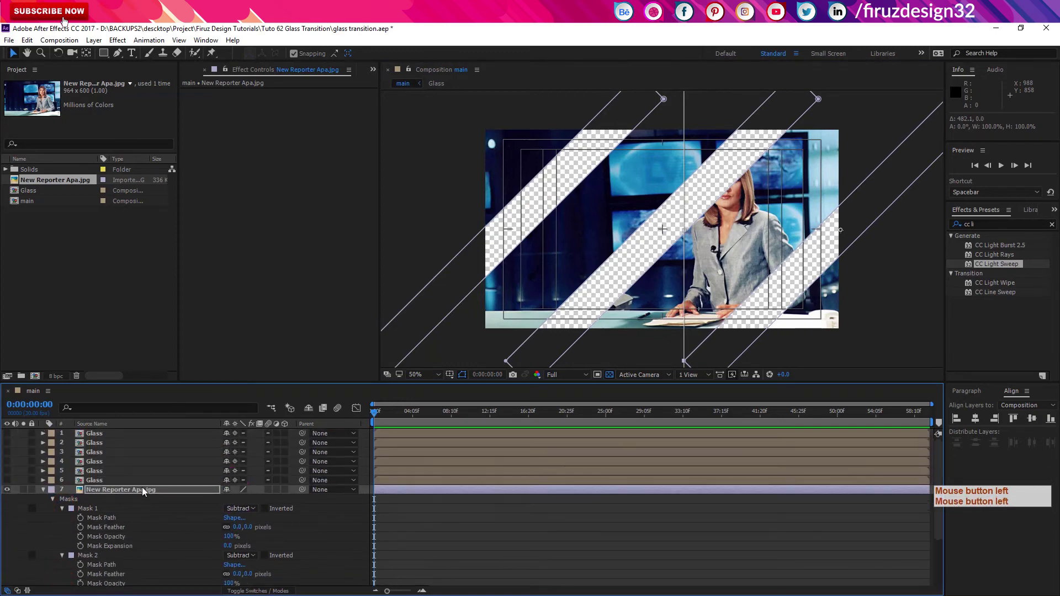
left_click(133, 482)
left_click(139, 437)
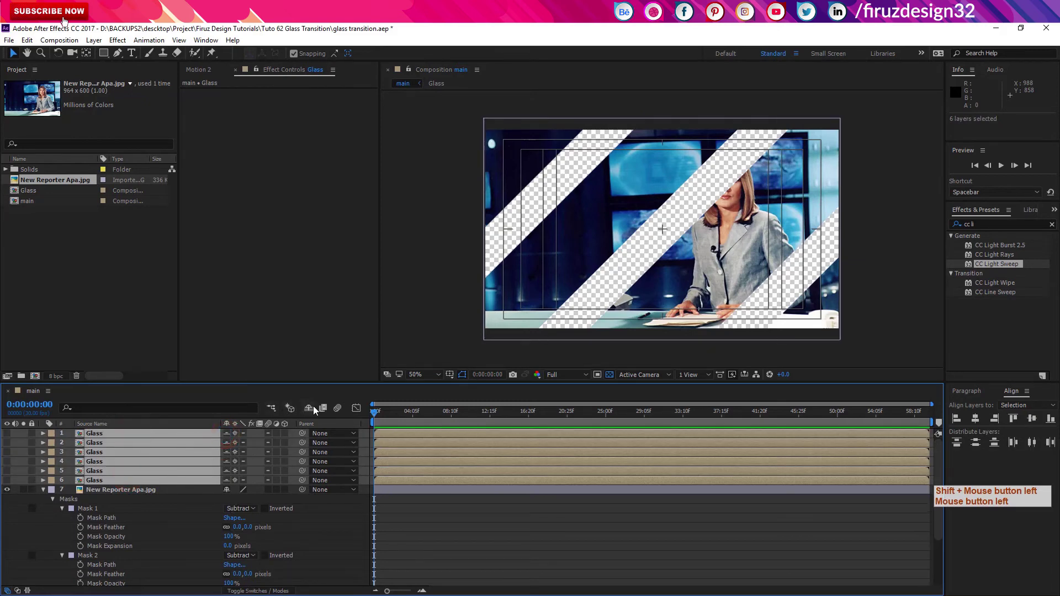
- Make the Glass layers shy and hide them, giving the timeline more room
left_click(318, 412)
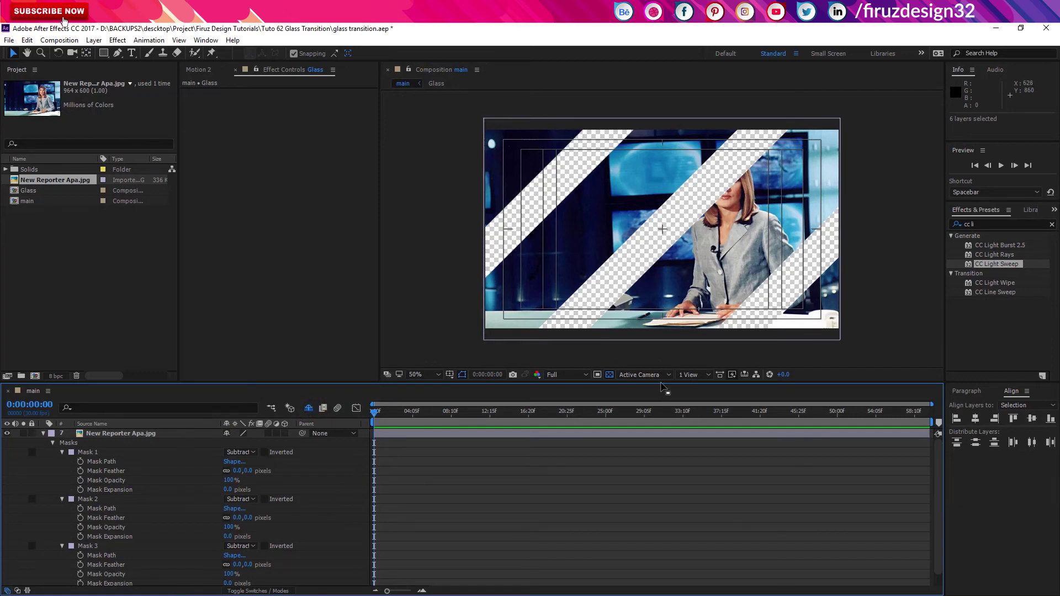
left_click(666, 380)
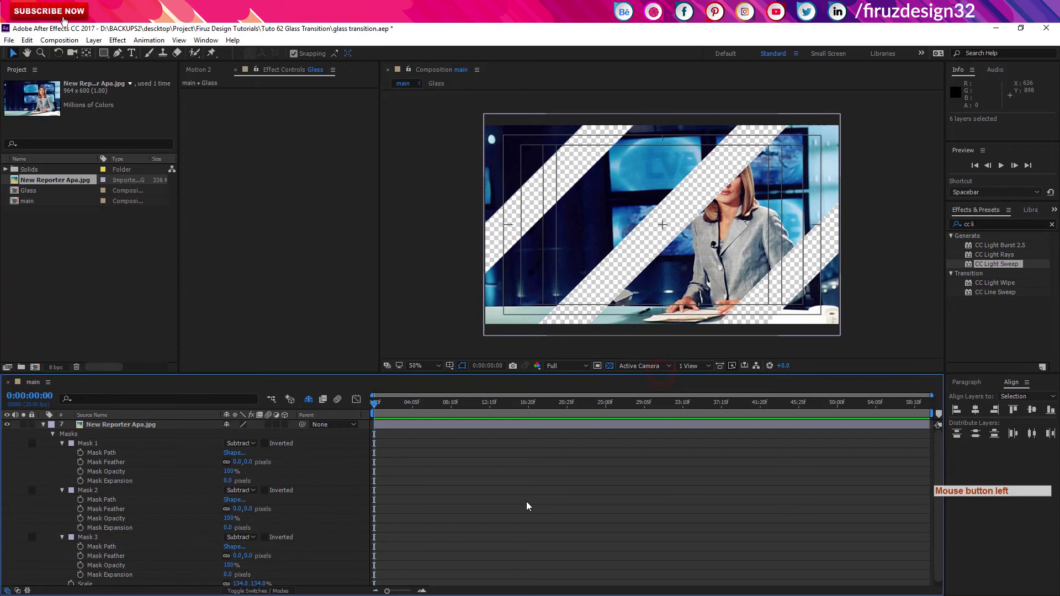
key("ctrl+z")
key("F9")
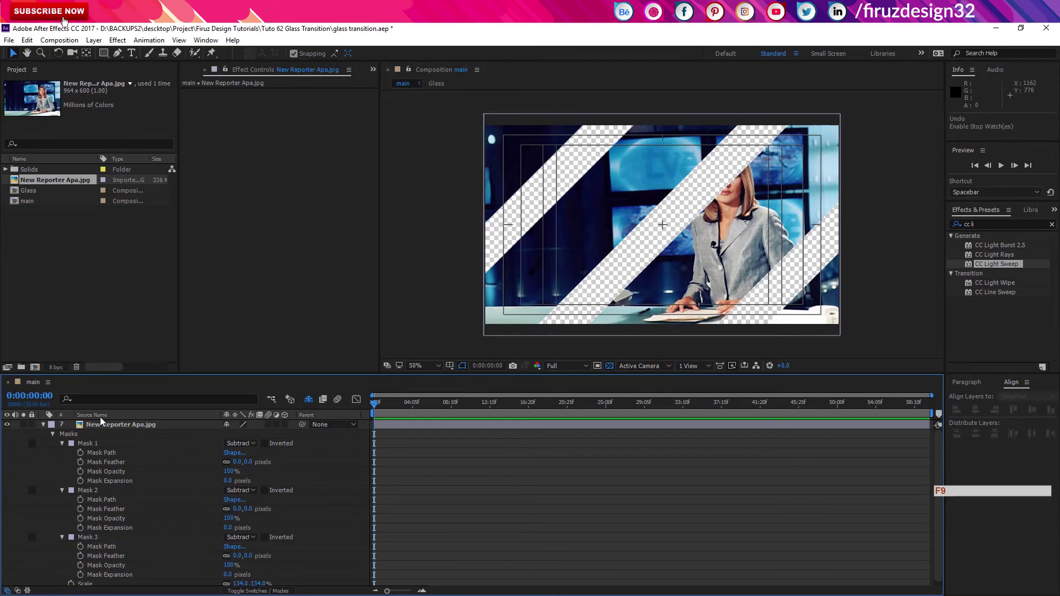
- Start keyframes on Mask Expansion for all three masks and Mask Path for masks 2 and 3
left_click(85, 577)
left_click(88, 531)
left_click(87, 484)
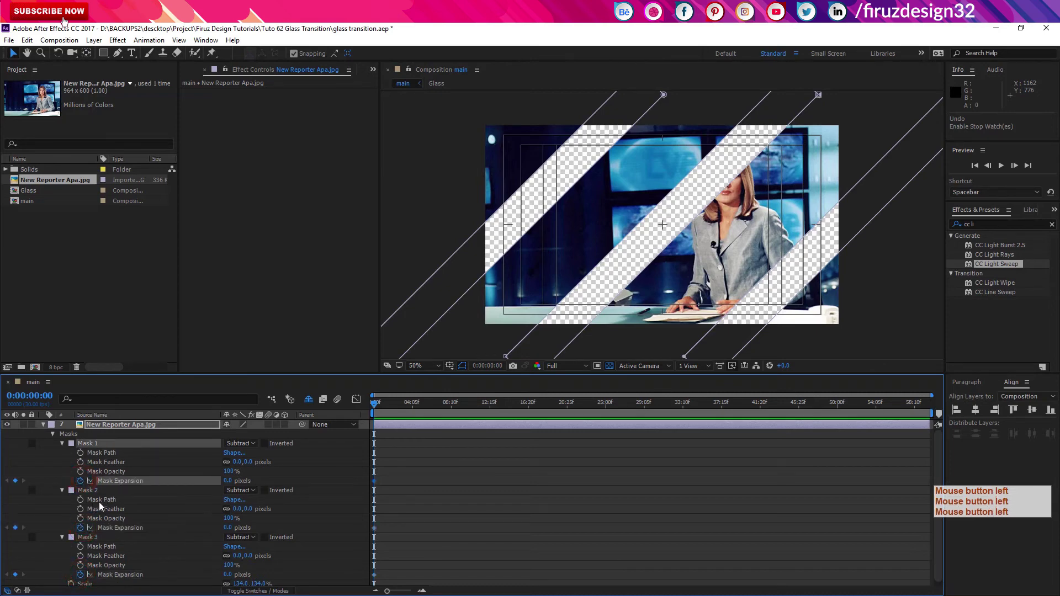
left_click(88, 505)
left_click(87, 549)
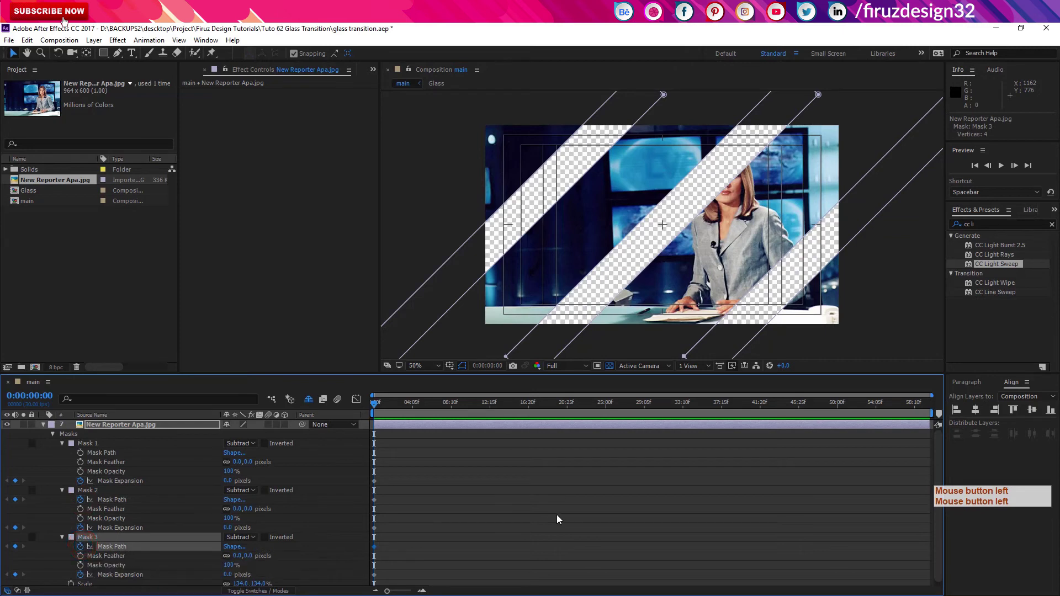
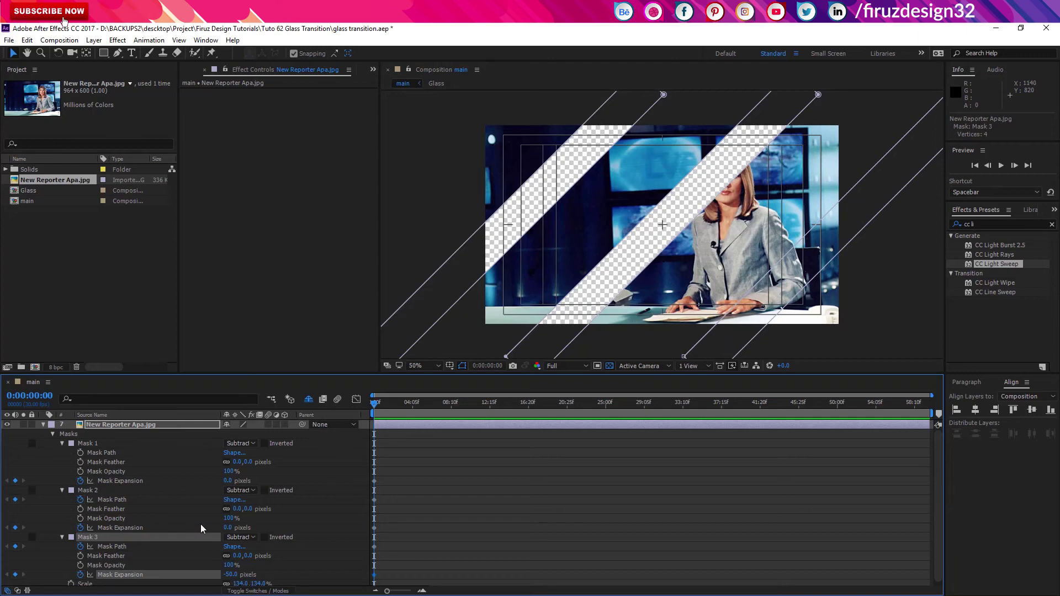
- Set the masks' starting Mask Expansion to -50 px so the bands close up
key("KP_Subtract")
key("KP_5")
key("KP_Subtract")
key("KP_0")
key("Return")
key("KP_0")
key("KP_5")
key("KP_Subtract")
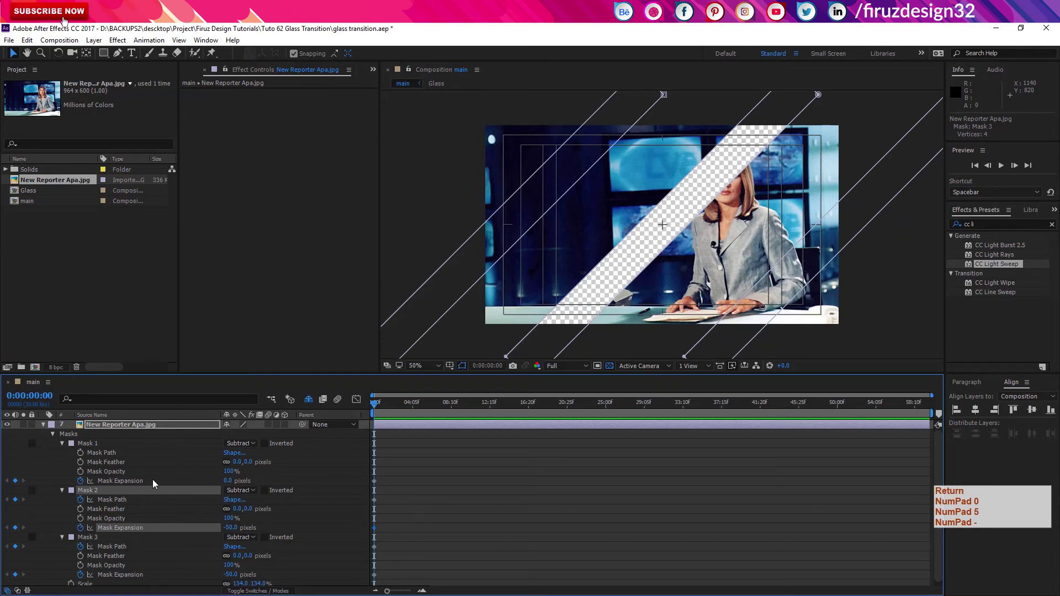
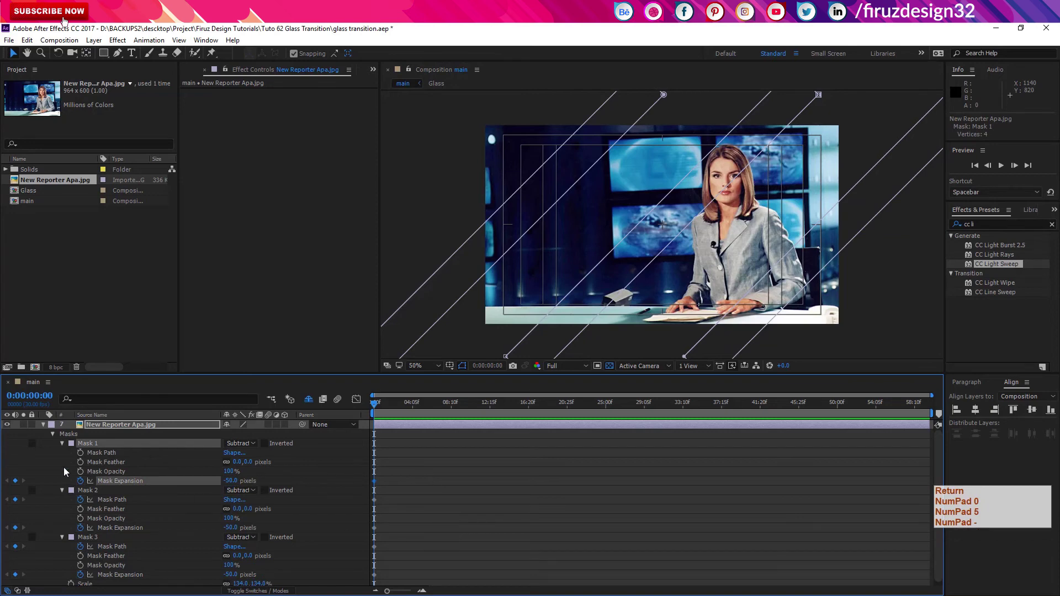
key("Return")
- At frame 20 raise Mask 2's expansion to 0 px, opening the diagonal band
key("shift+Page_Down")
key("shift+Page_Down")
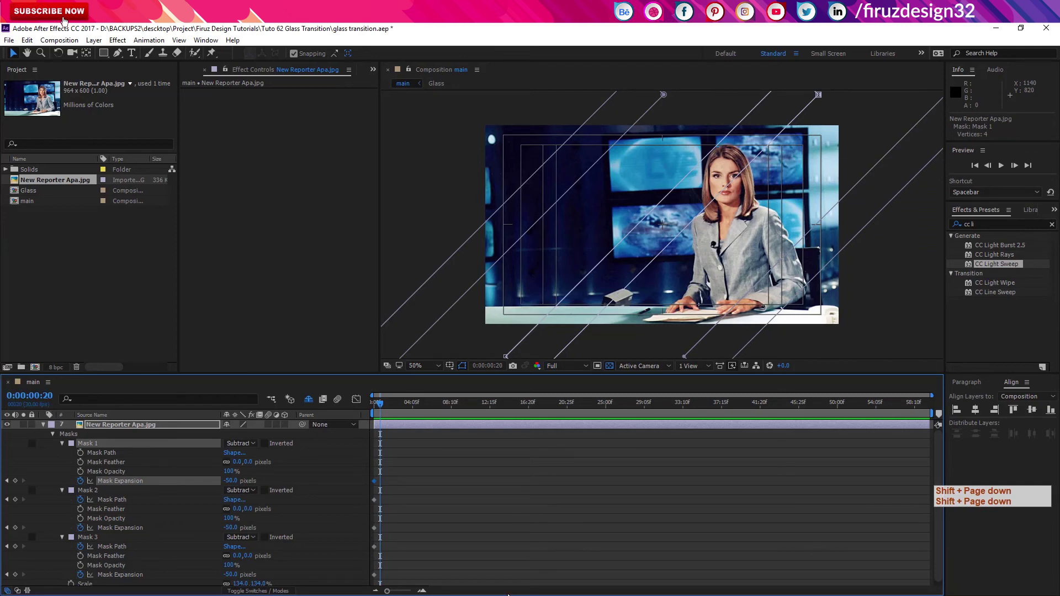
left_click(105, 497)
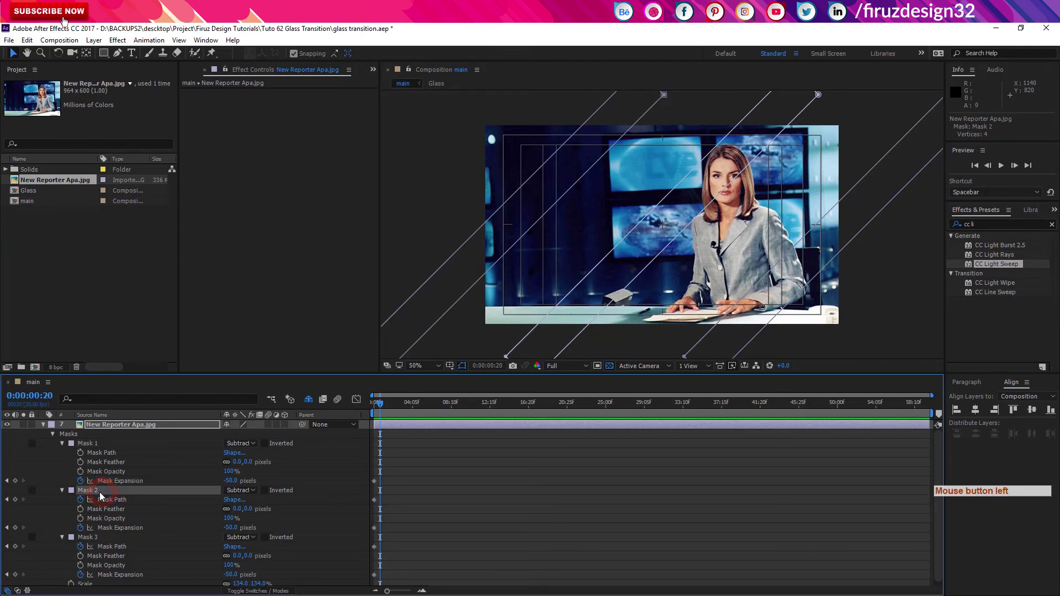
key("ctrl+t")
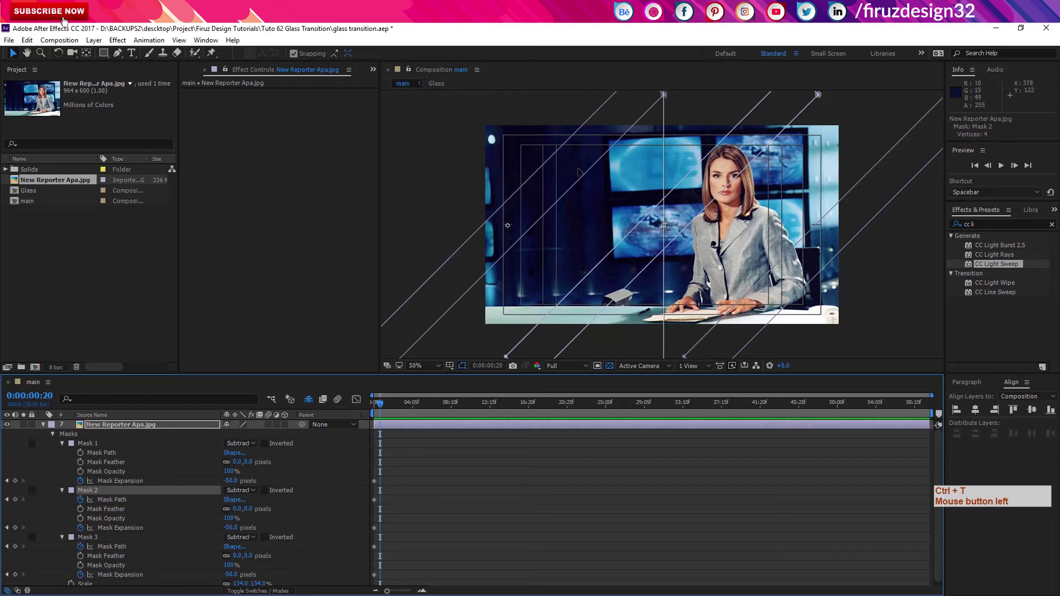
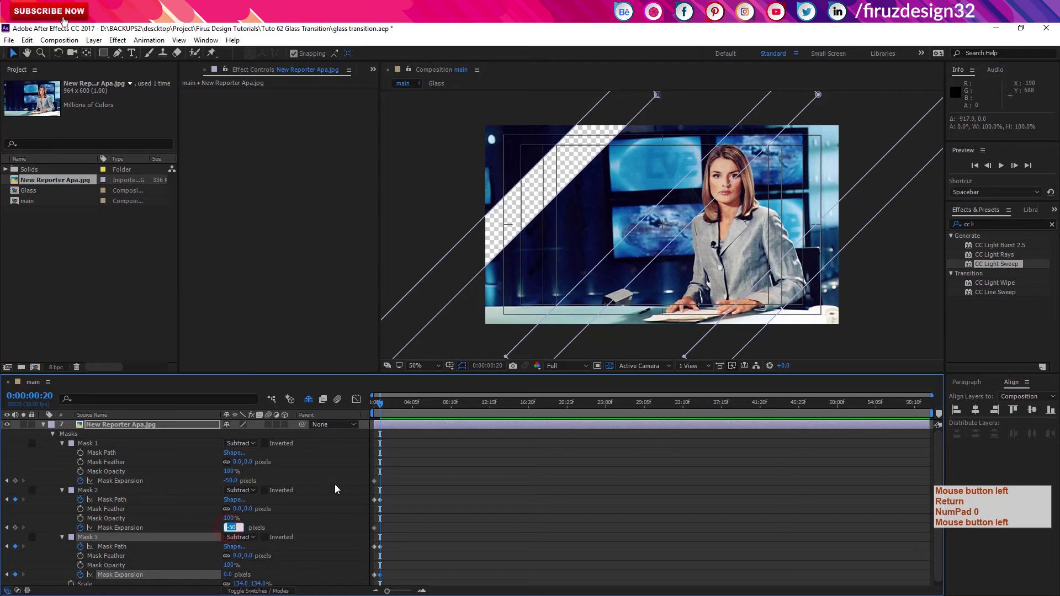
key("Return")
key("KP_0")
left_click(338, 488)
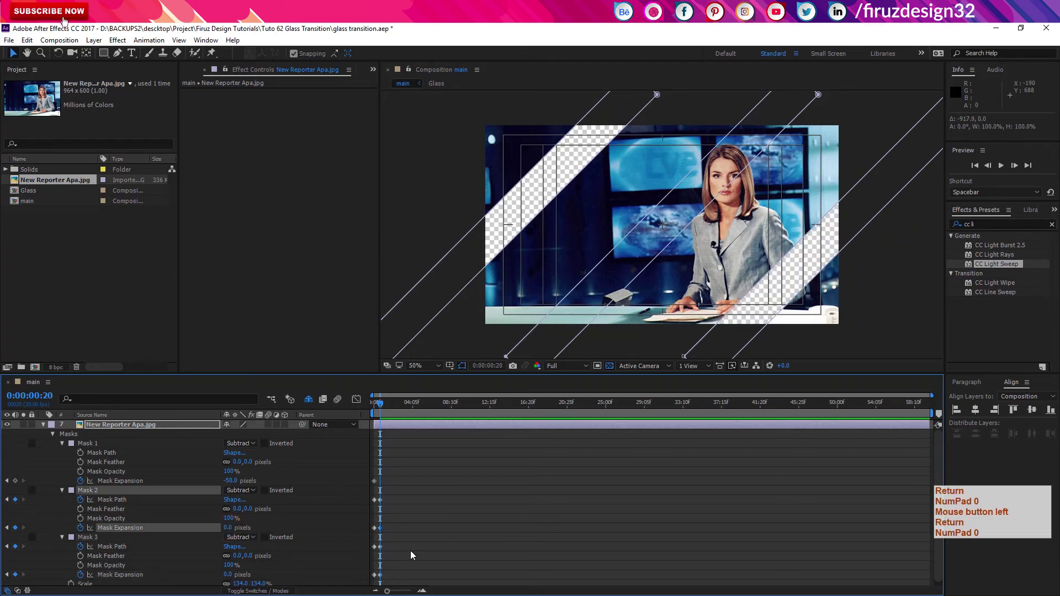
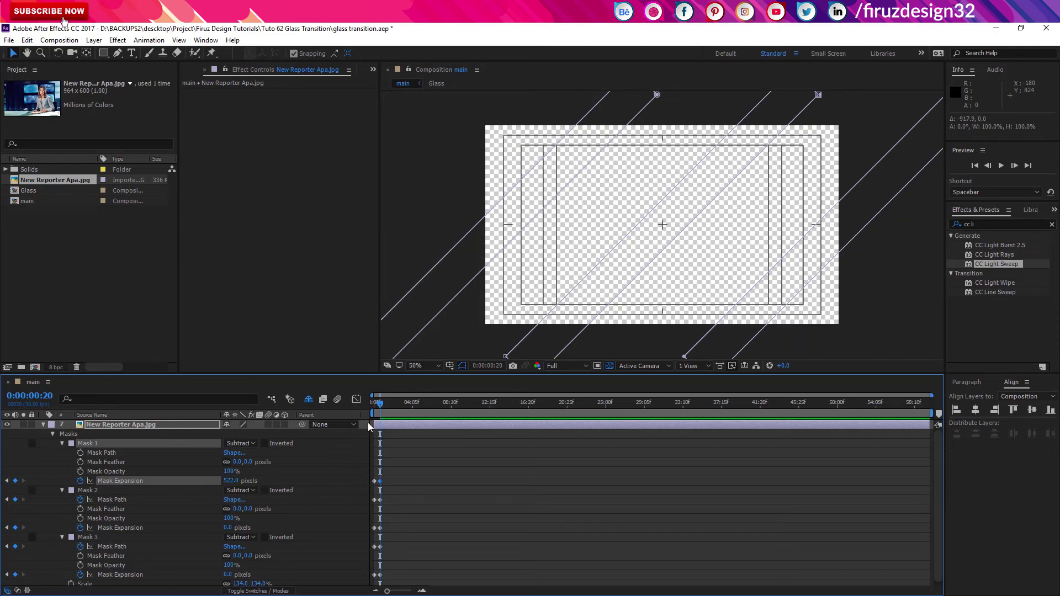
- RAM-preview the diagonal wipe from frame 0 a few times, then collapse the photo layer's masks
left_click(379, 410)
key("space")
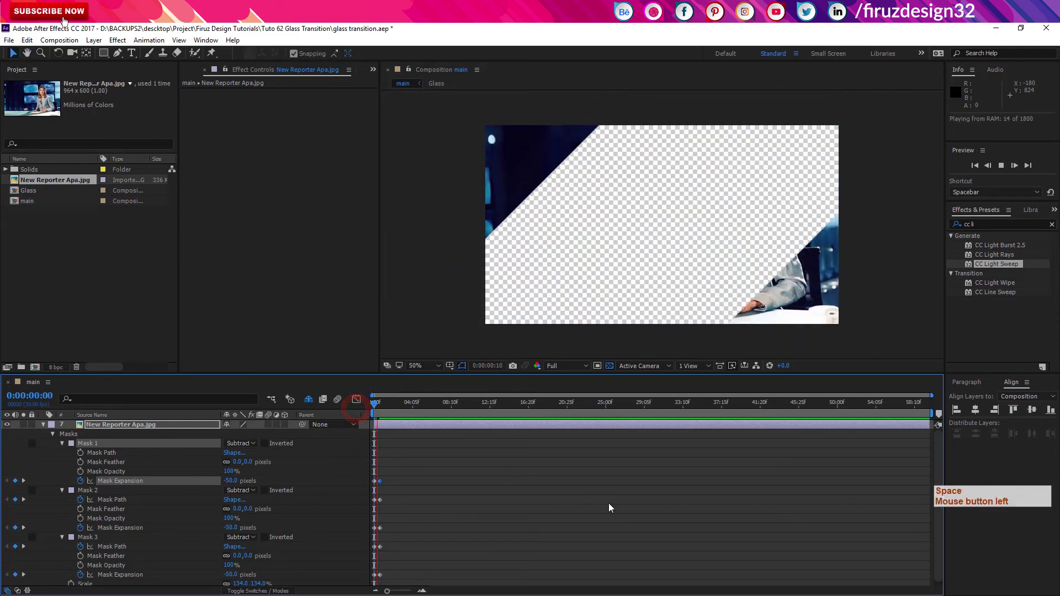
left_click(368, 411)
key("space")
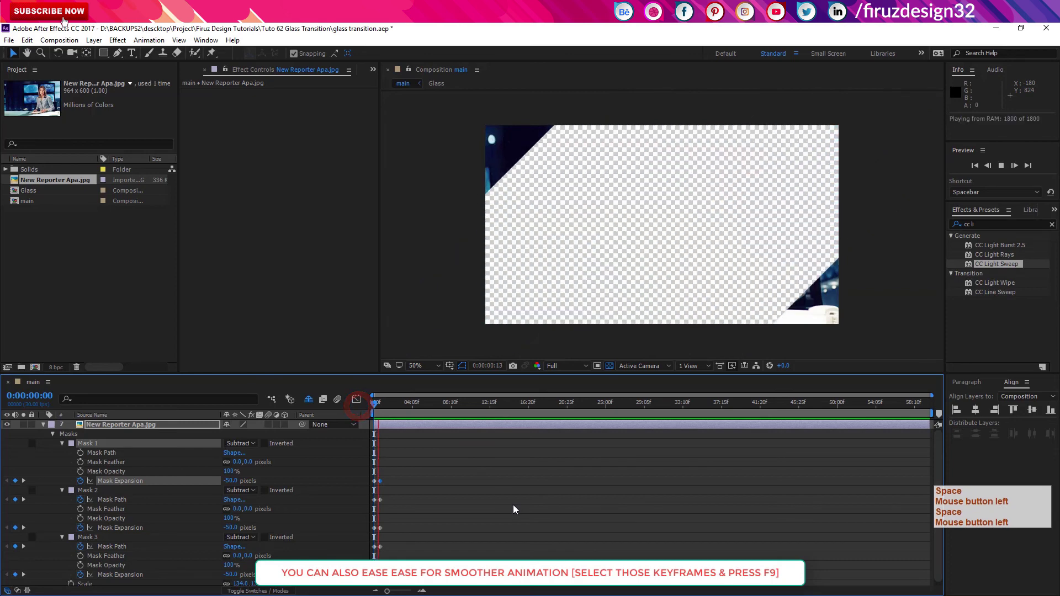
left_click(378, 406)
key("space")
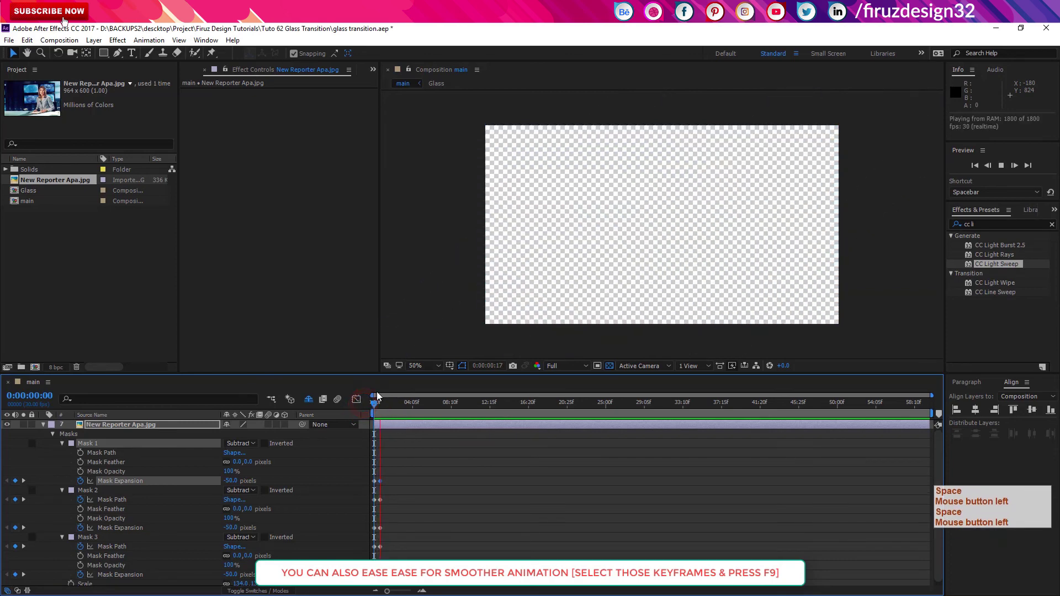
key("space")
left_click(369, 409)
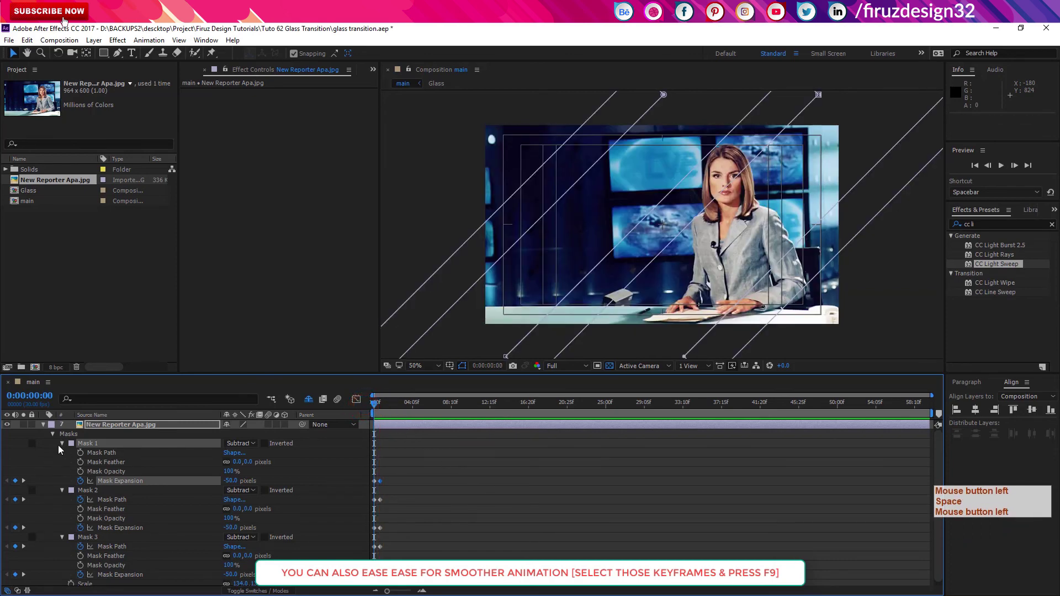
key("space")
left_click(45, 431)
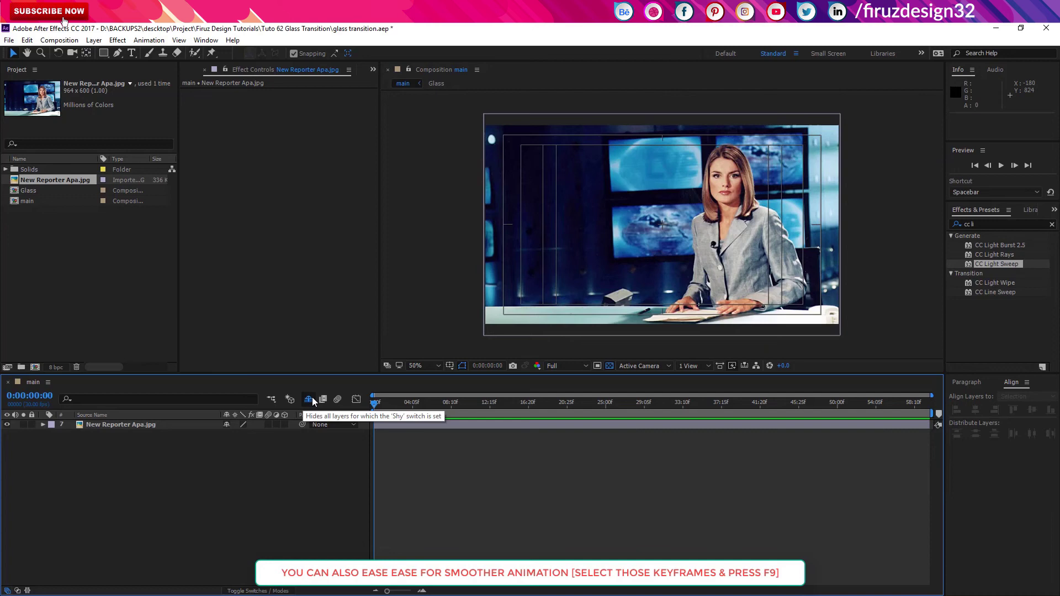
- Unhide the shy Glass layers, switch all six back on and preview the transition
left_click(315, 402)
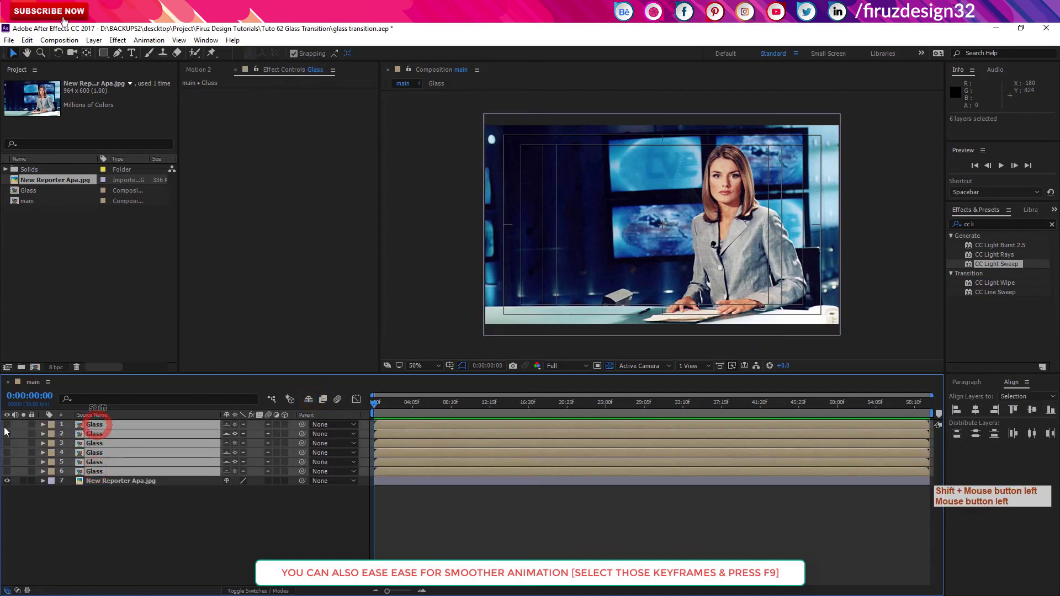
left_click(9, 429)
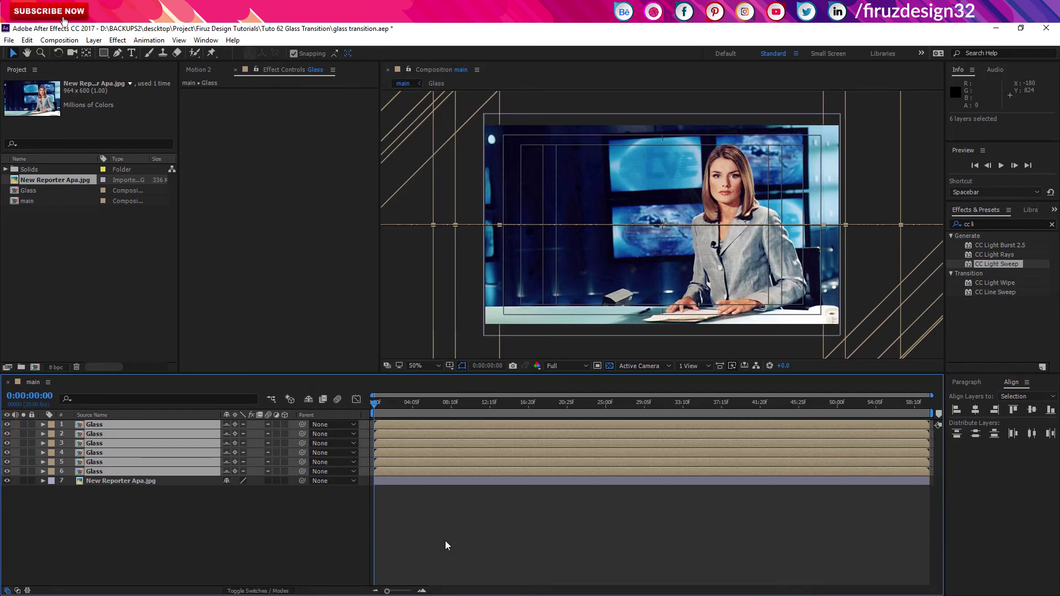
key("F9")
key("space")
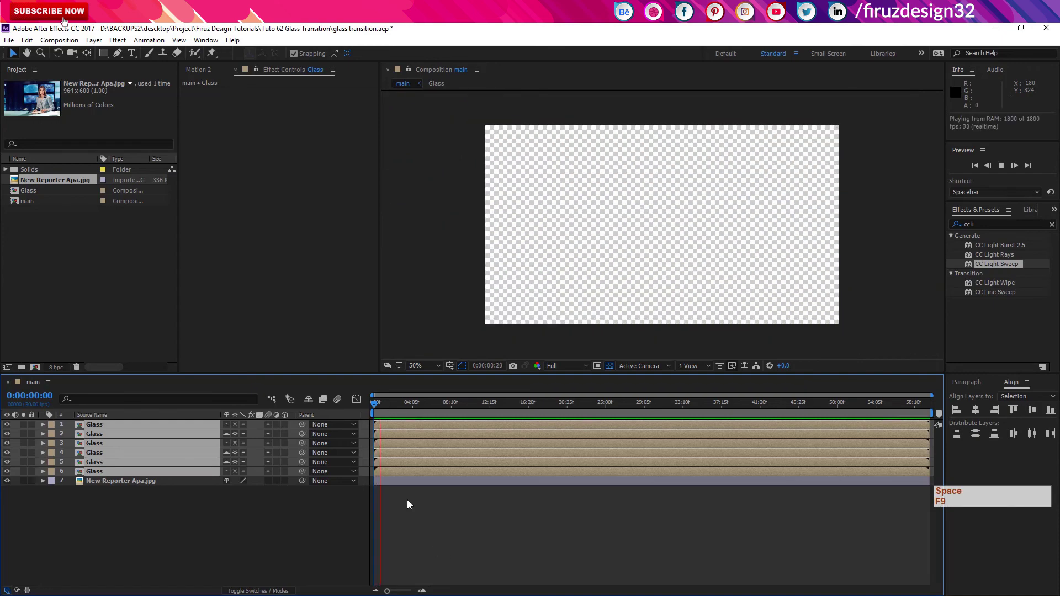
- Inspect the strips at frame 13 and import the second reporter JPG into the project
left_click(379, 411)
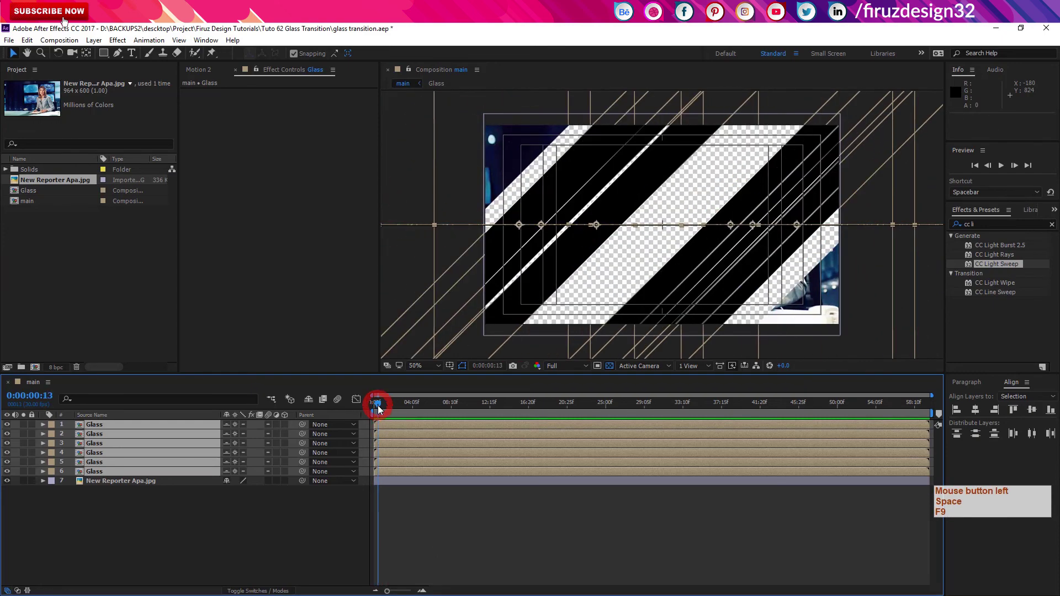
left_click(284, 563)
left_click(419, 488)
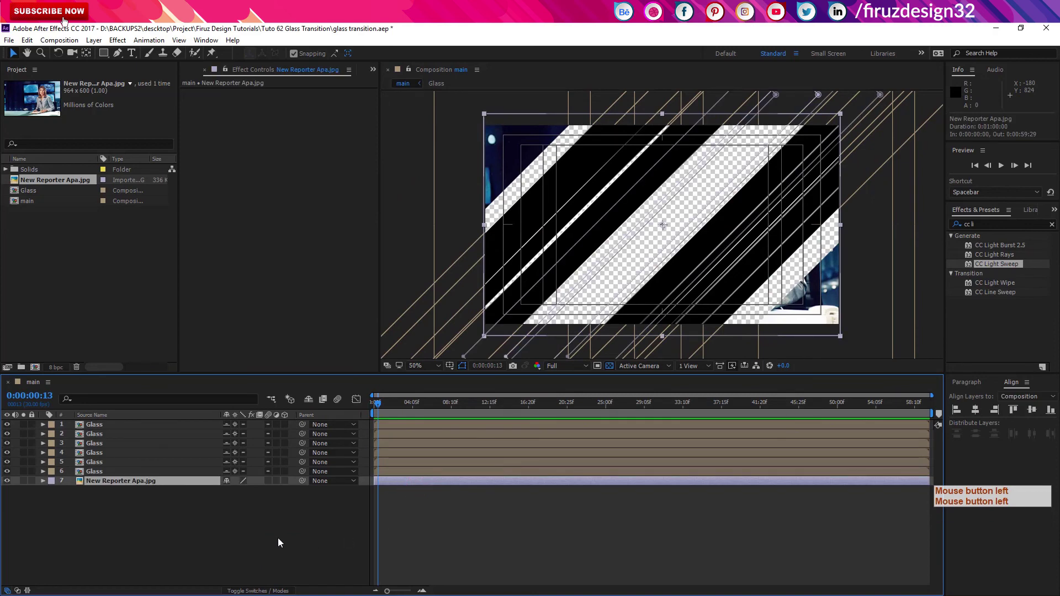
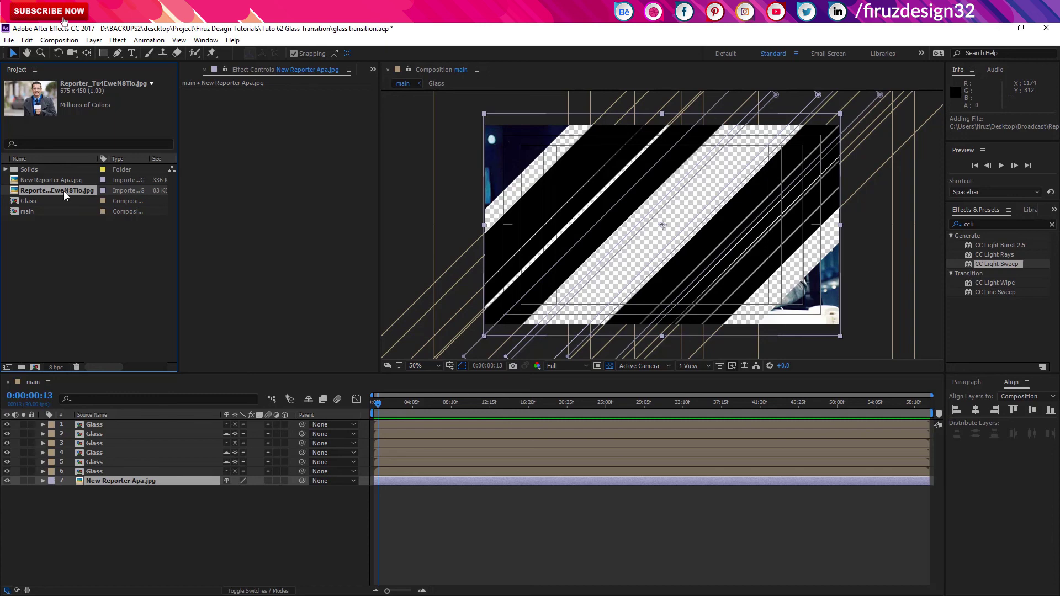
- Place the second reporter photo below New Reporter Apa, scaled to 192%
left_click(66, 195)
key("Delete")
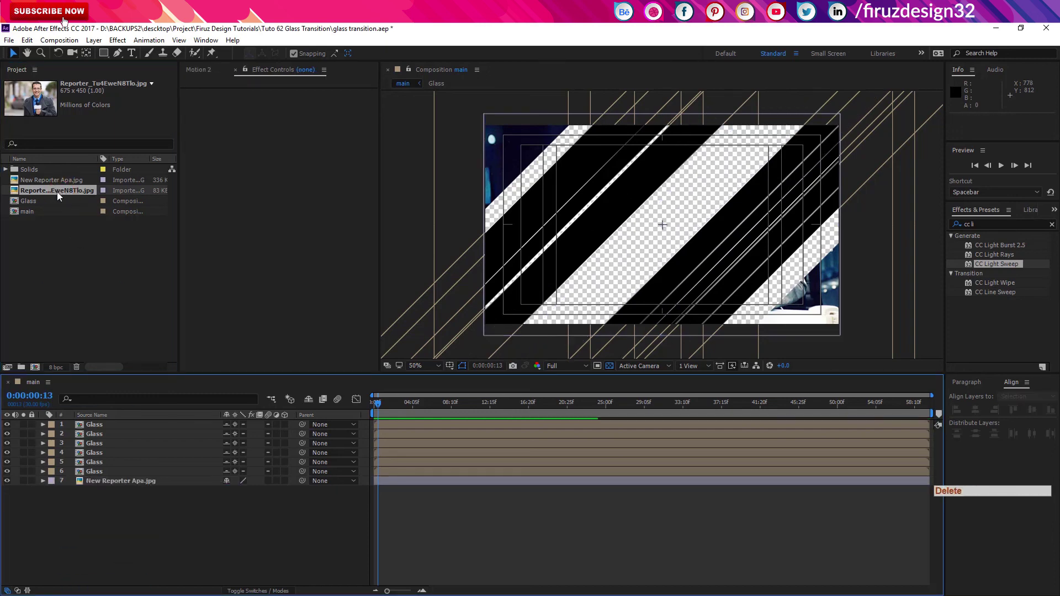
left_click(62, 198)
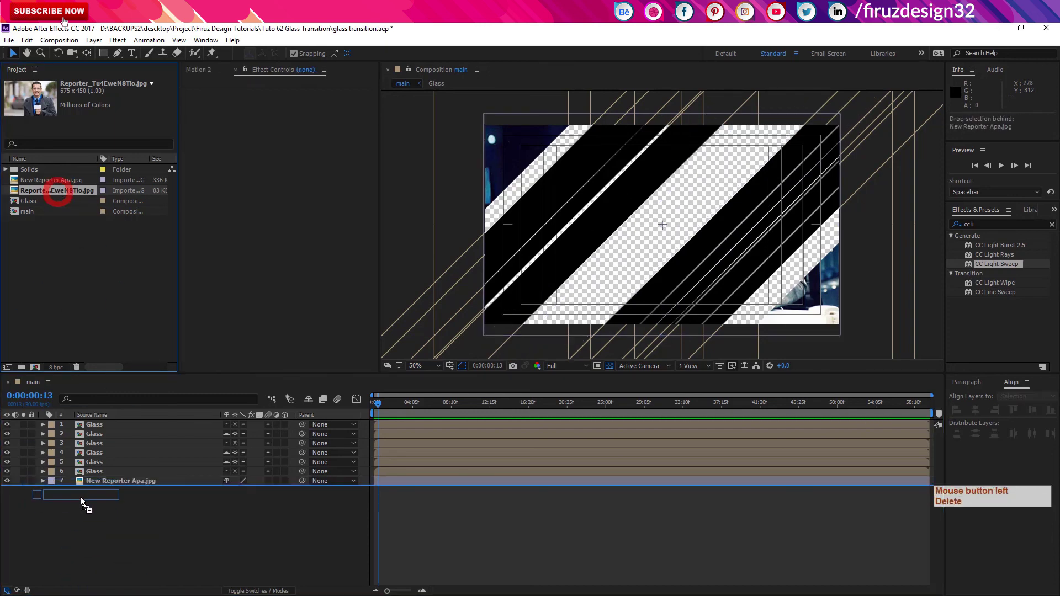
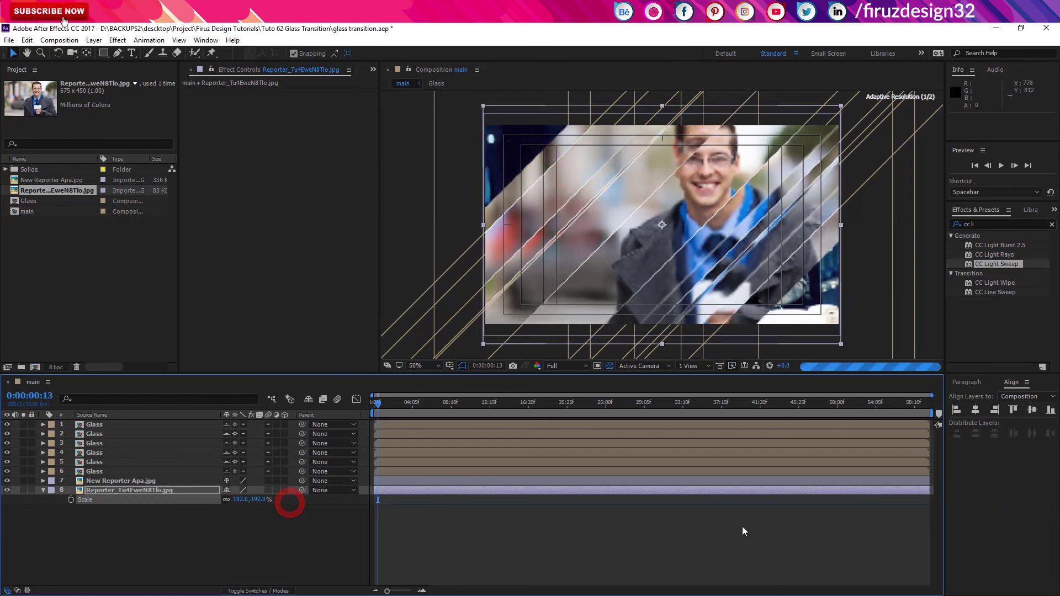
- Preview the full transition, check the new photo at 1:15, and return to the start
left_click(381, 408)
key("F9")
key("space")
key("F9")
left_click(378, 408)
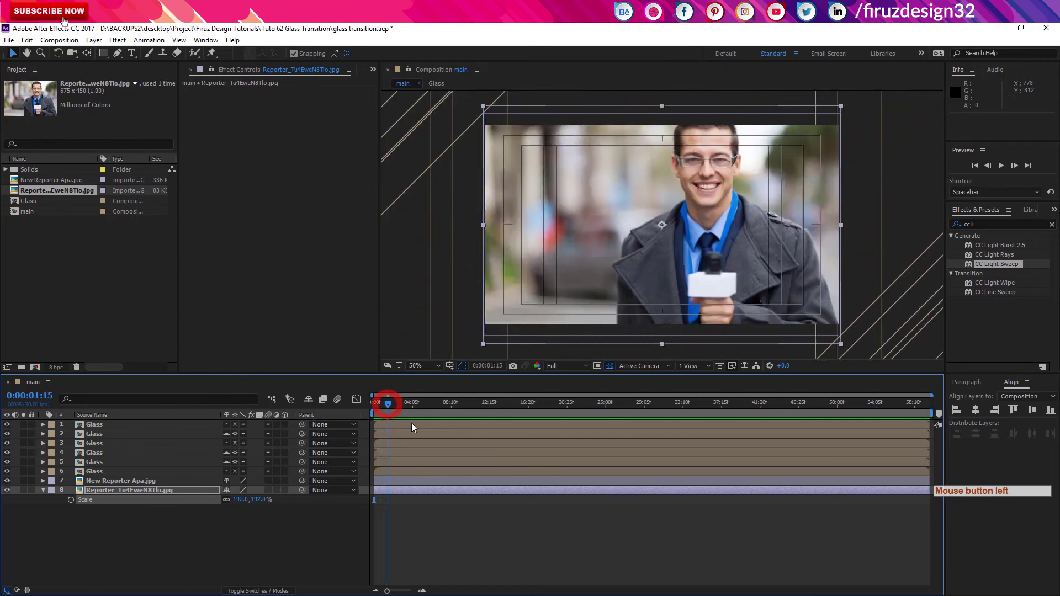
left_click(389, 403)
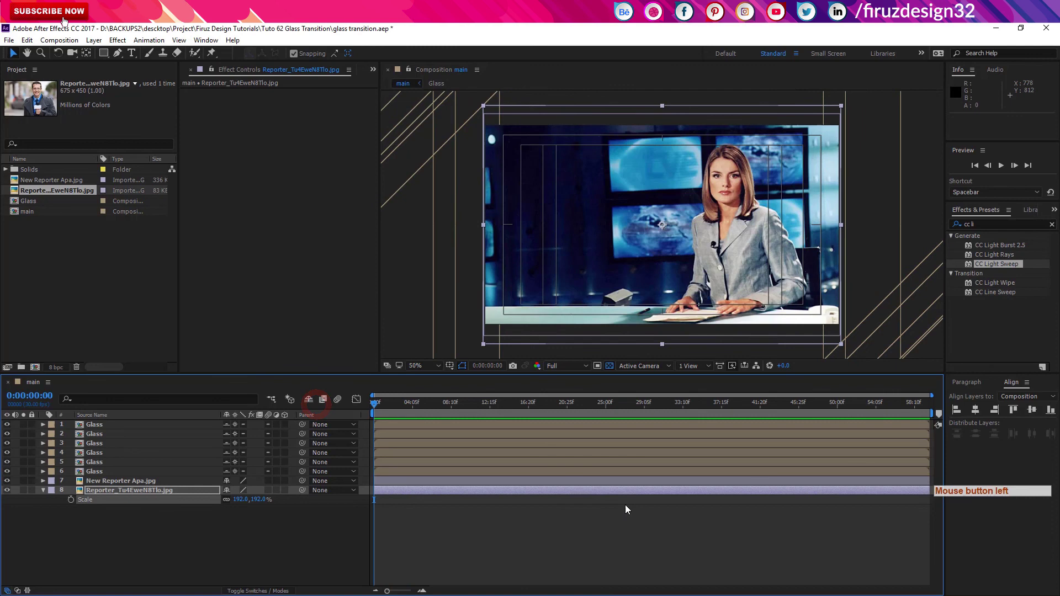
- Move the playhead to 0:00:01:00 and end the work area there with N
key("shift+Page_Down")
key("shift+Page_Down")
key("shift+Page_Down")
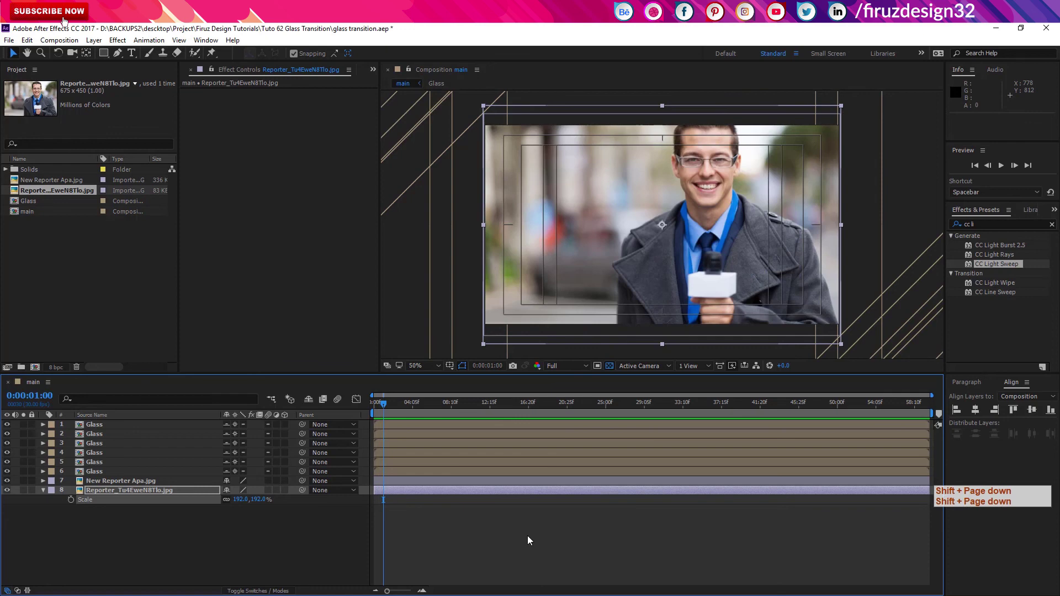
key("n")
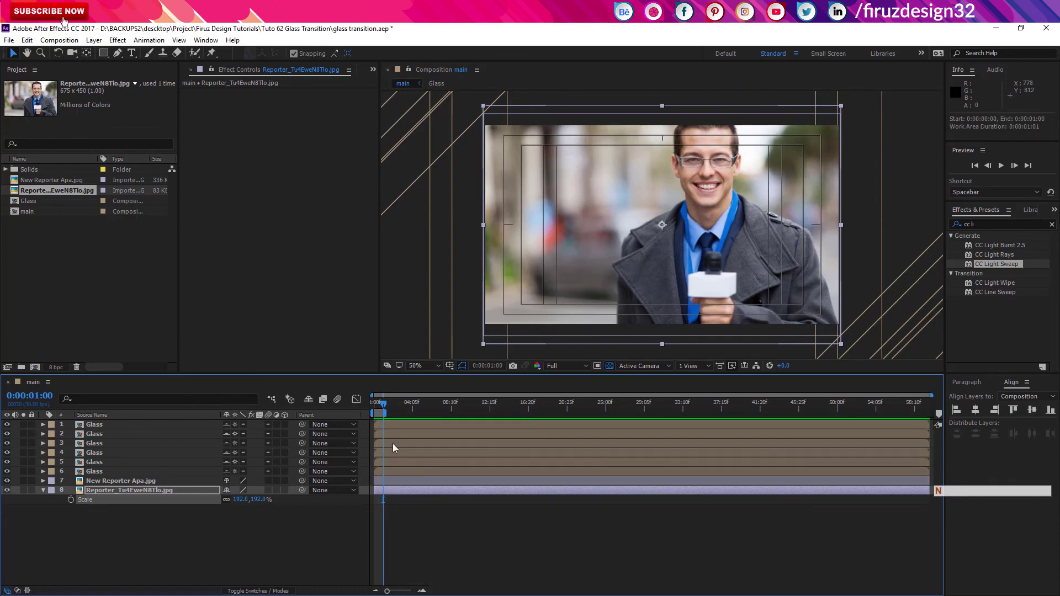
- Zoom the timeline to the work area so only the first second is shown
right_click(384, 417)
left_click(423, 446)
left_click(422, 407)
right_click(422, 408)
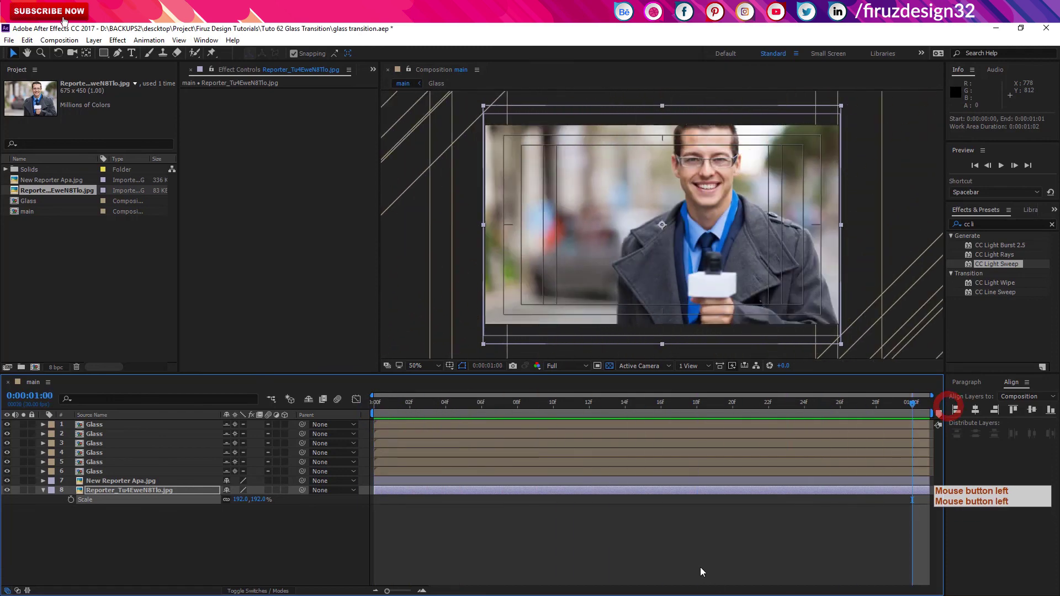
left_click(699, 535)
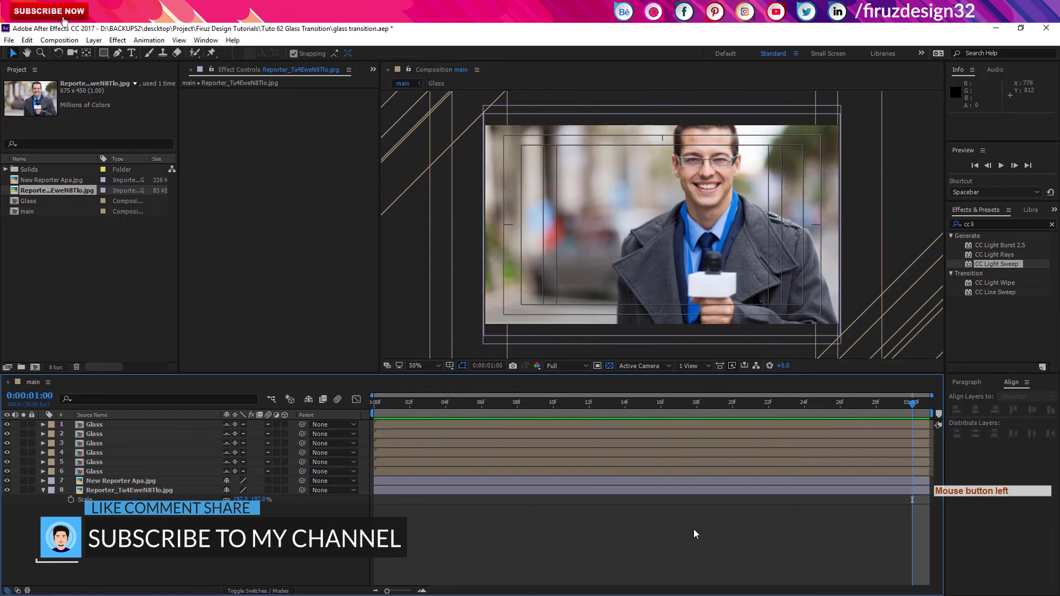